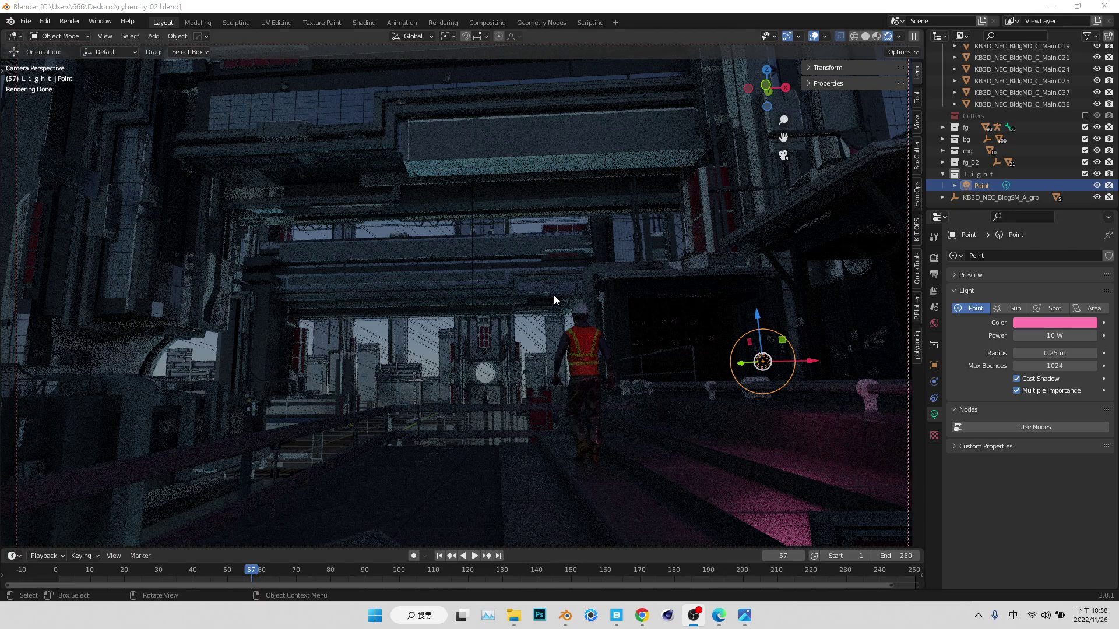
- Tune the point light's colour to a pink shade in the colour picker
{"action": "left_click", "coordinate": [759, 321]}
{"action": "left_click_drag", "start_coordinate": [759, 320], "coordinate": [1026, 341]}
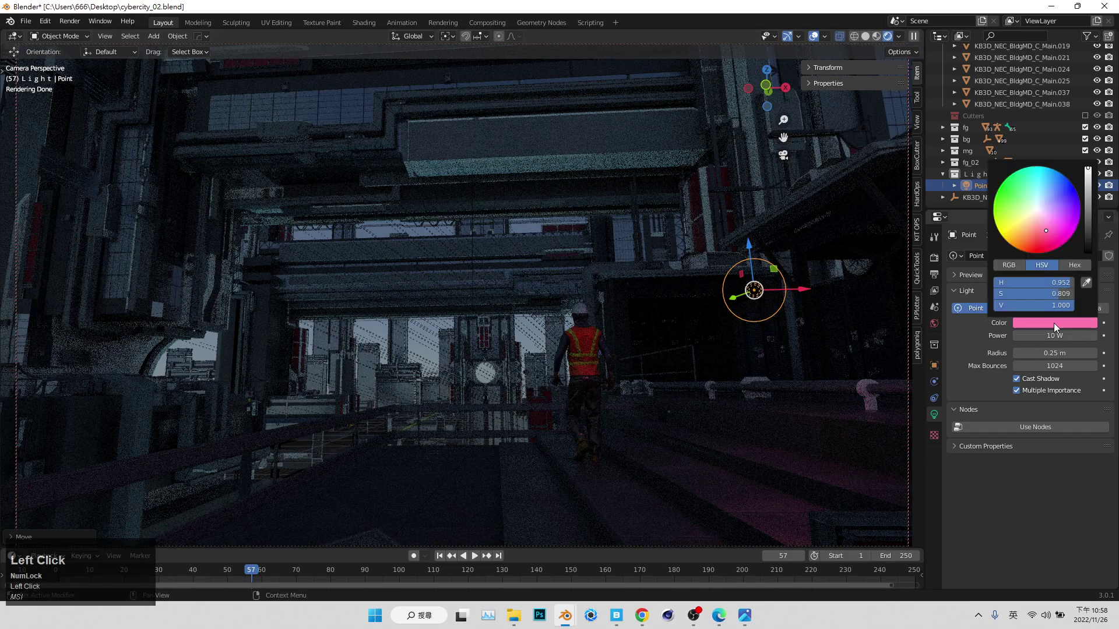
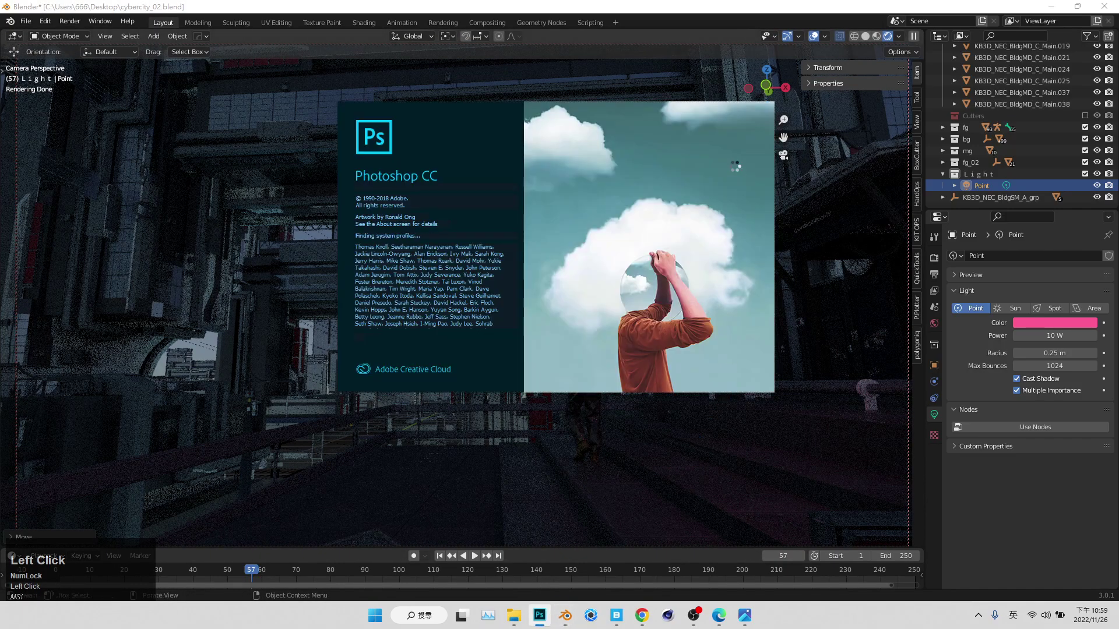
- Return to Blender and raise the point light's power from 10 W
{"action": "left_click", "coordinate": [809, 13]}
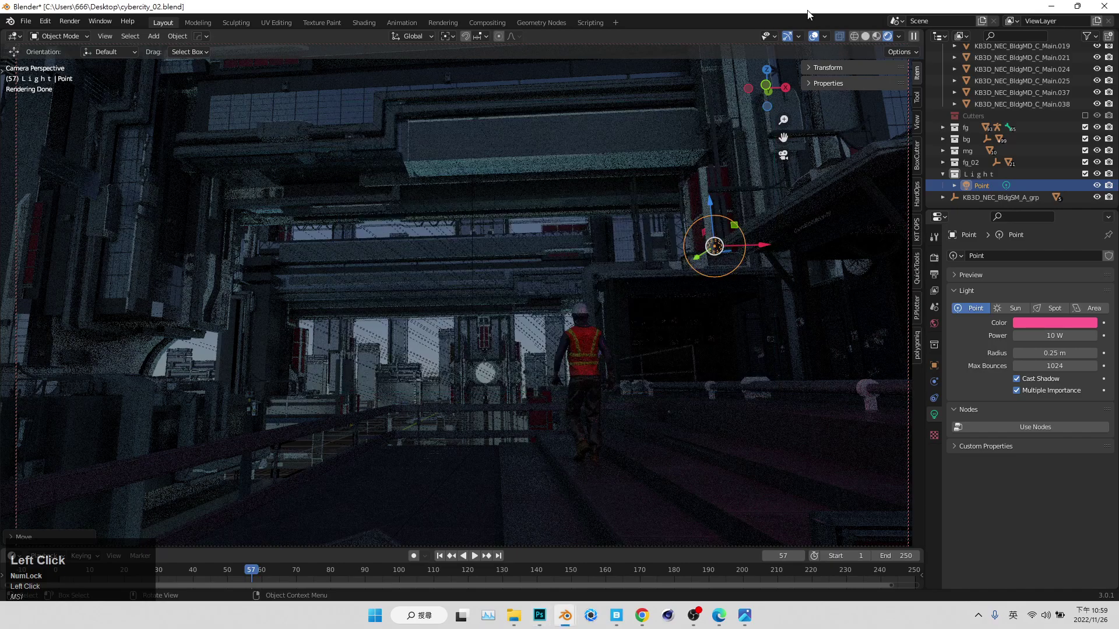
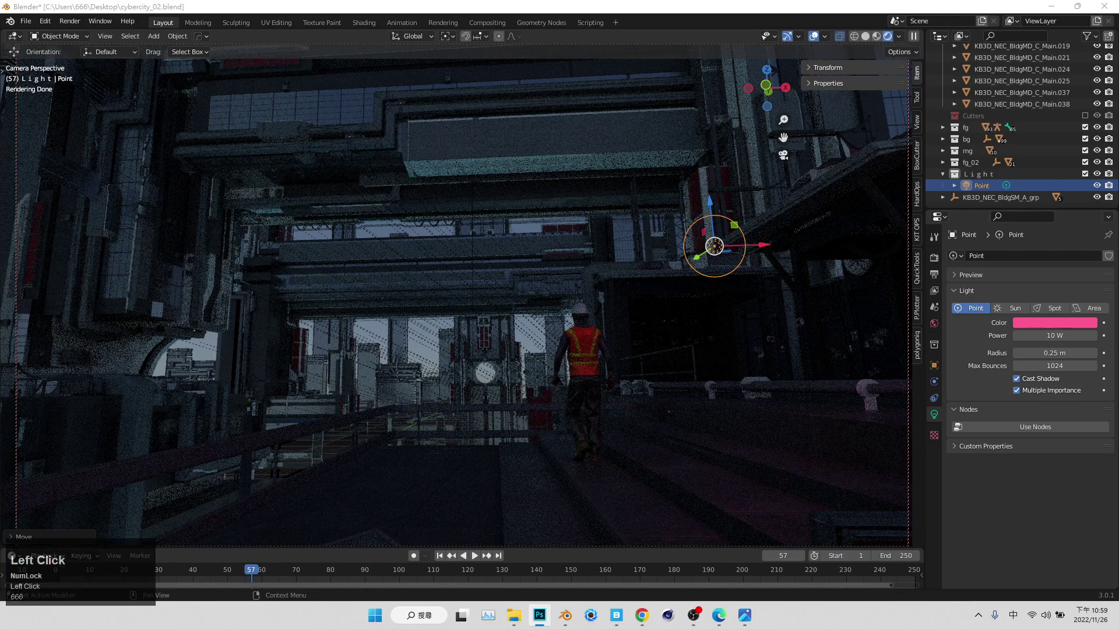
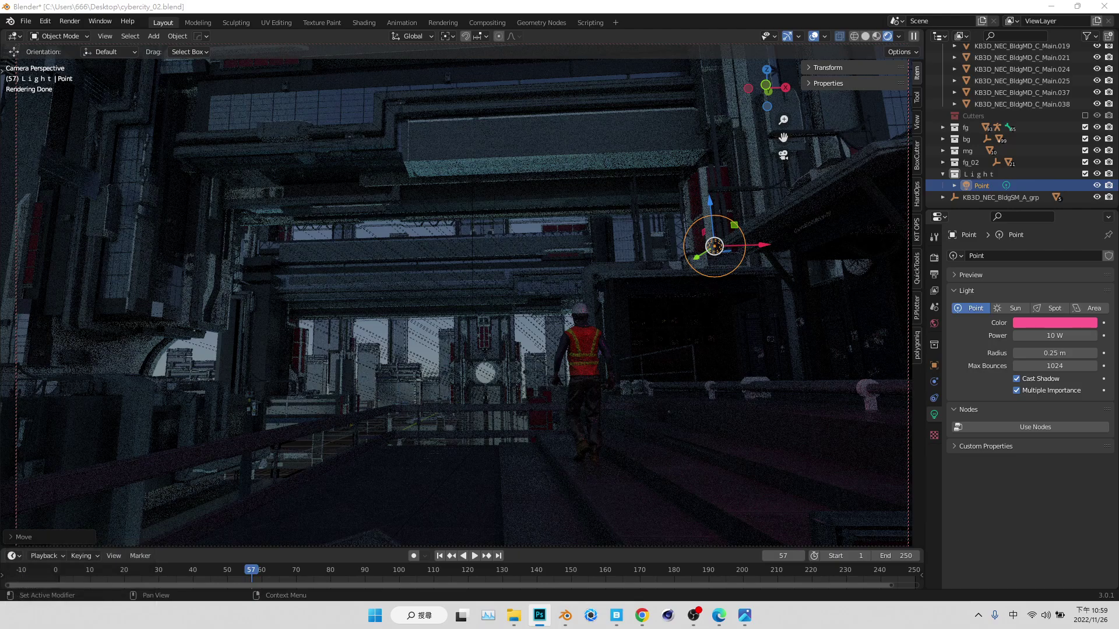
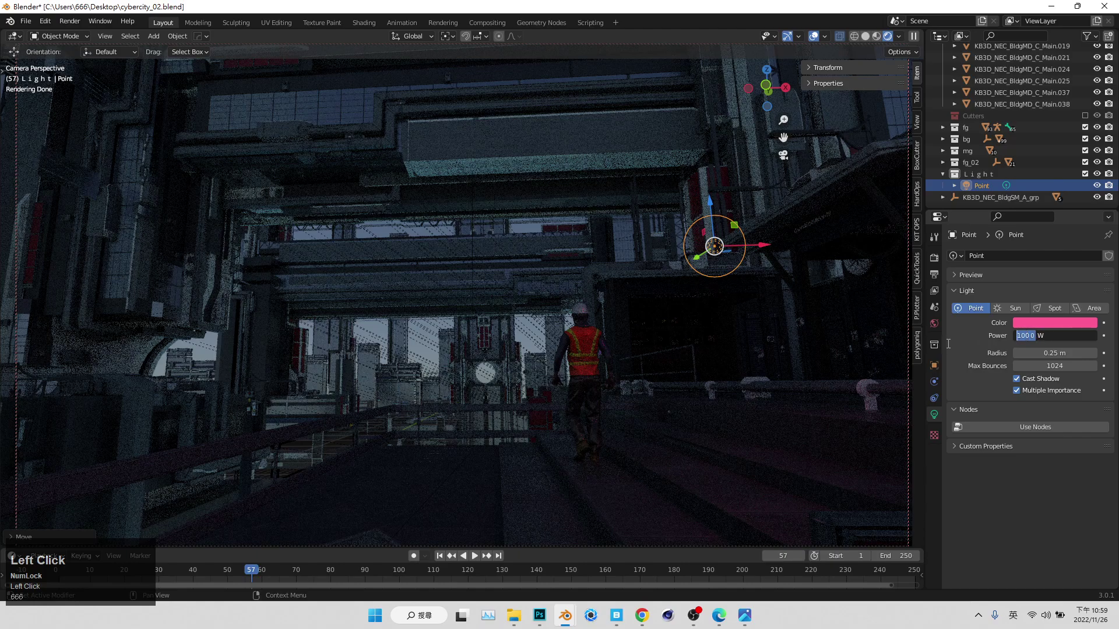
- Set the light's power to 5000 W and move it toward the upper-right structure
{"action": "key", "text": "shift+space"}
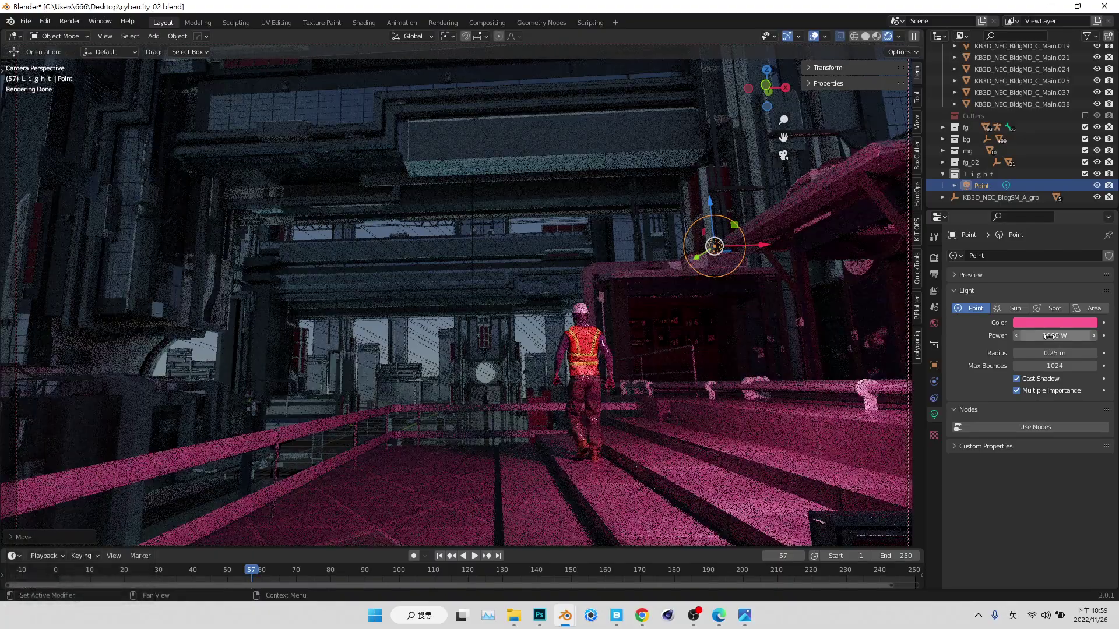
{"action": "key", "text": "shift+space"}
{"action": "left_click_drag", "start_coordinate": [703, 259], "coordinate": [788, 159]}
- Position the light up against the right pillar and select the nearby building piece
{"action": "middle_click", "coordinate": [490, 387]}
{"action": "scroll", "scroll_direction": "up", "scroll_amount": 3}
{"action": "left_click_drag", "start_coordinate": [564, 454], "coordinate": [757, 141]}
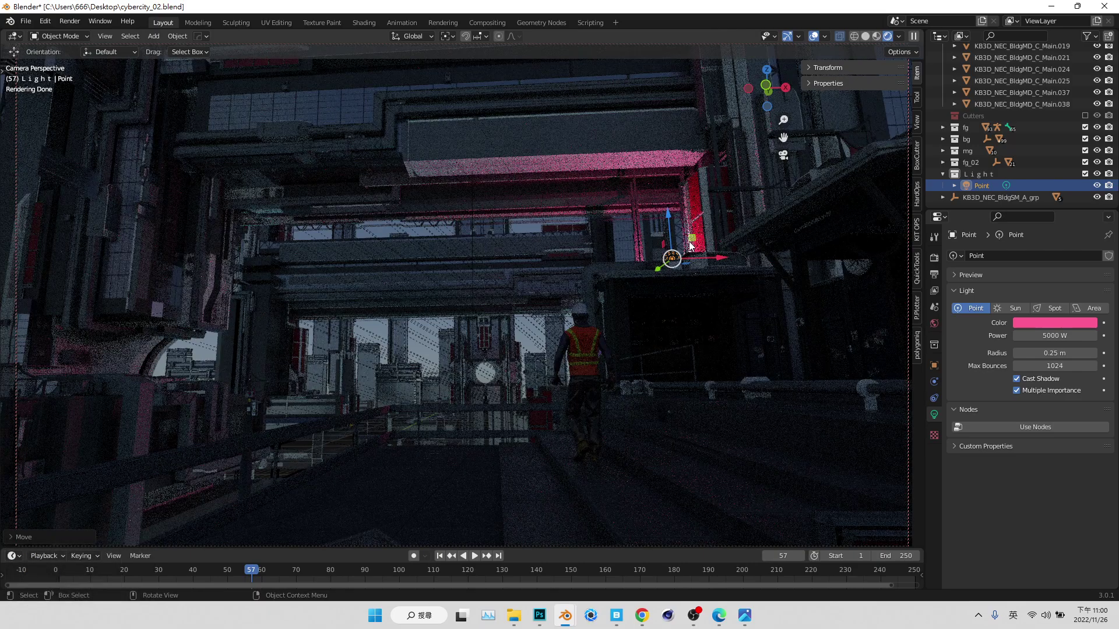
{"action": "left_click", "coordinate": [692, 243]}
{"action": "left_click_drag", "start_coordinate": [692, 243], "coordinate": [614, 276]}
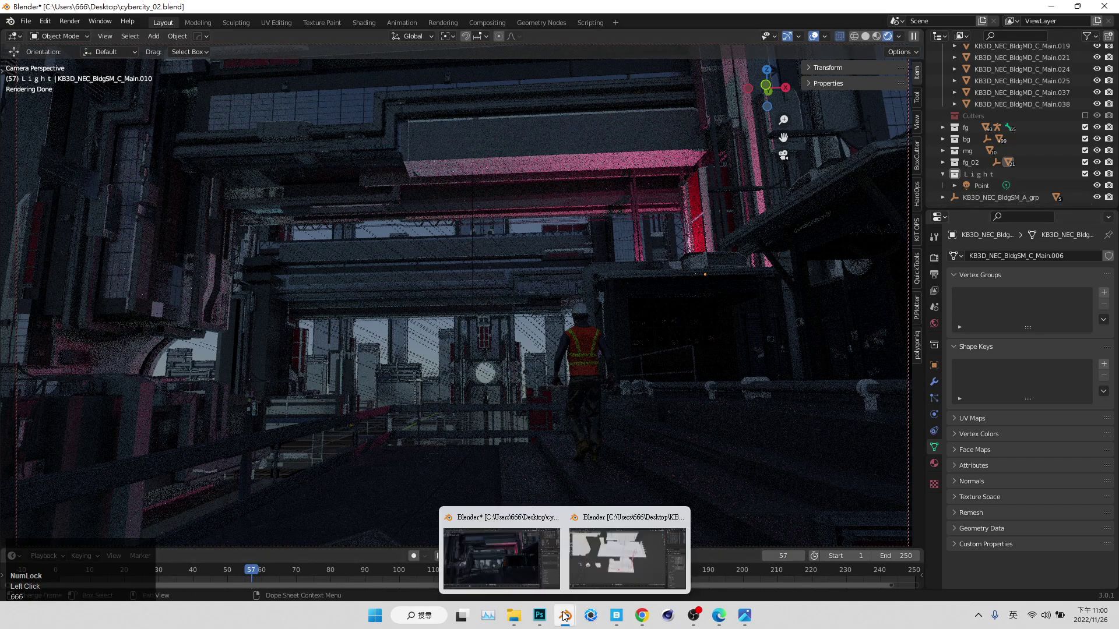
- In Photoshop, create a new layer group named Lighting
{"action": "left_click", "coordinate": [549, 614]}
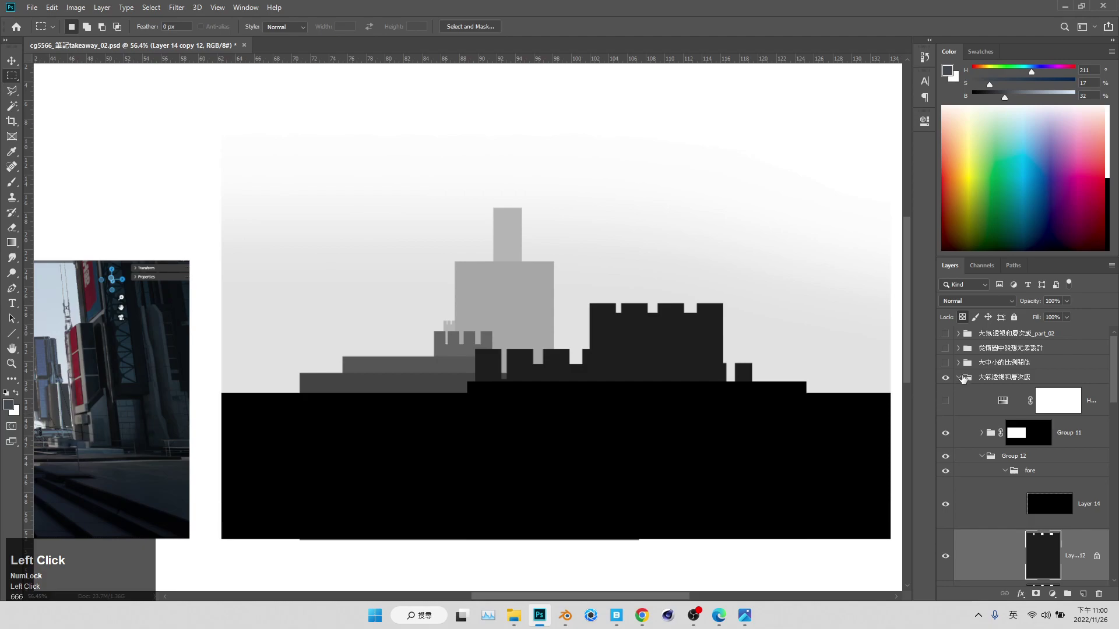
{"action": "scroll", "scroll_direction": "up", "scroll_amount": 3}
{"action": "left_click", "coordinate": [1008, 333]}
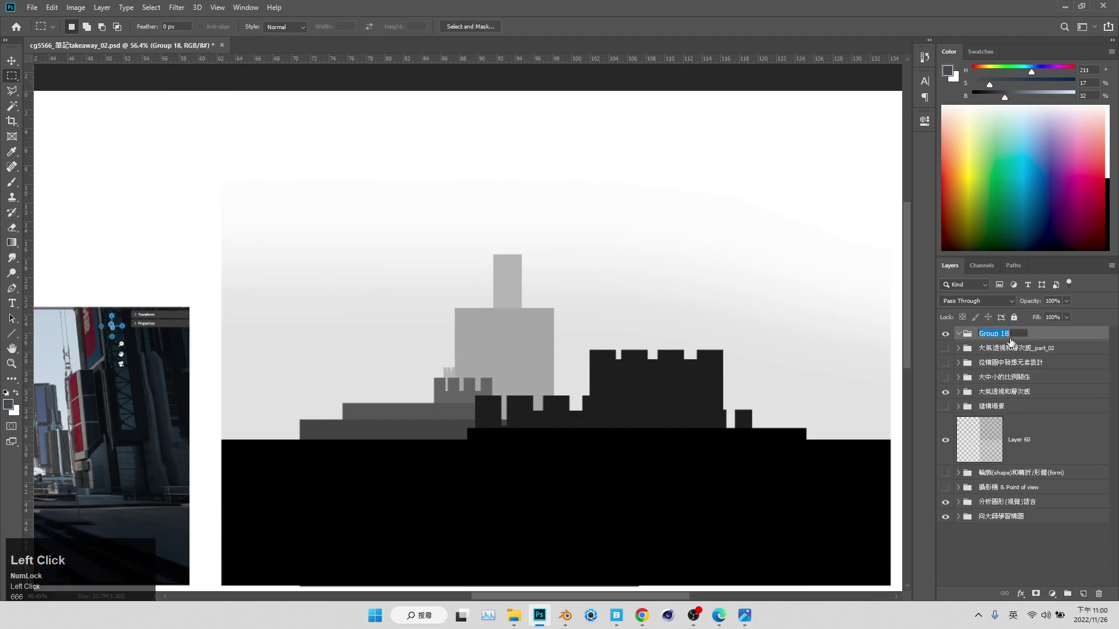
{"action": "key", "text": "shift+l"}
{"action": "type", "text": "ighting"}
{"action": "left_click", "coordinate": [1015, 375]}
- Paste the Blender screenshot into the Lighting group and return to Blender
{"action": "key", "text": "ctrl+v"}
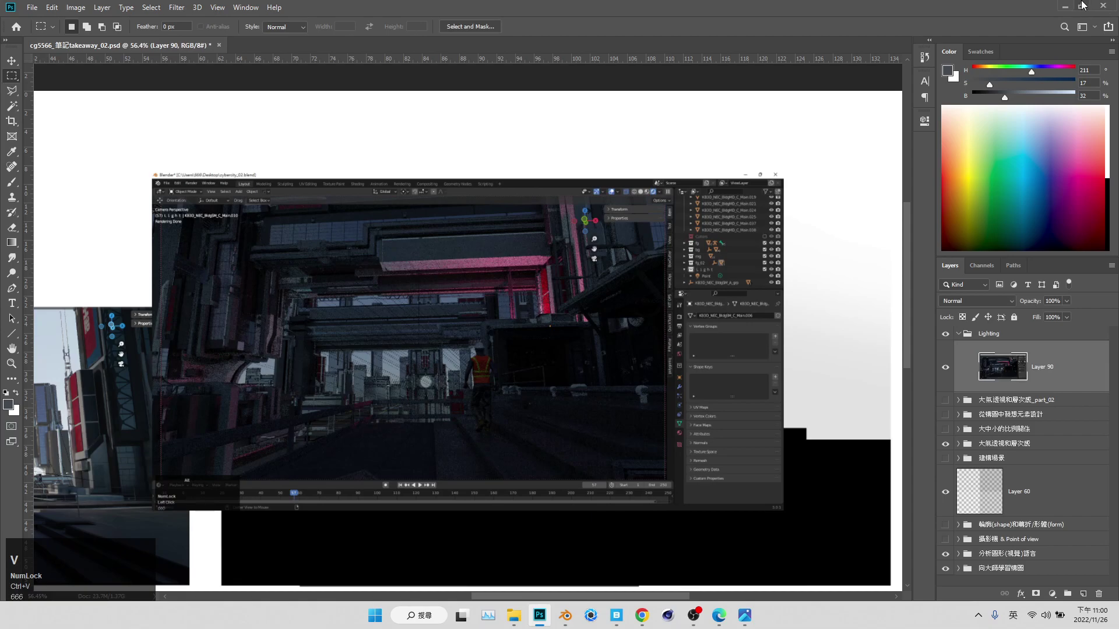
{"action": "left_click", "coordinate": [1075, 6]}
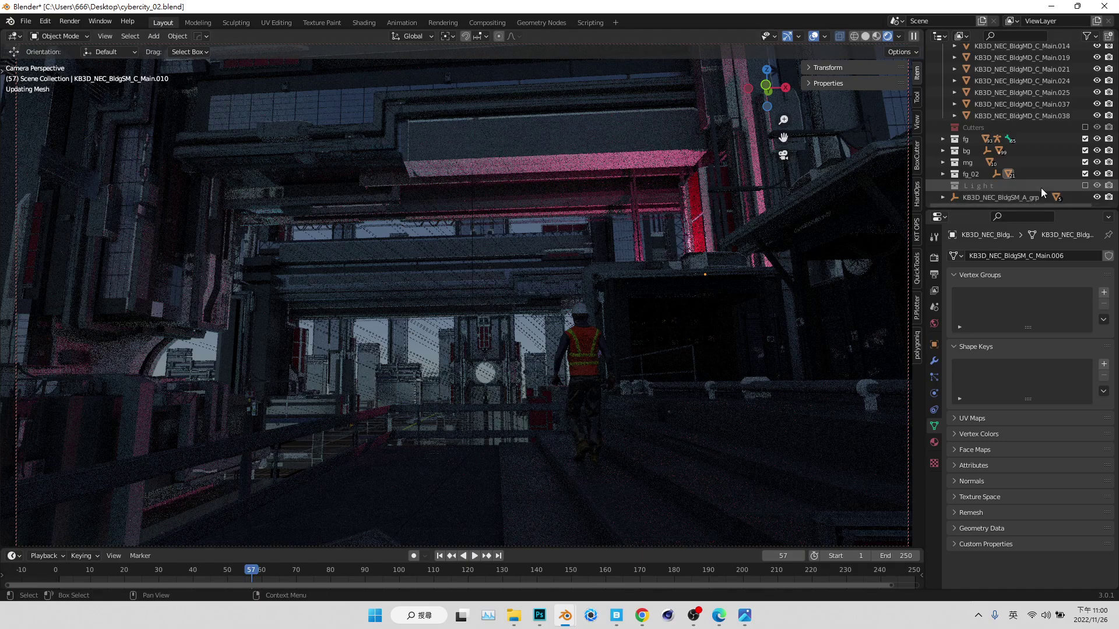
- Toggle the Light collection in the Outliner to compare the scene without the pink light
{"action": "double_click", "coordinate": [1043, 191]}
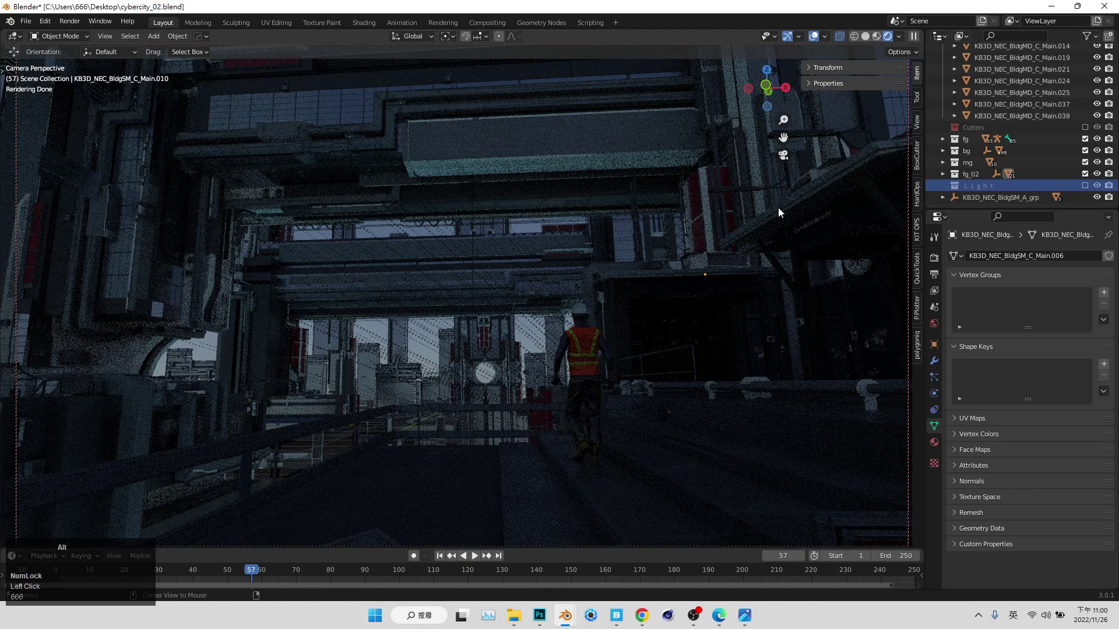
{"action": "double_click", "coordinate": [1088, 193]}
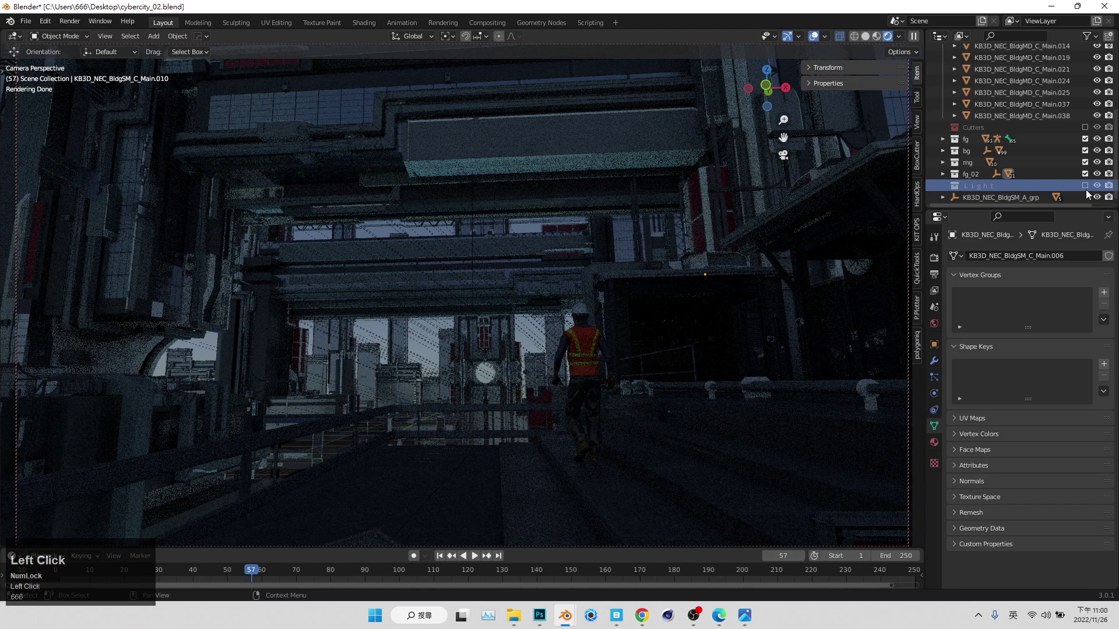
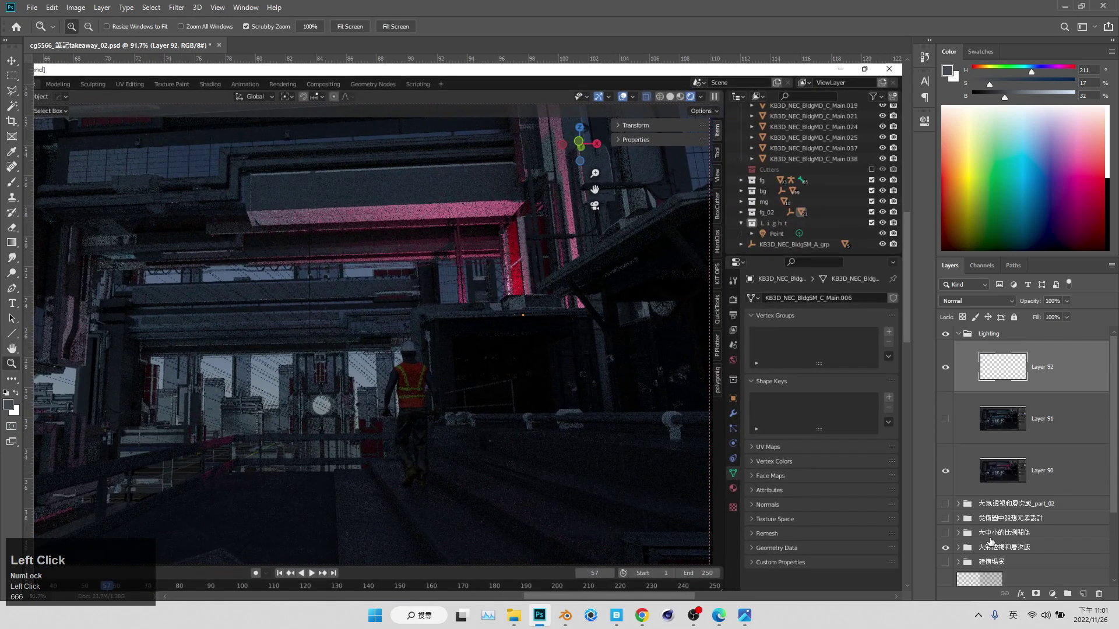
- With a white brush, trace an outline around the dark right building on a new layer
{"action": "key", "text": "b"}
{"action": "right_click", "coordinate": [562, 313]}
{"action": "key", "text": "ctrl+d"}
{"action": "right_click", "coordinate": [540, 310]}
{"action": "key", "text": "x"}
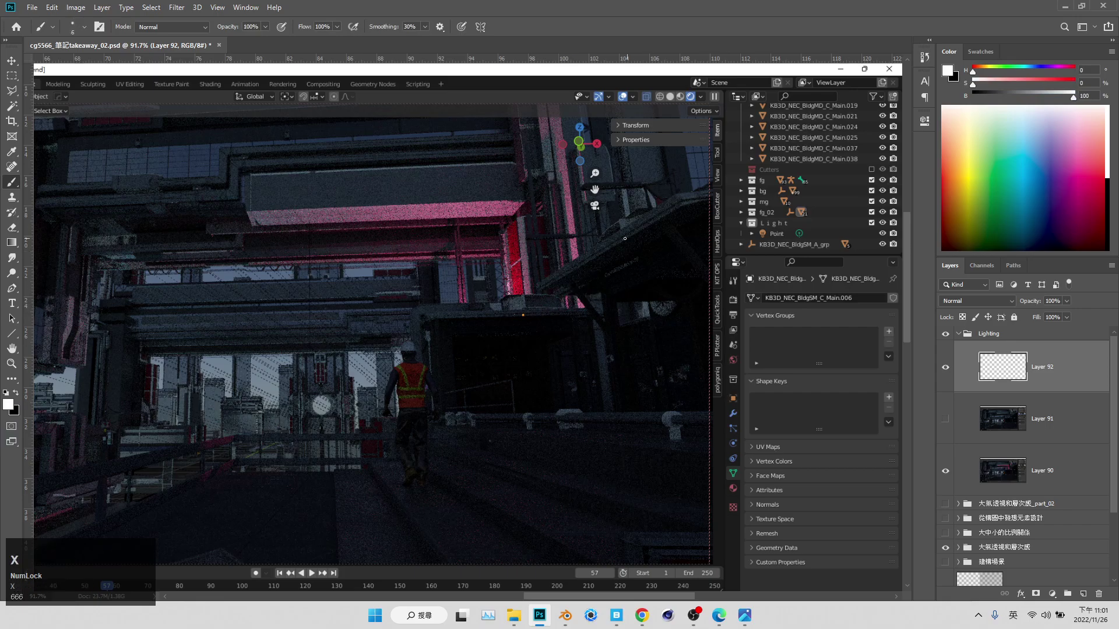
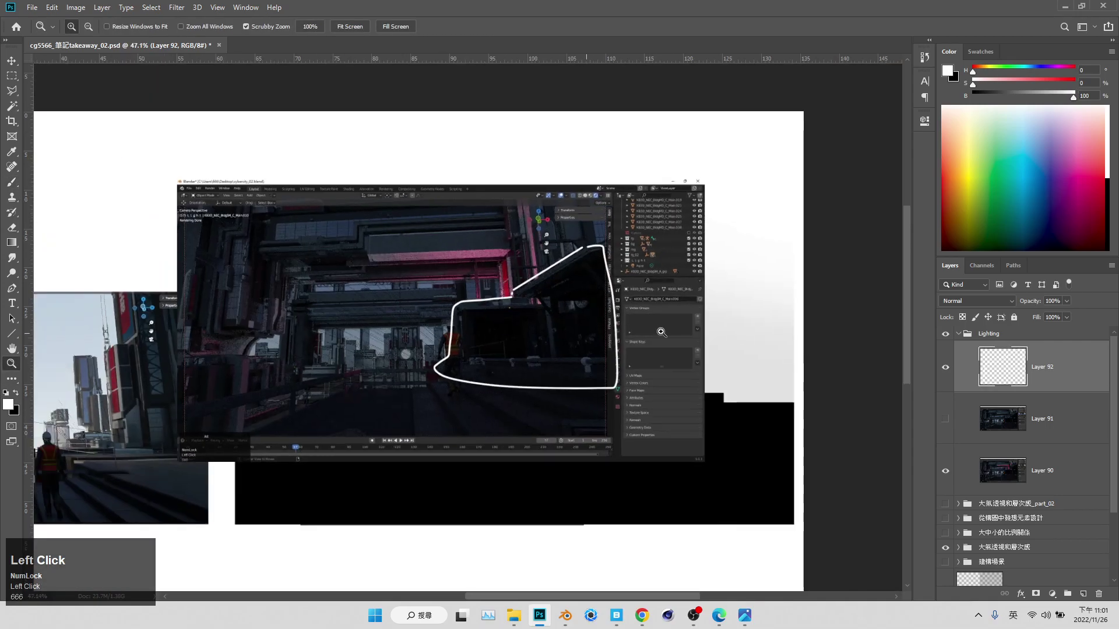
{"action": "scroll", "scroll_direction": "up", "scroll_amount": 3}
{"action": "left_click", "coordinate": [950, 420]}
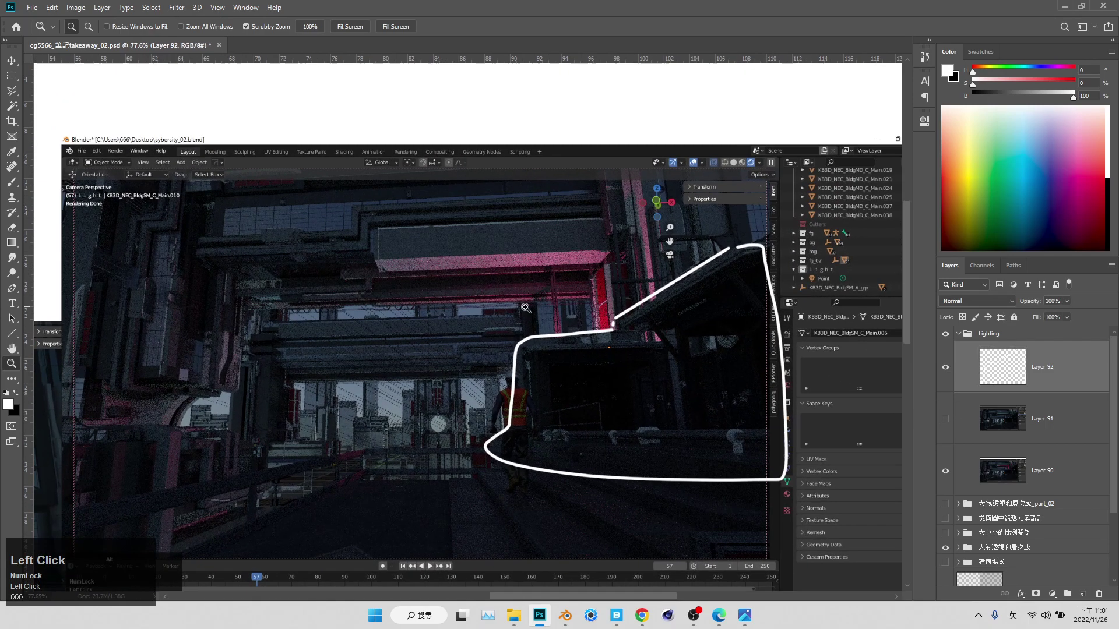
- Add a white-filled backing layer below the screenshots in the Lighting group
{"action": "scroll", "scroll_direction": "up", "scroll_amount": 3}
{"action": "left_click", "coordinate": [1003, 480]}
{"action": "key", "text": "d"}
{"action": "key", "text": "x"}
{"action": "key", "text": "shift+F5"}
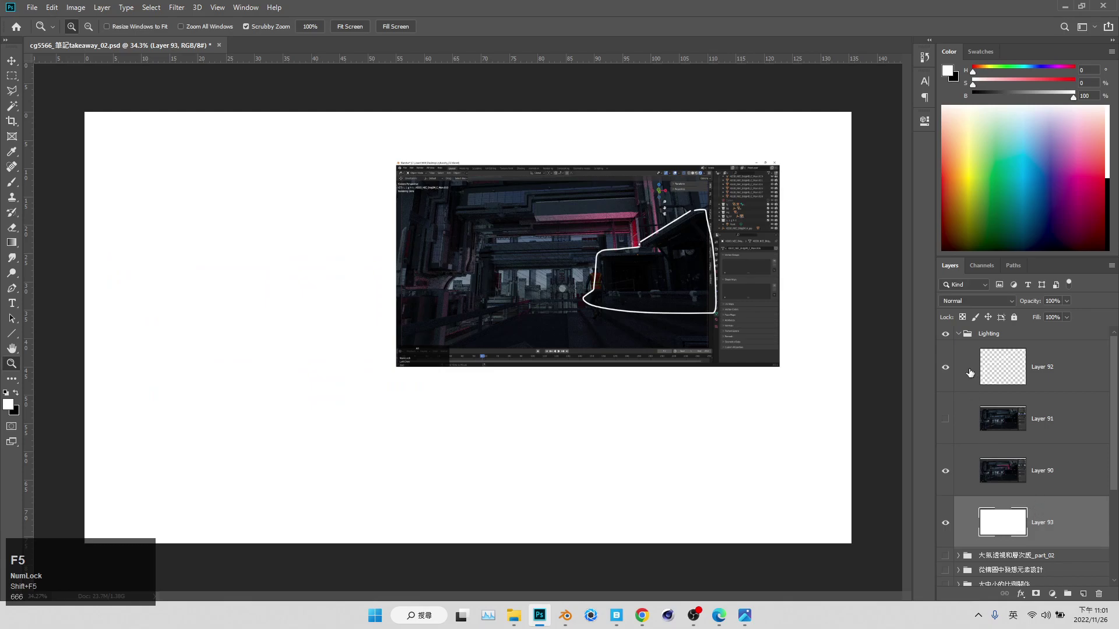
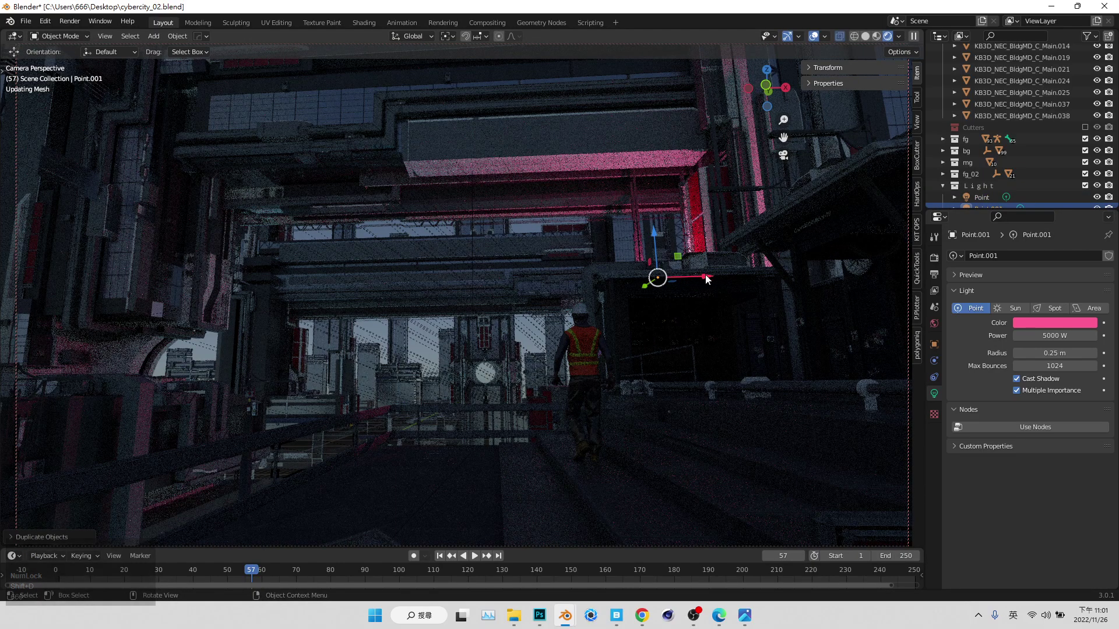
- Duplicate the pink point light and move the copy across to the left of the scene
{"action": "key", "text": "shift+d"}
{"action": "left_click_drag", "start_coordinate": [708, 278], "coordinate": [414, 375]}
{"action": "left_click", "coordinate": [415, 375]}
- Orbit around the buildings from above and below to line up the copied light
{"action": "scroll", "scroll_direction": "down", "scroll_amount": 3}
{"action": "left_click_drag", "start_coordinate": [302, 369], "coordinate": [606, 334]}
{"action": "left_click_drag", "start_coordinate": [605, 334], "coordinate": [343, 286]}
{"action": "middle_click", "coordinate": [343, 286]}
{"action": "left_click", "coordinate": [375, 184]}
{"action": "middle_click", "coordinate": [392, 287]}
{"action": "scroll", "scroll_direction": "down", "scroll_amount": 3}
{"action": "key", "text": "ctrl+z"}
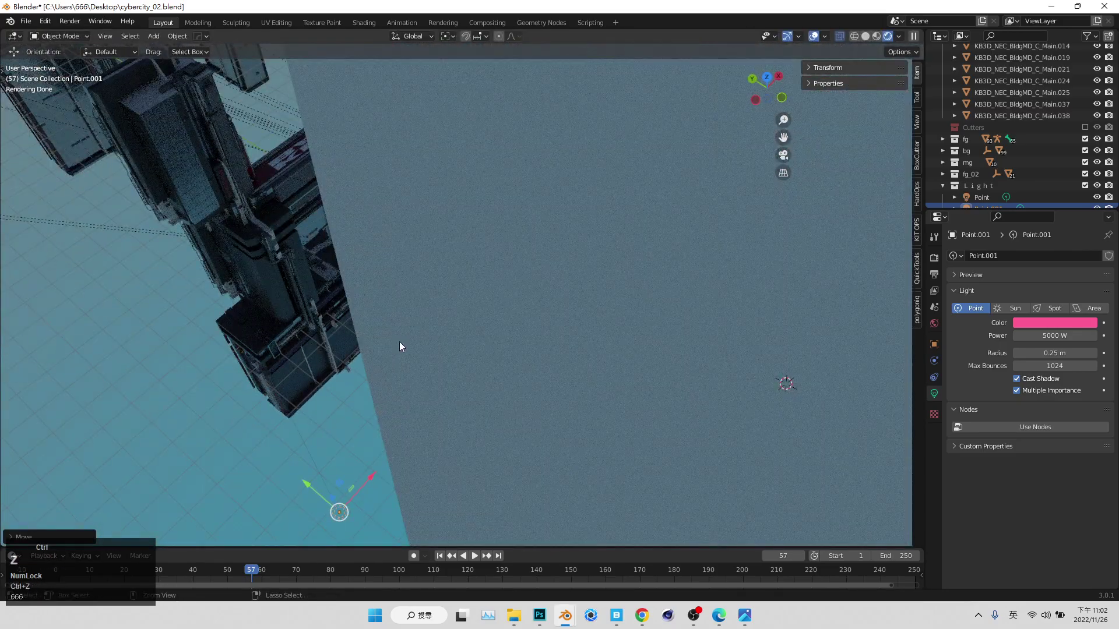
{"action": "middle_click", "coordinate": [334, 328]}
{"action": "middle_click", "coordinate": [377, 324]}
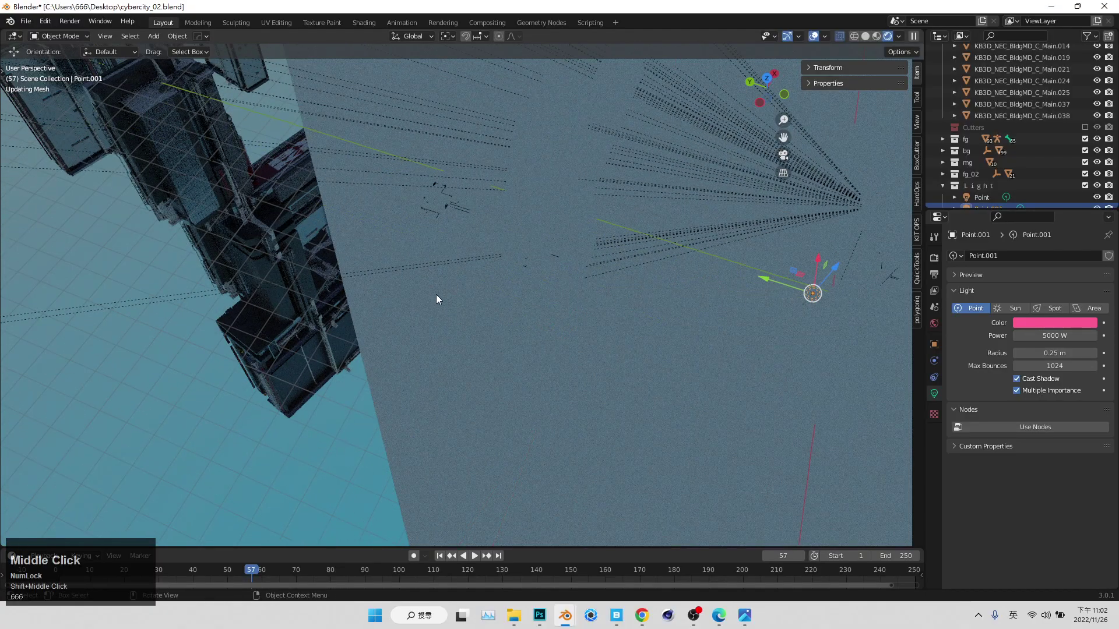
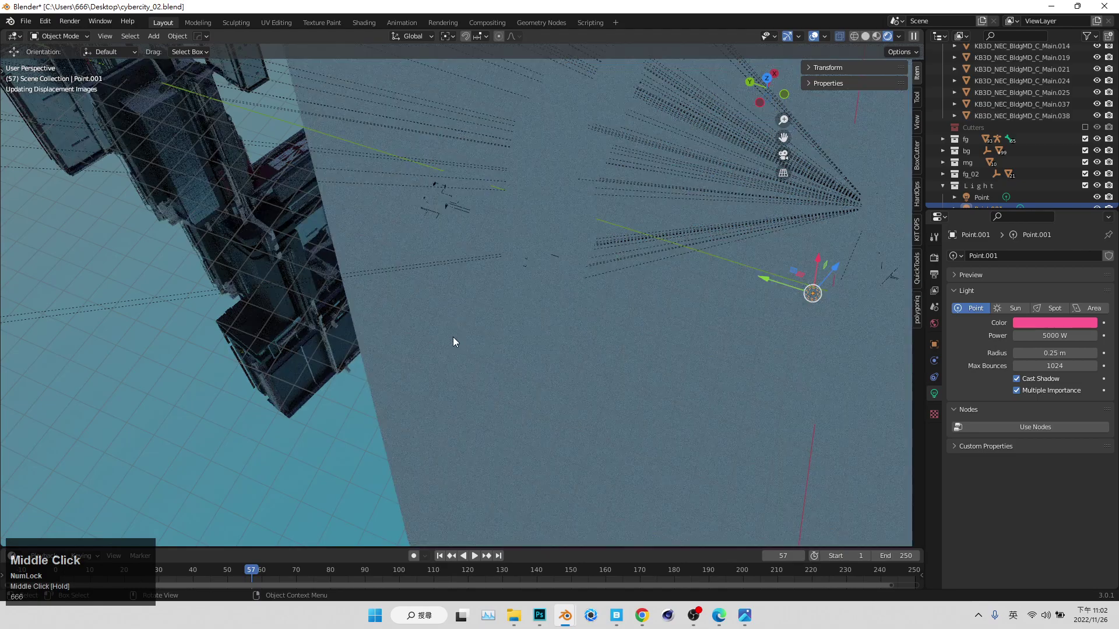
{"action": "scroll", "scroll_direction": "down", "scroll_amount": 3}
{"action": "middle_click", "coordinate": [436, 310]}
{"action": "scroll", "scroll_direction": "down", "scroll_amount": 3}
{"action": "middle_click", "coordinate": [272, 342]}
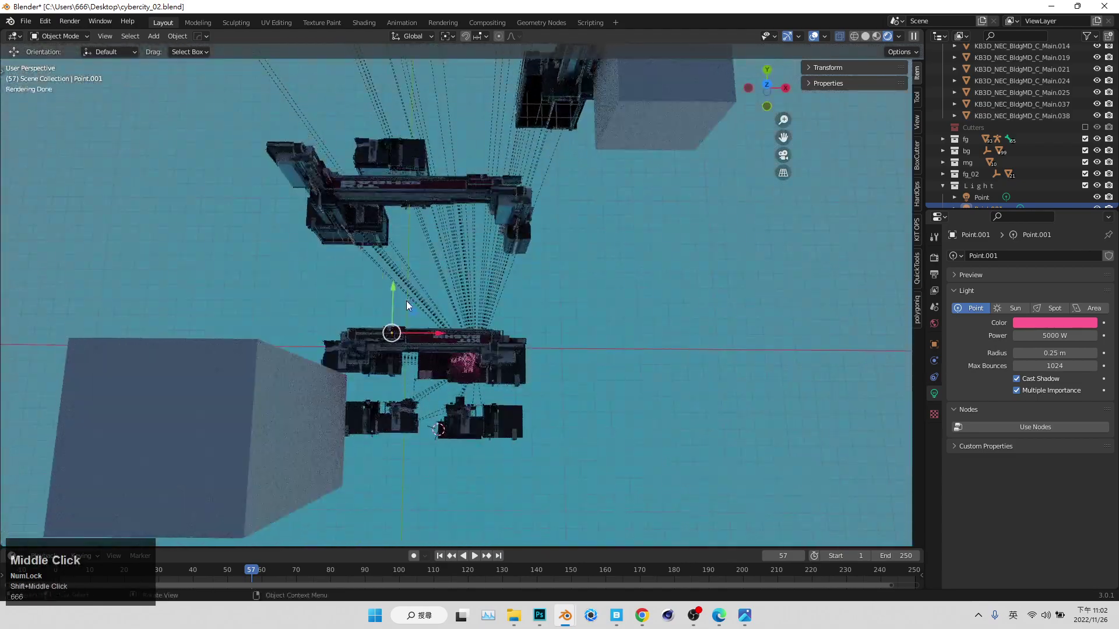
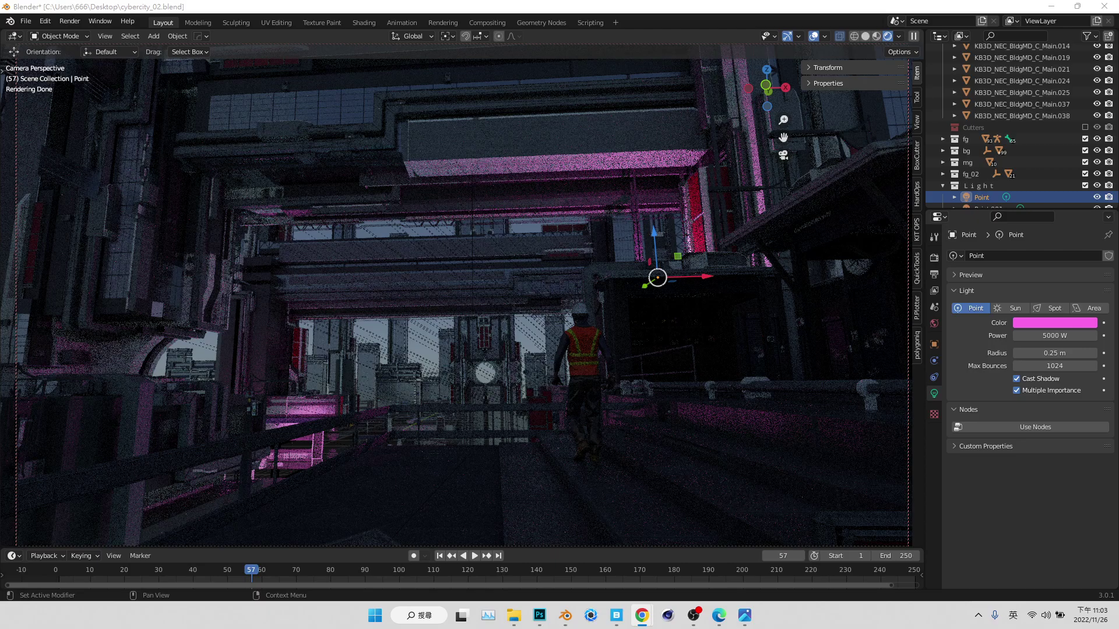
- Duplicate the point light and place it near the left railing at 50000 W, 50 m radius
{"action": "left_click", "coordinate": [707, 283]}
{"action": "key", "text": "shift+d"}
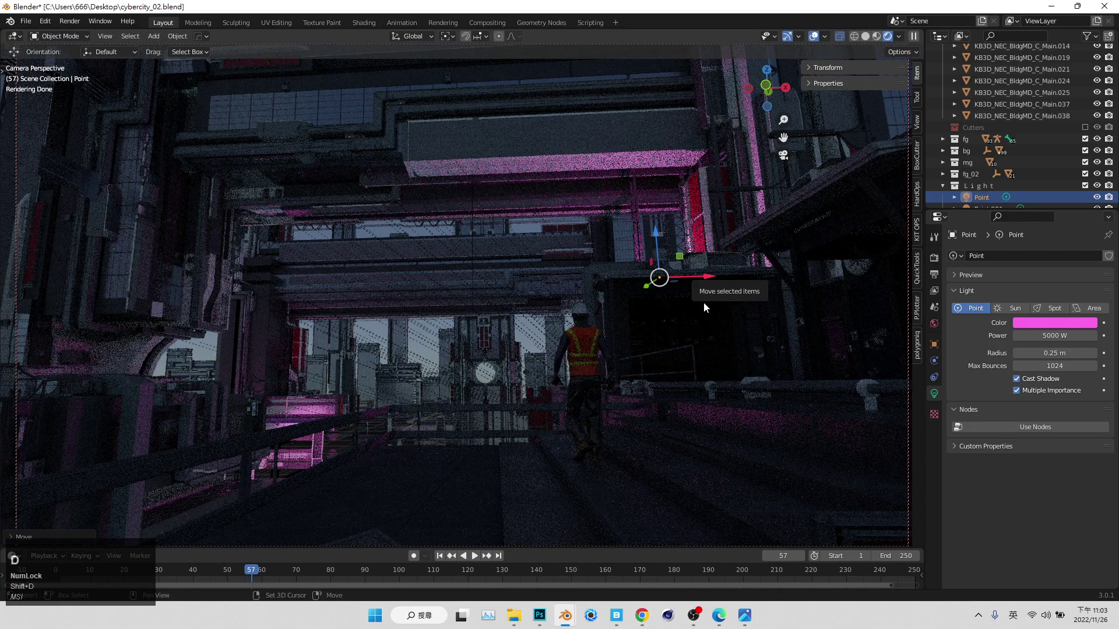
{"action": "key", "text": "shift+d"}
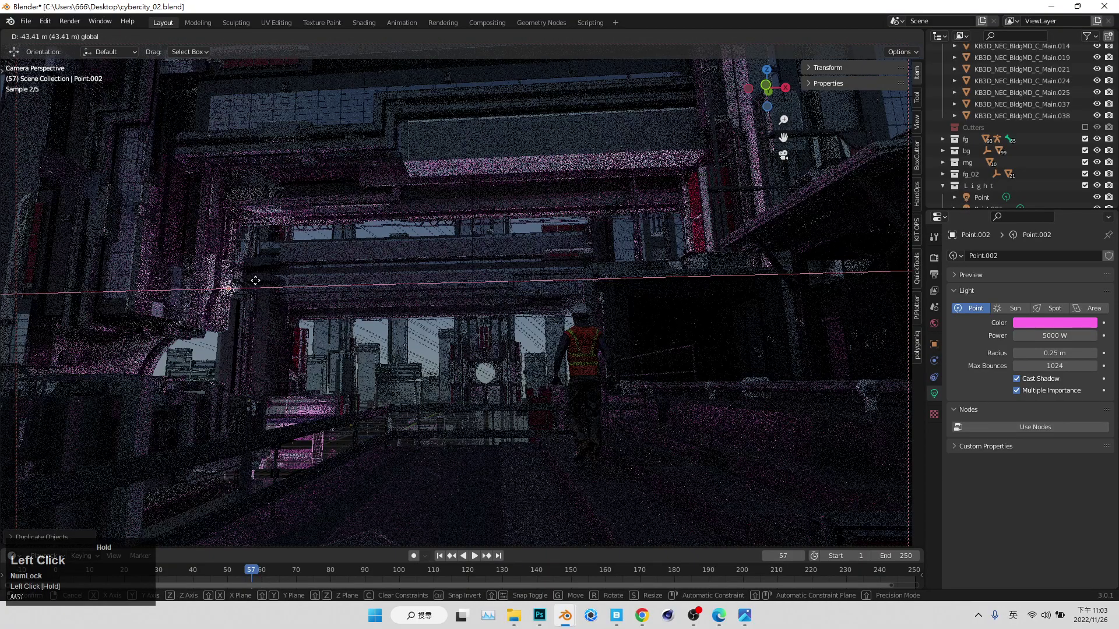
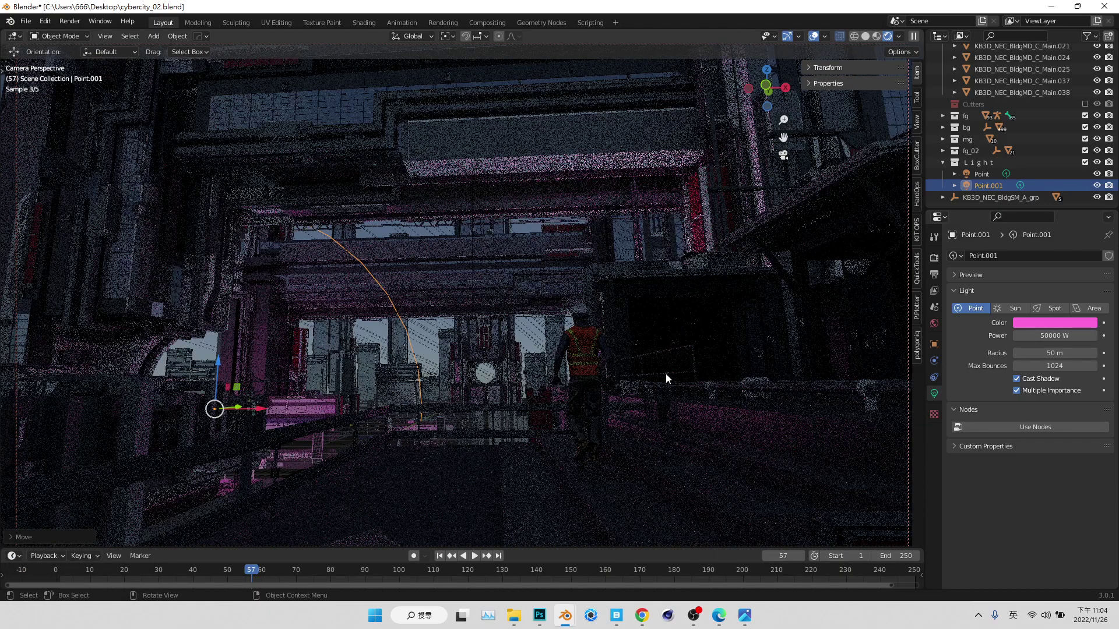
{"action": "left_click", "coordinate": [241, 393]}
{"action": "left_click_drag", "start_coordinate": [242, 394], "coordinate": [777, 224]}
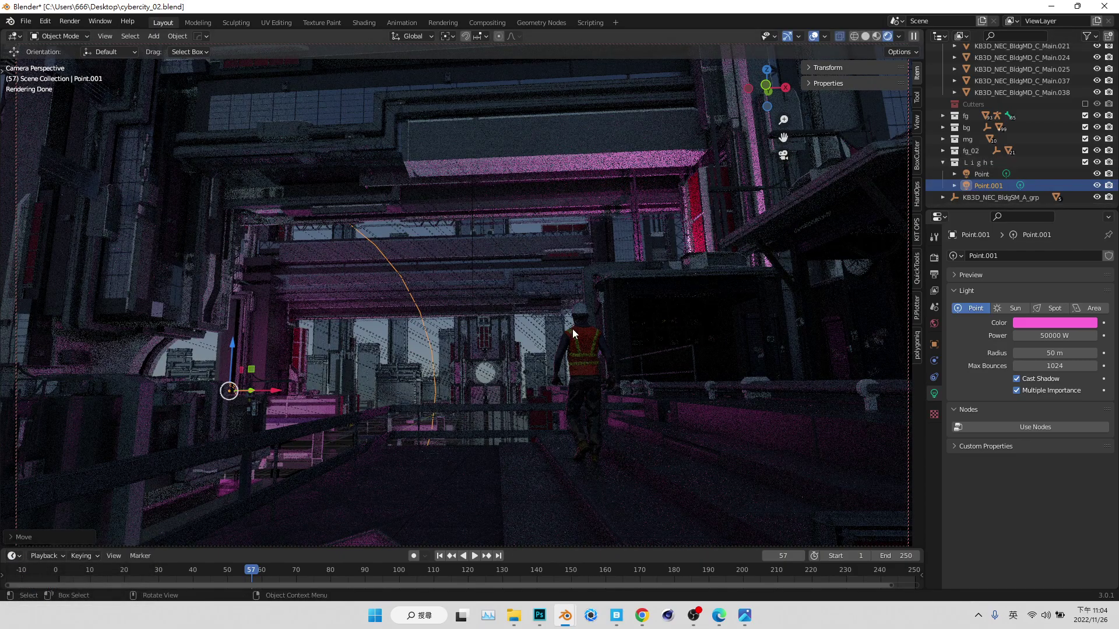
{"action": "left_click", "coordinate": [439, 382]}
- Save the file as cybercity_02 and show the World settings
{"action": "key", "text": "ctrl+s"}
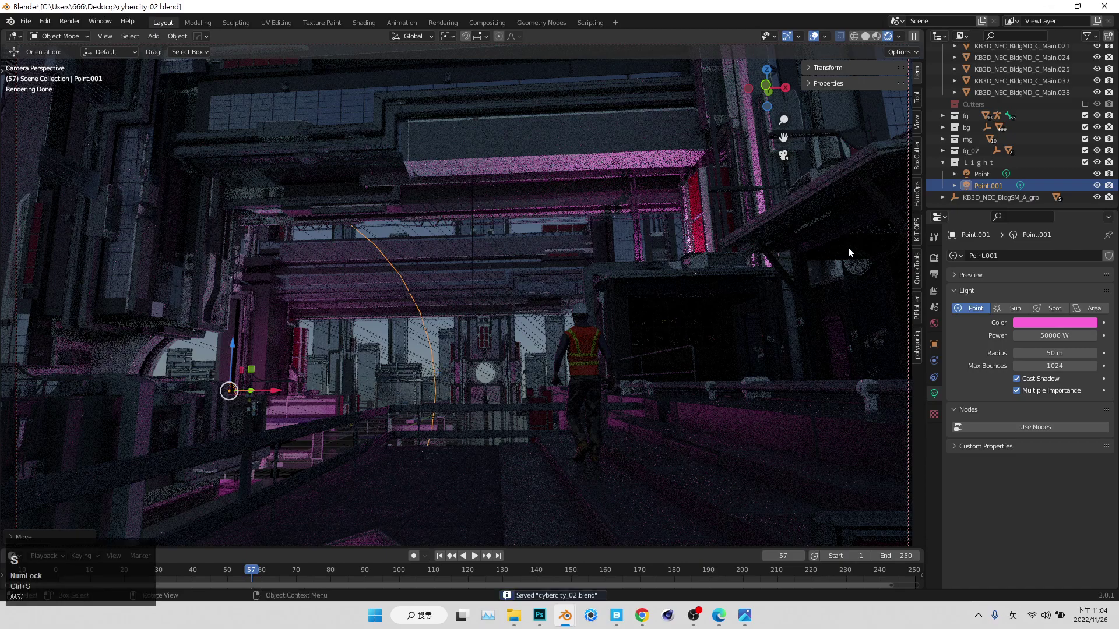
{"action": "left_click", "coordinate": [940, 312]}
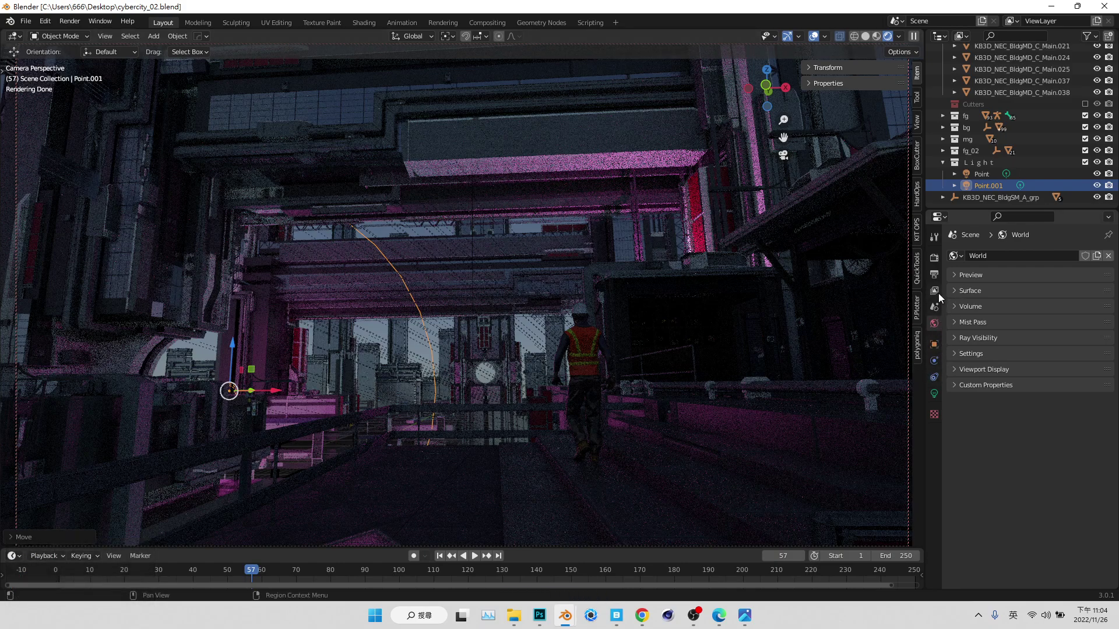
- Check the World's Sky Texture at 0.500 strength and select Point.001 to recolour it pale blue
{"action": "double_click", "coordinate": [989, 297]}
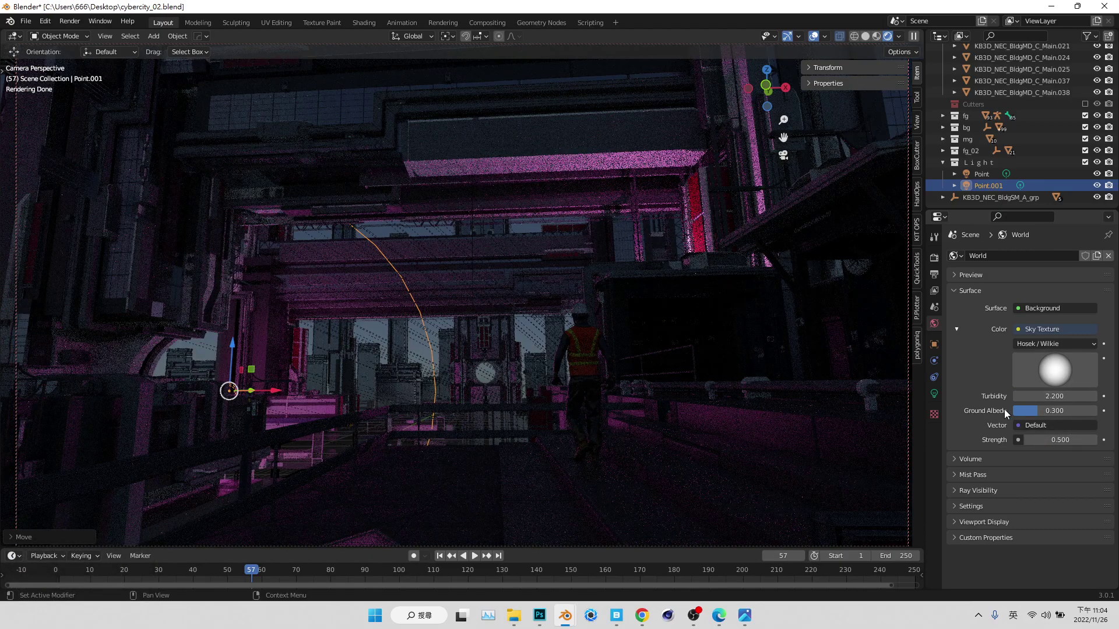
{"action": "double_click", "coordinate": [532, 334]}
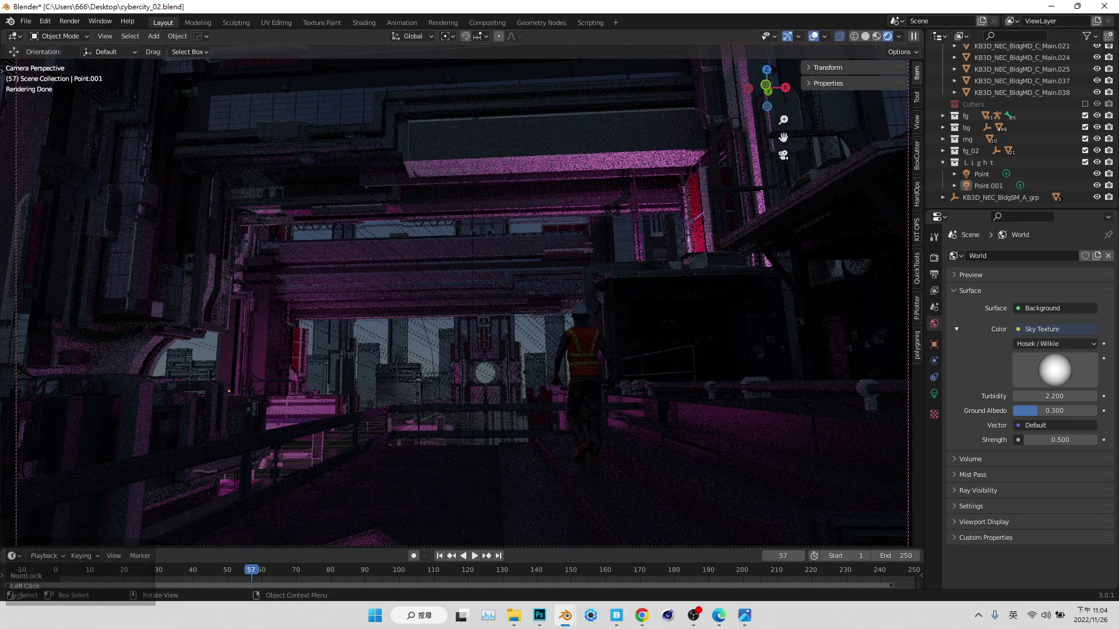
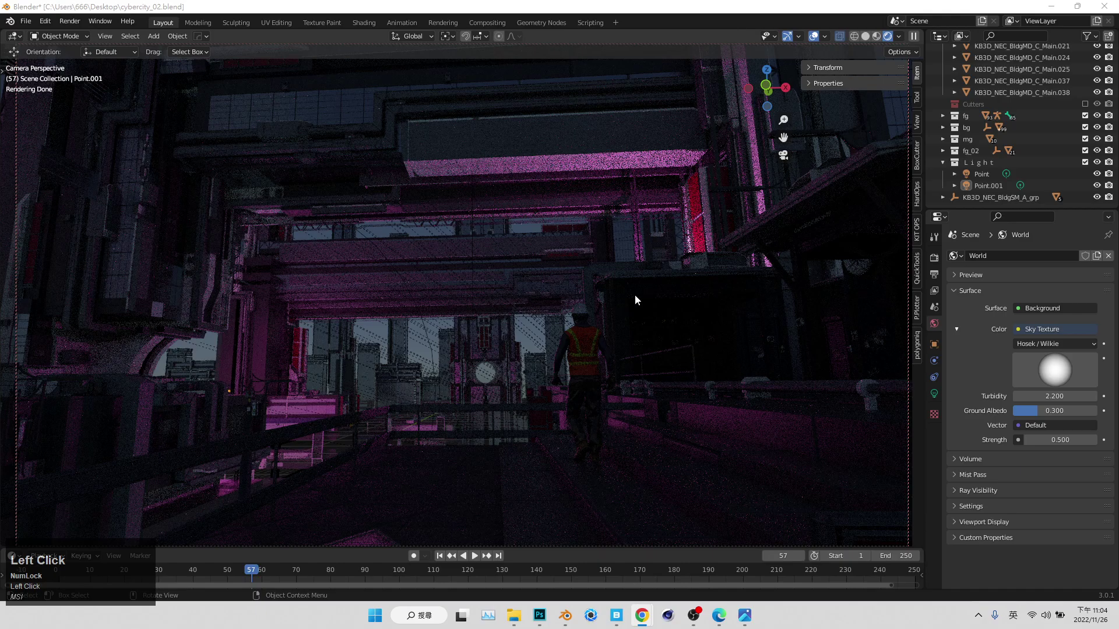
{"action": "left_click", "coordinate": [995, 190]}
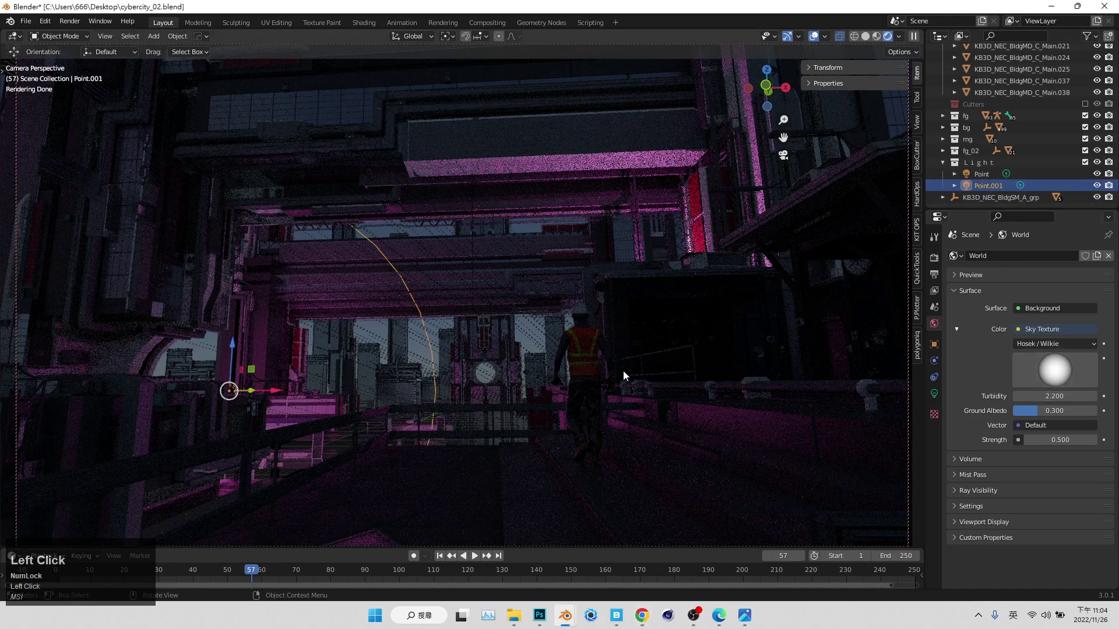
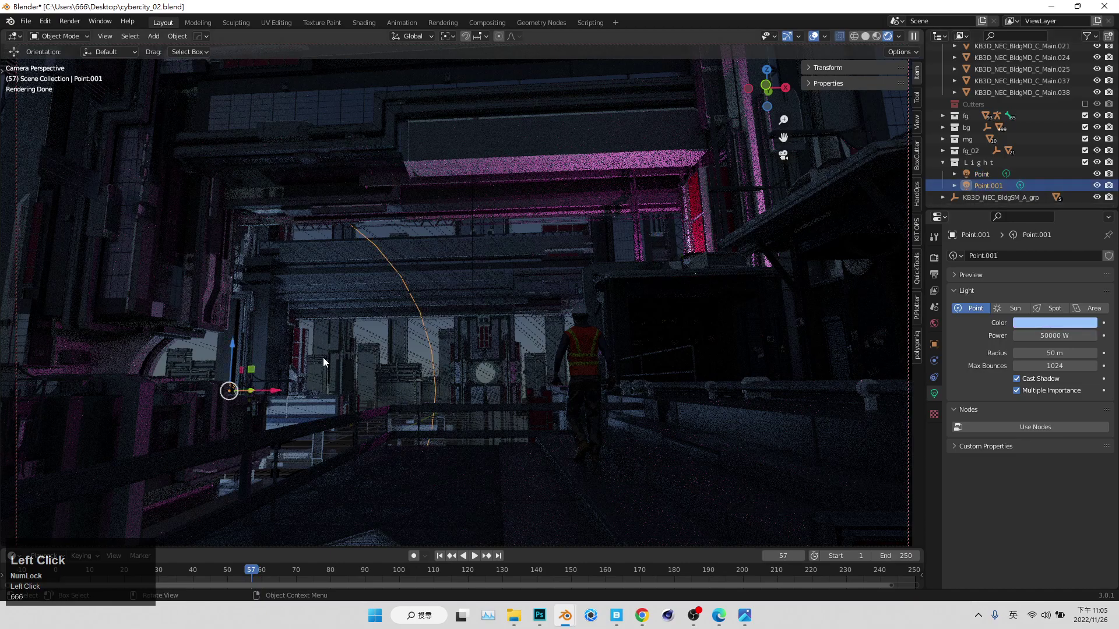
- Keep the pale blue on the second light and select the original pink point light
{"action": "double_click", "coordinate": [979, 178]}
- Duplicate the blue light into Point.004 with a 30 m radius and start moving it
{"action": "key", "text": "shift+d"}
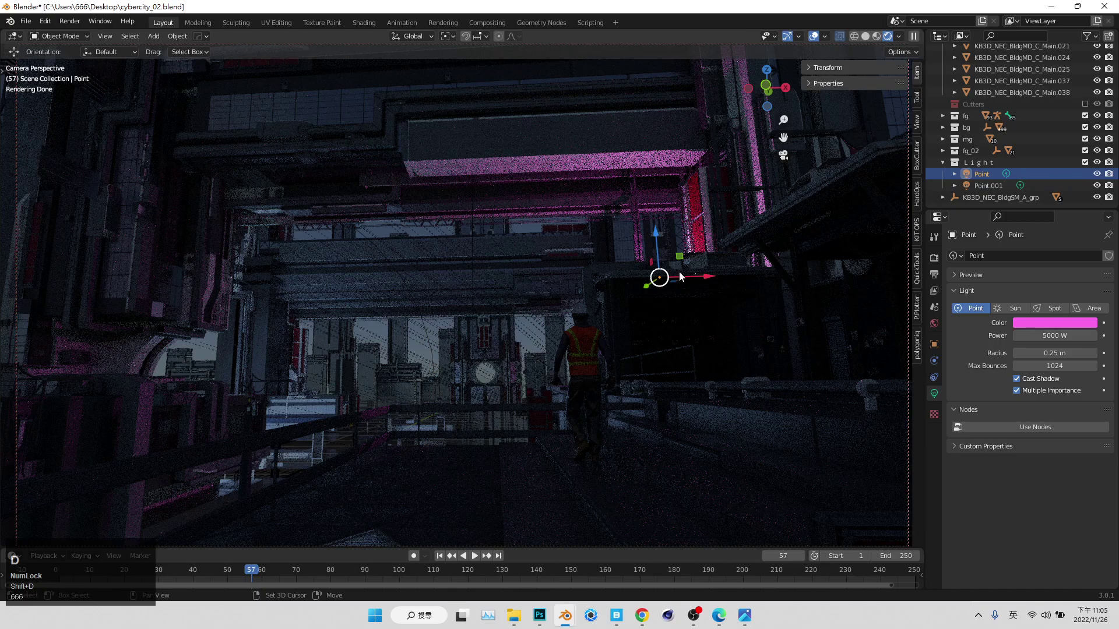
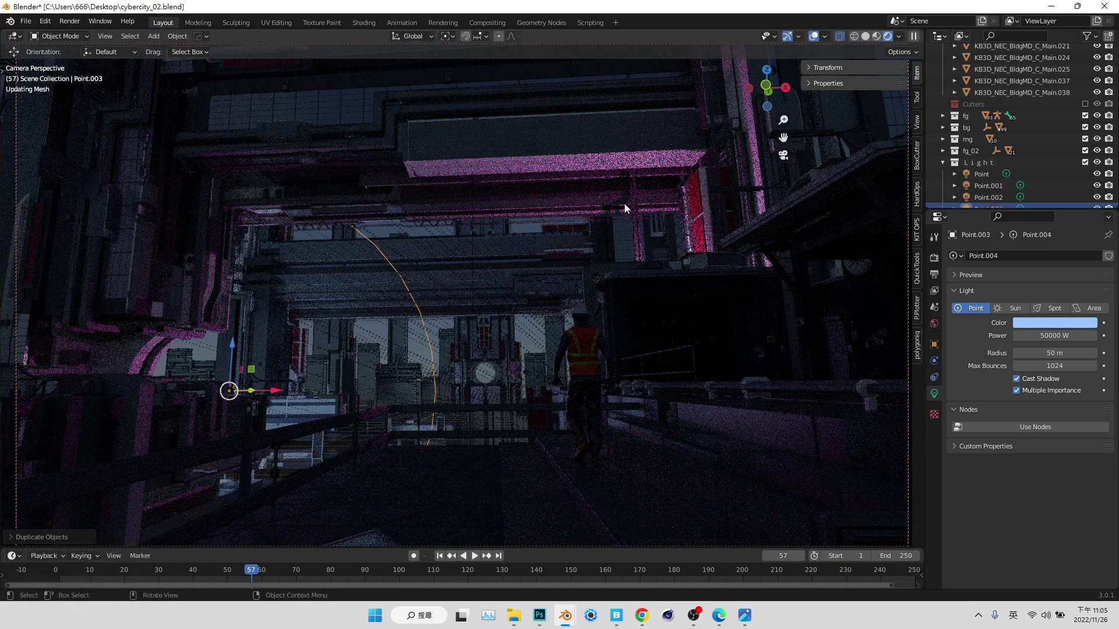
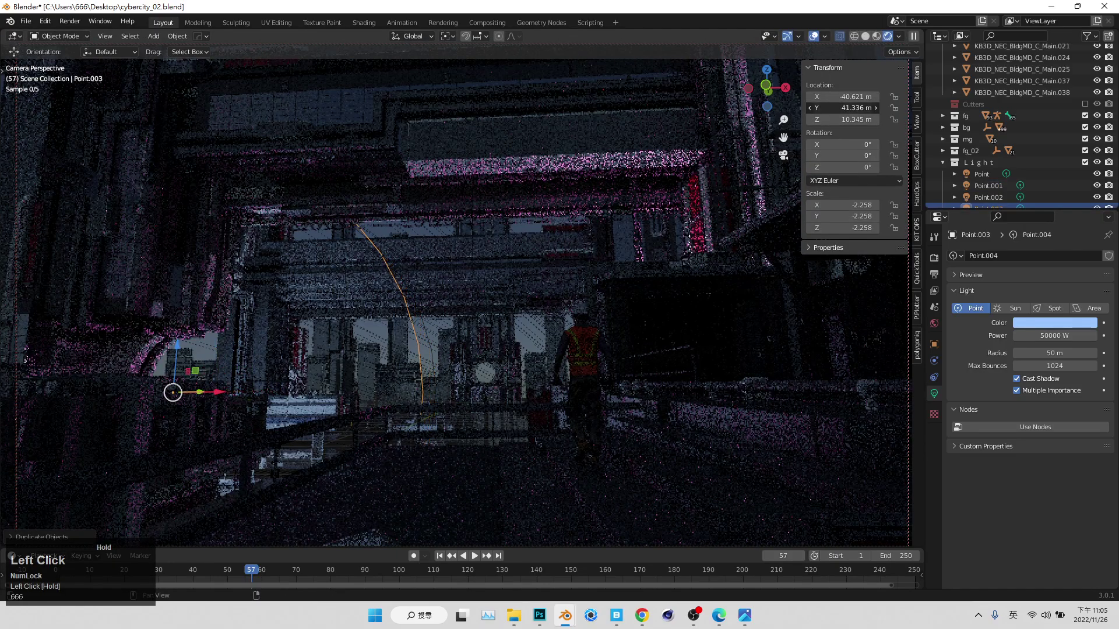
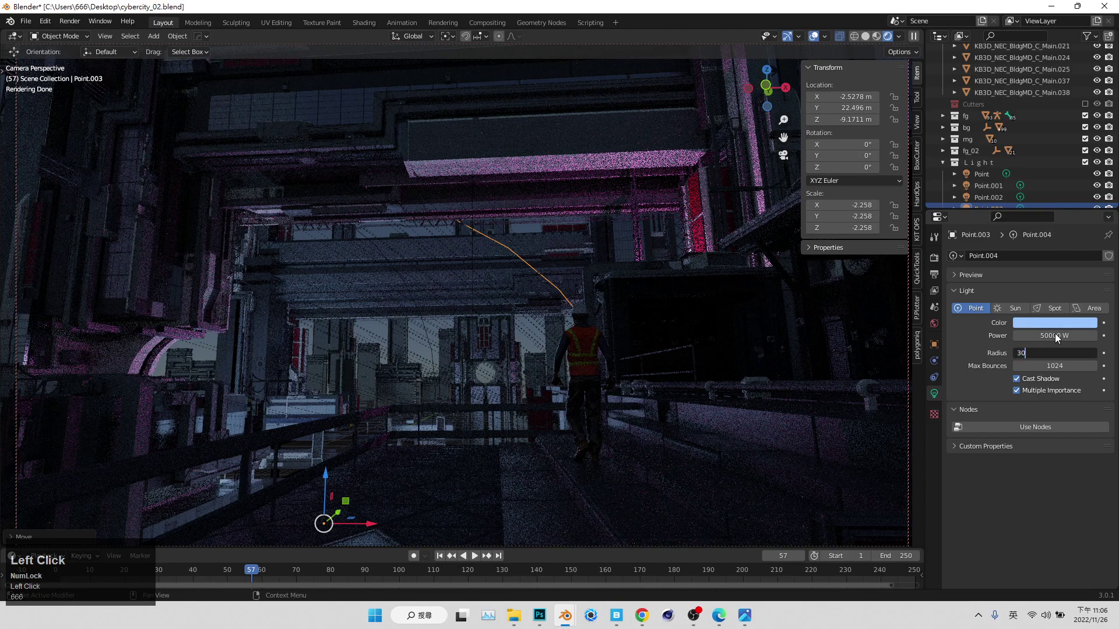
{"action": "left_click_drag", "start_coordinate": [781, 161], "coordinate": [783, 159]}
{"action": "key", "text": "ctrl+z"}
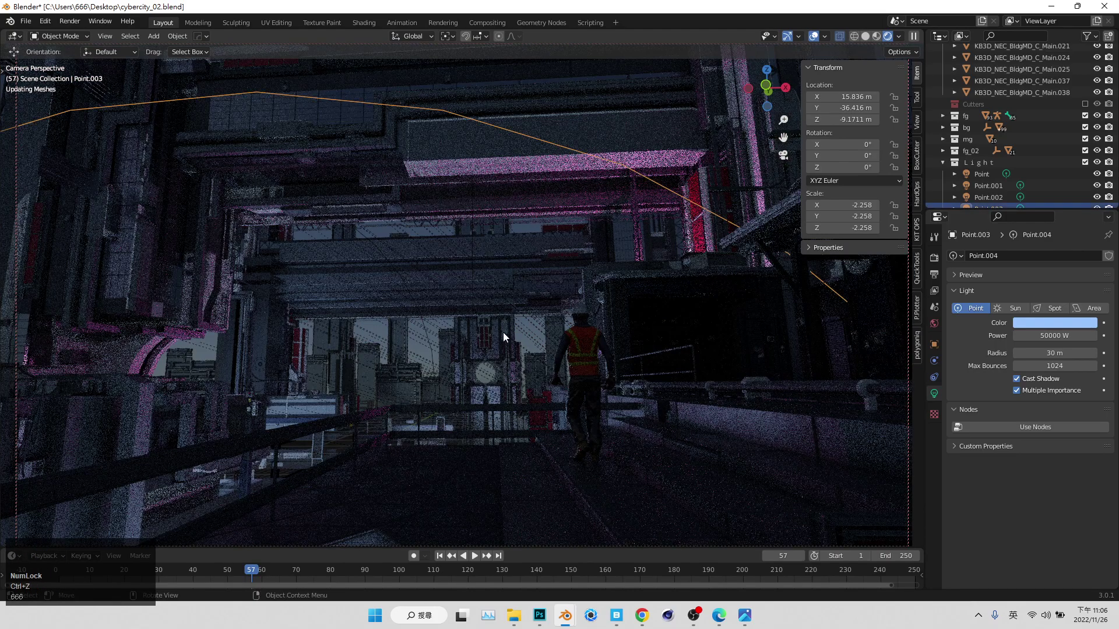
- Leave camera view and raise the new light up to walkway level near the path
{"action": "left_click", "coordinate": [786, 162]}
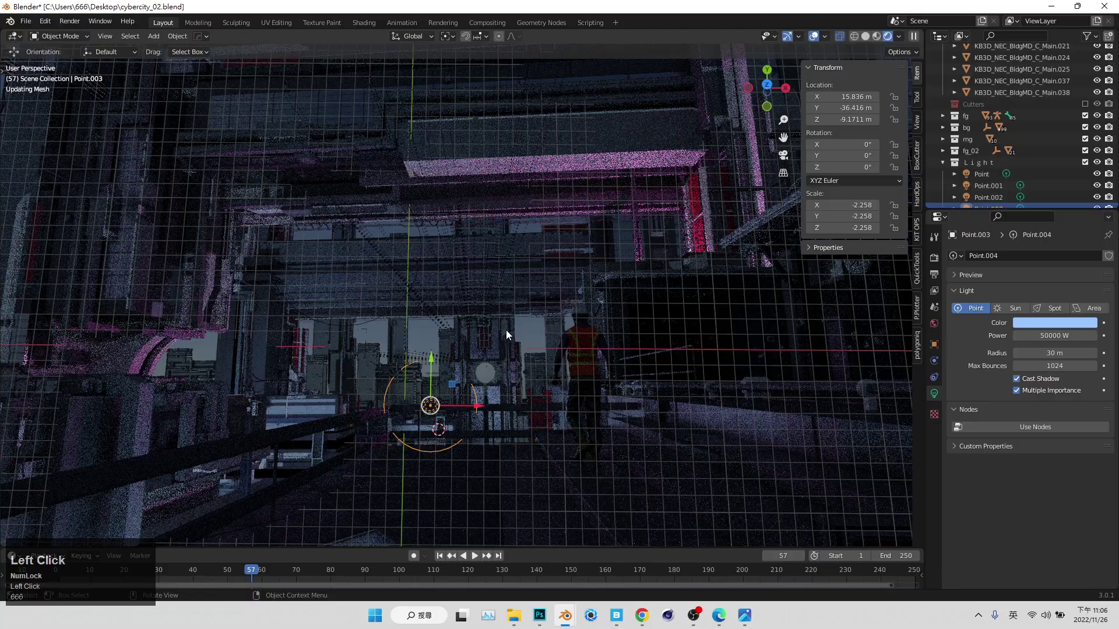
{"action": "scroll", "scroll_direction": "up", "scroll_amount": 3}
{"action": "middle_click", "coordinate": [495, 467]}
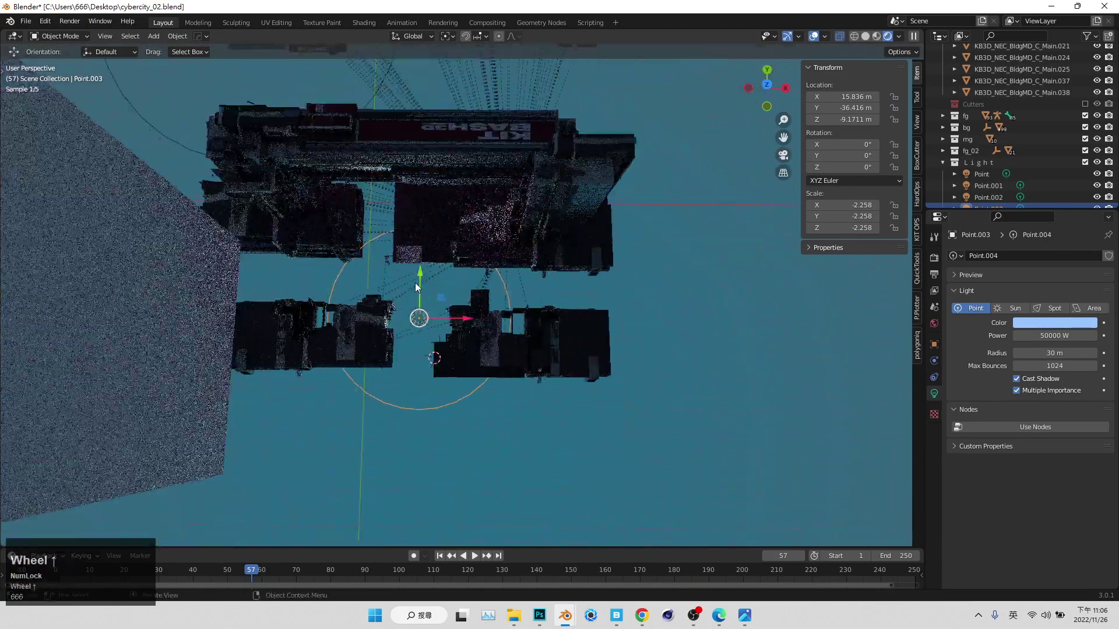
{"action": "middle_click", "coordinate": [462, 350]}
{"action": "scroll", "scroll_direction": "up", "scroll_amount": 3}
{"action": "middle_click", "coordinate": [409, 360]}
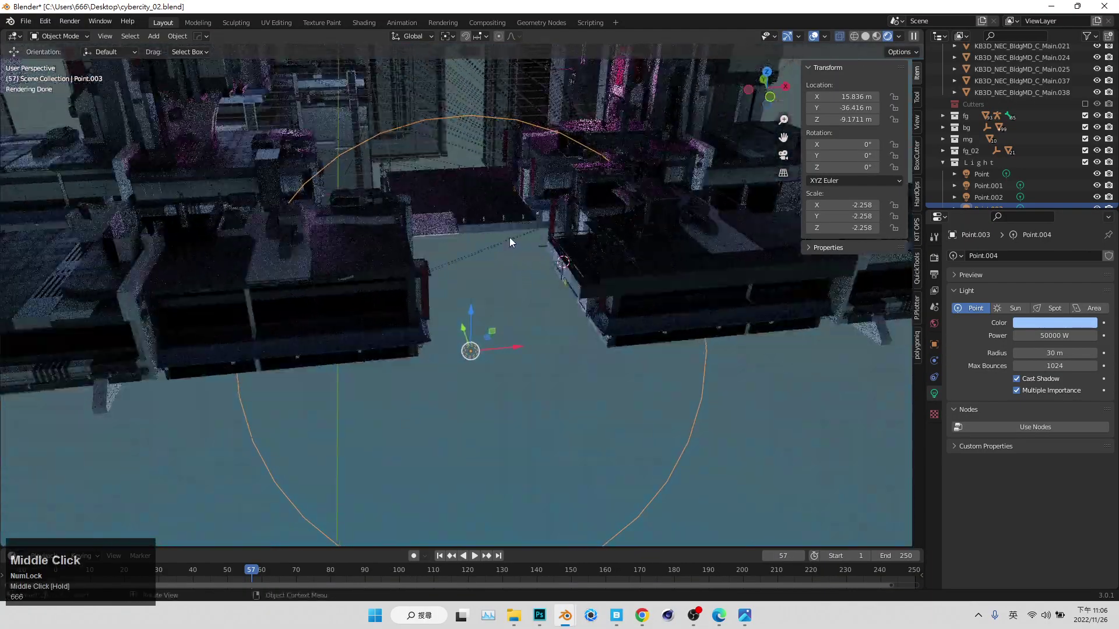
{"action": "left_click_drag", "start_coordinate": [475, 321], "coordinate": [788, 164]}
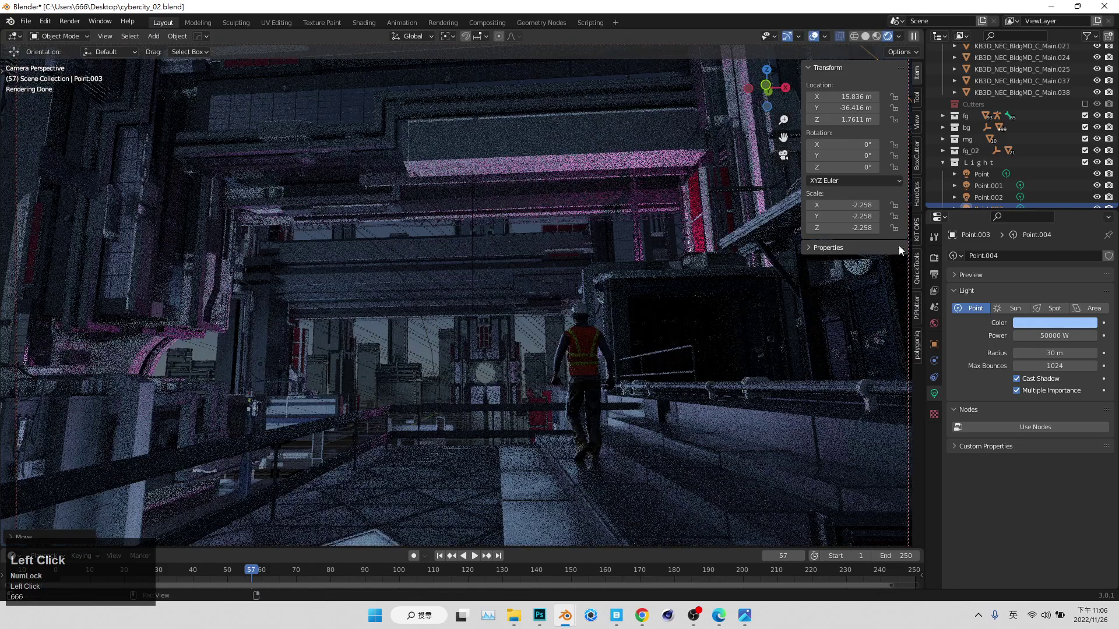
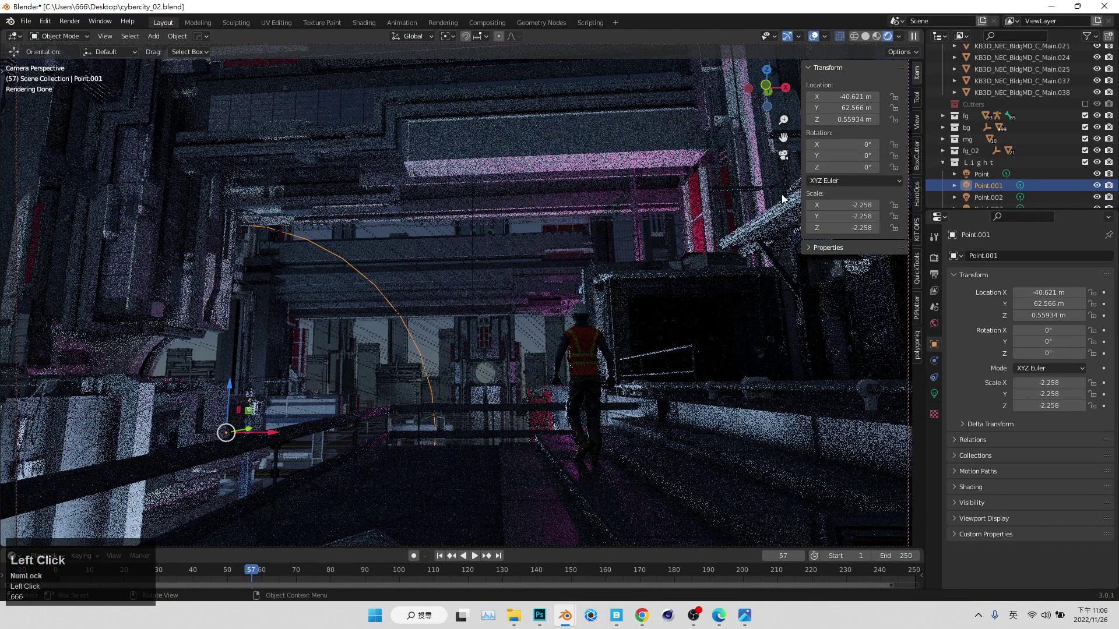
- Duplicate the blue light again and move the copy far back behind the walkway
{"action": "scroll", "scroll_direction": "down", "scroll_amount": 3}
{"action": "middle_click", "coordinate": [371, 268]}
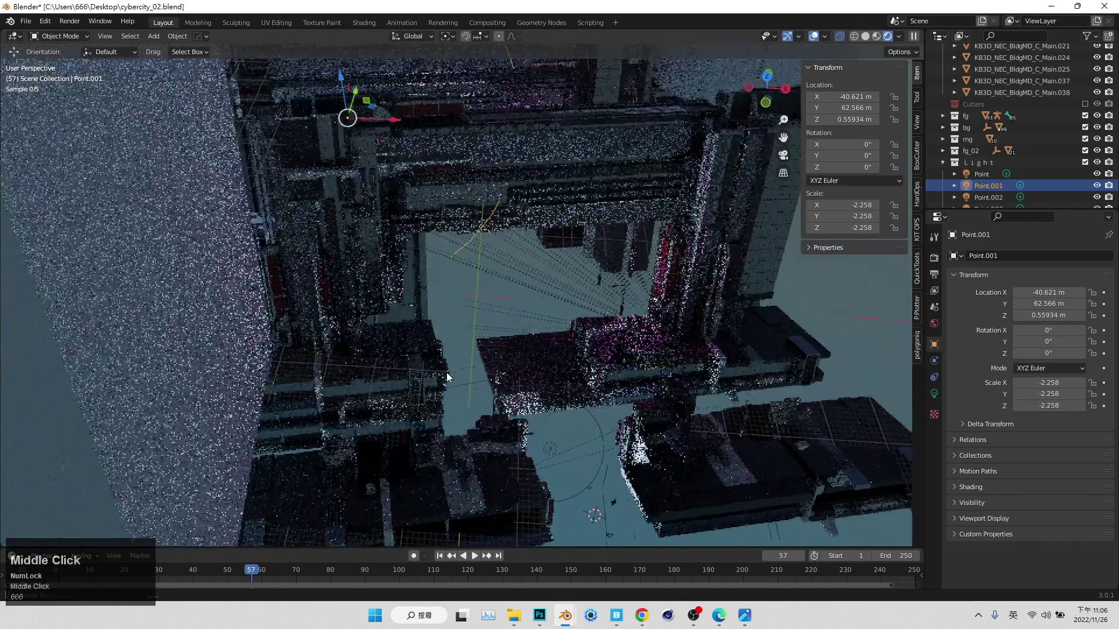
{"action": "middle_click", "coordinate": [416, 318]}
{"action": "key", "text": "shift+d"}
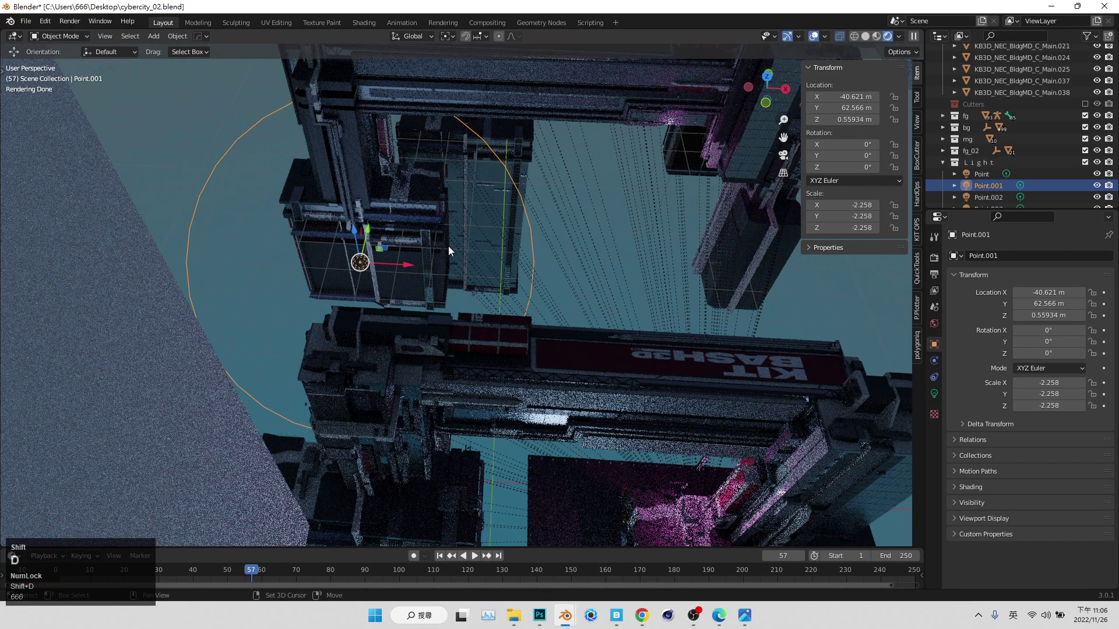
{"action": "middle_click", "coordinate": [431, 312]}
{"action": "middle_click", "coordinate": [463, 264]}
{"action": "scroll", "scroll_direction": "down", "scroll_amount": 3}
{"action": "middle_click", "coordinate": [470, 367]}
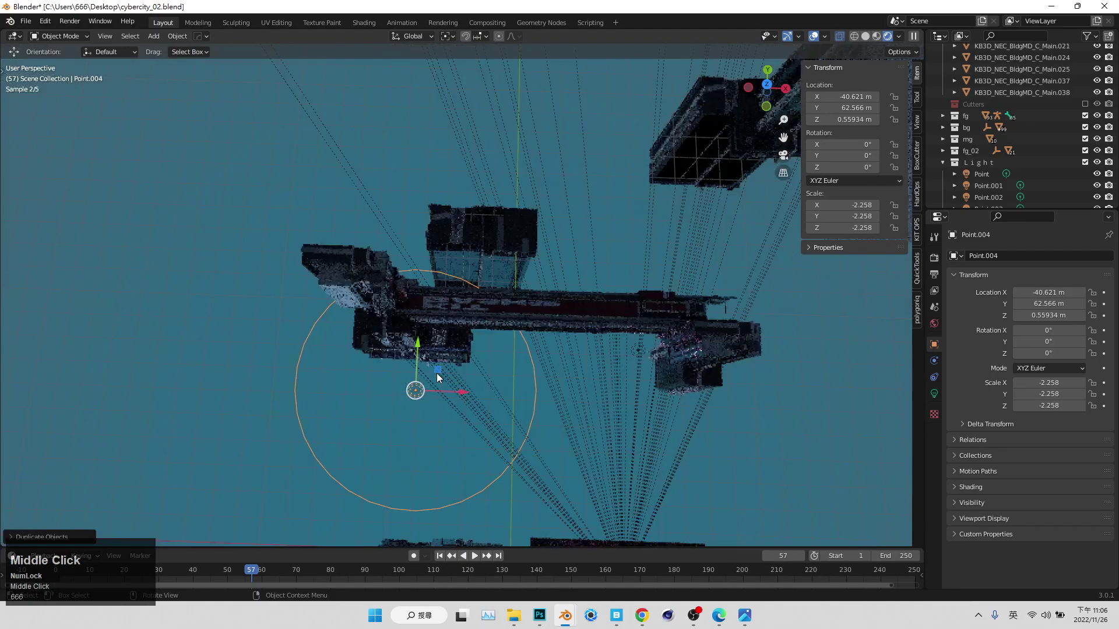
{"action": "left_click", "coordinate": [440, 377]}
{"action": "scroll", "scroll_direction": "down", "scroll_amount": 3}
{"action": "middle_click", "coordinate": [535, 205]}
{"action": "left_click_drag", "start_coordinate": [410, 321], "coordinate": [970, 307]}
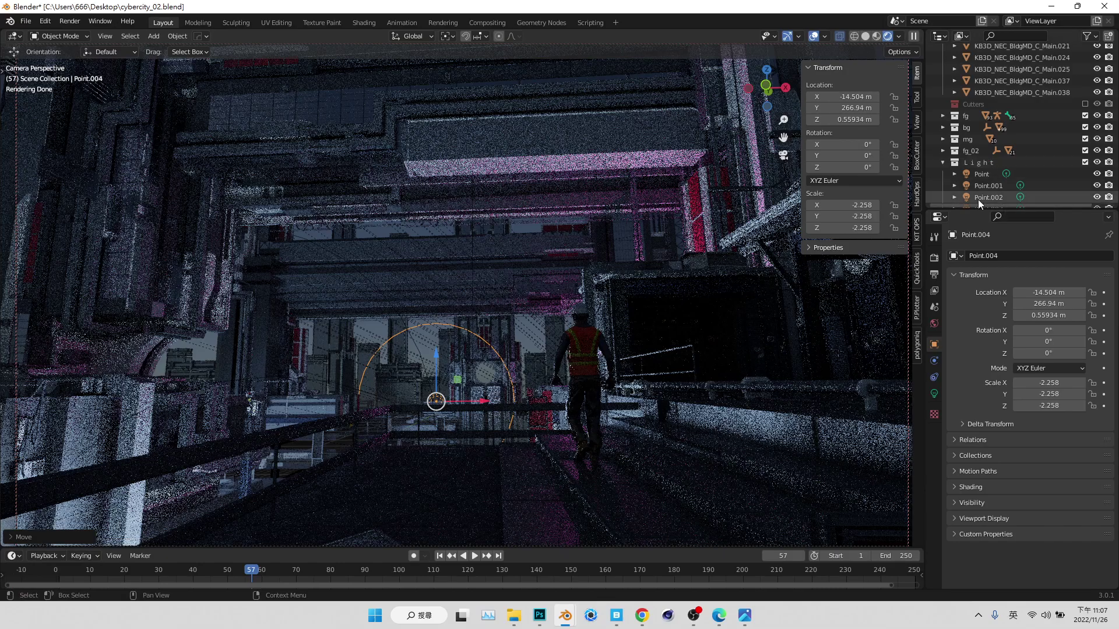
- Select the newest light, raise its power to 500000 W and save the file
{"action": "left_click", "coordinate": [992, 201]}
{"action": "scroll", "scroll_direction": "down", "scroll_amount": 3}
{"action": "left_click", "coordinate": [1022, 190]}
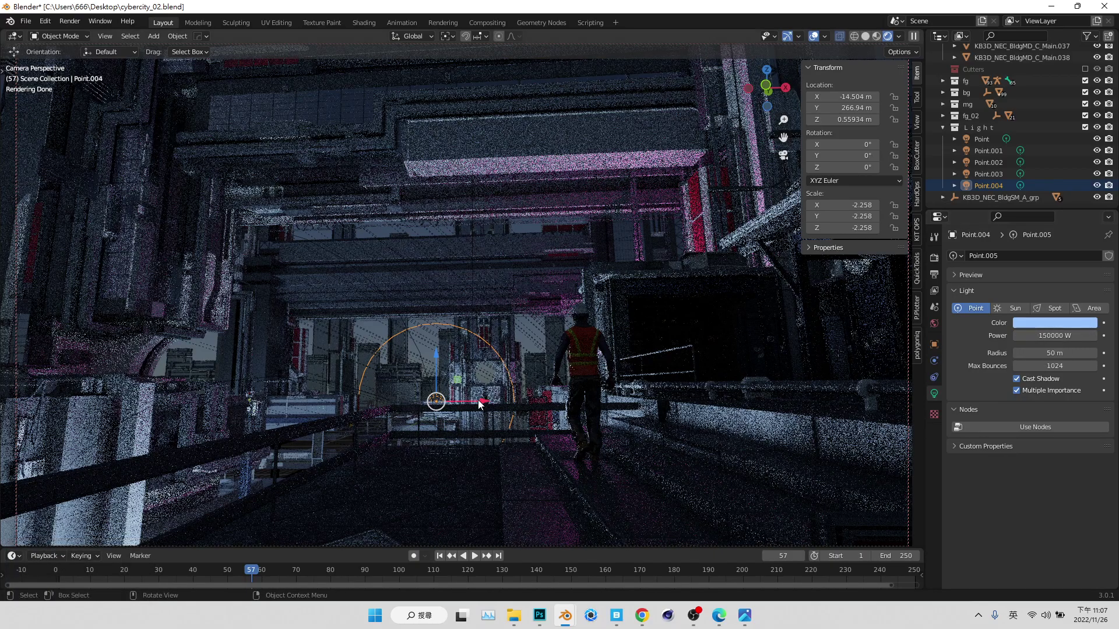
{"action": "left_click", "coordinate": [481, 404]}
{"action": "left_click_drag", "start_coordinate": [482, 404], "coordinate": [530, 358]}
{"action": "type", "text": "ббб"}
{"action": "left_click", "coordinate": [536, 345]}
{"action": "key", "text": "ctrl+s"}
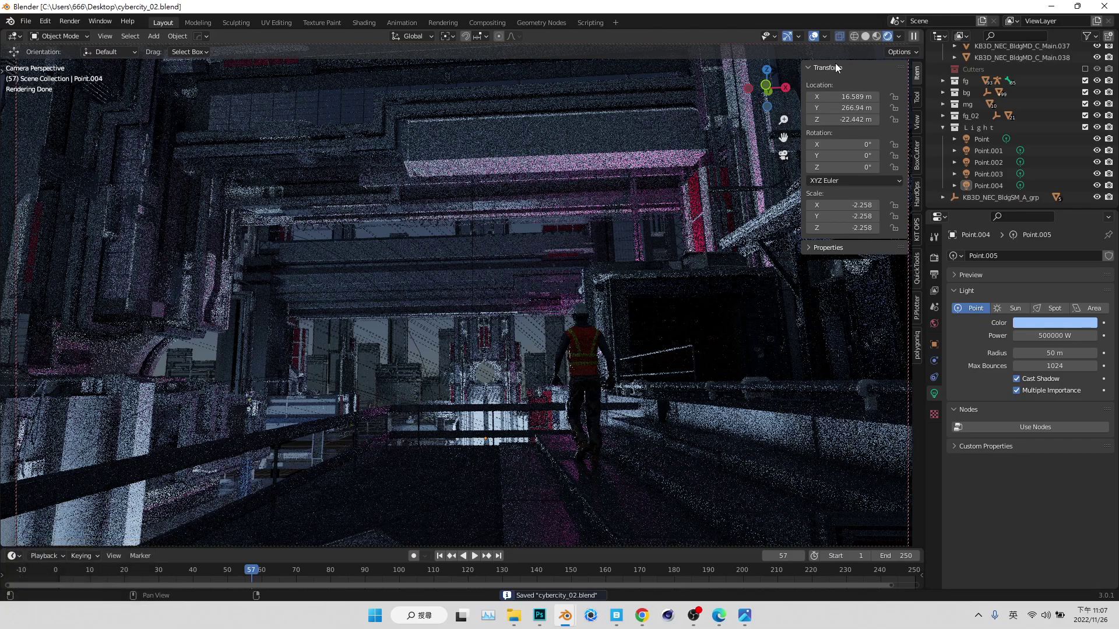
{"action": "key", "text": "ctrl+s"}
- Select the building frame and brighten the BannerA emission colour to white
{"action": "left_click", "coordinate": [833, 70]}
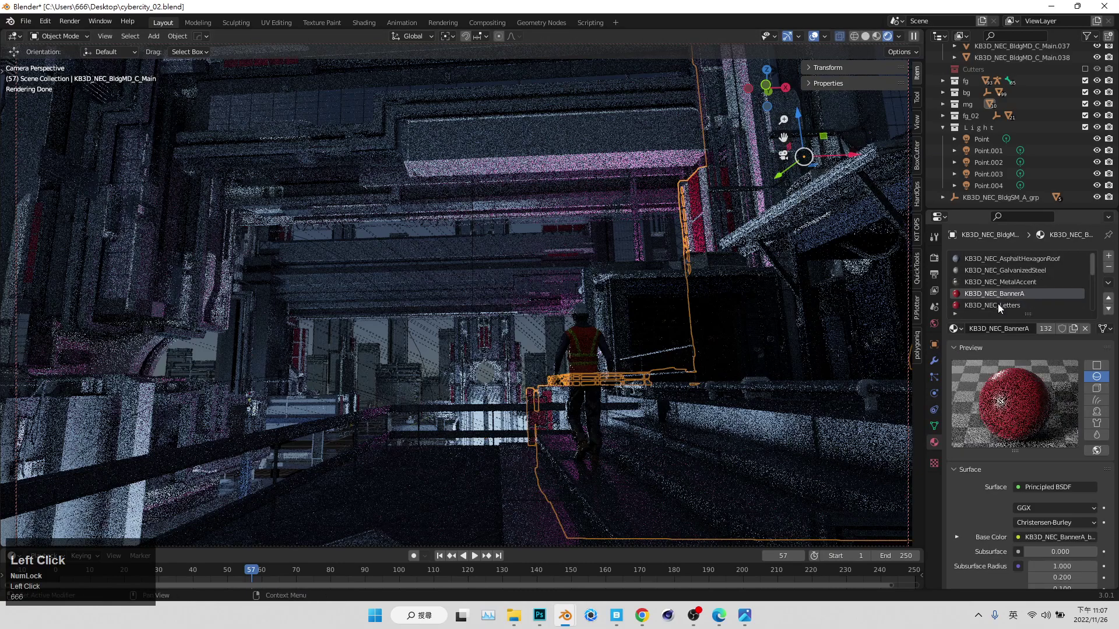
{"action": "scroll", "scroll_direction": "down", "scroll_amount": 3}
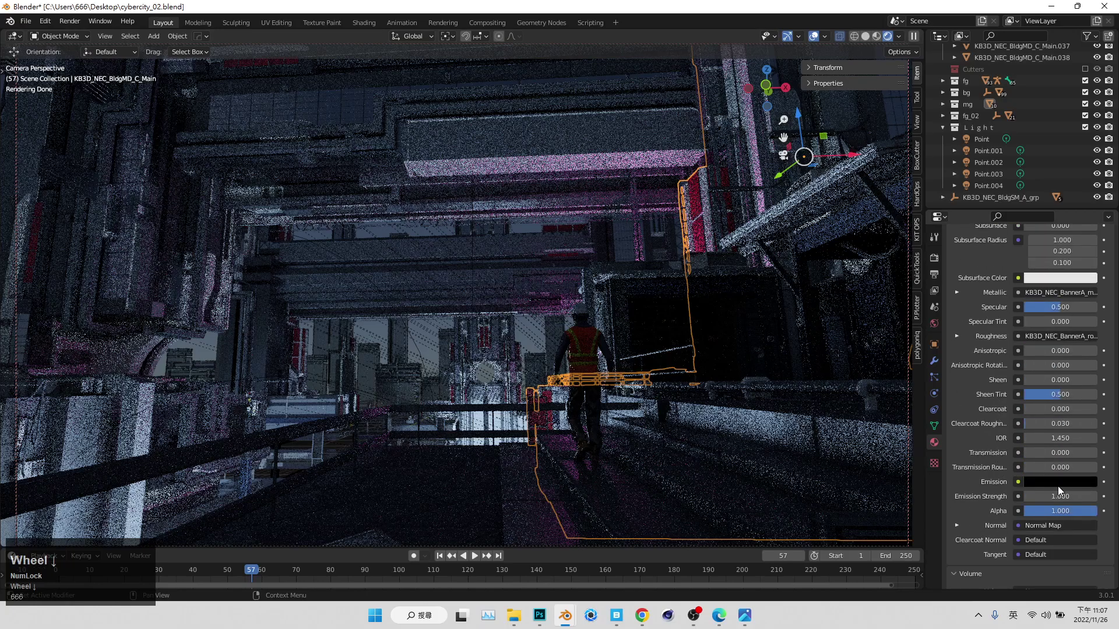
{"action": "scroll", "scroll_direction": "down", "scroll_amount": 3}
{"action": "left_click", "coordinate": [1069, 487]}
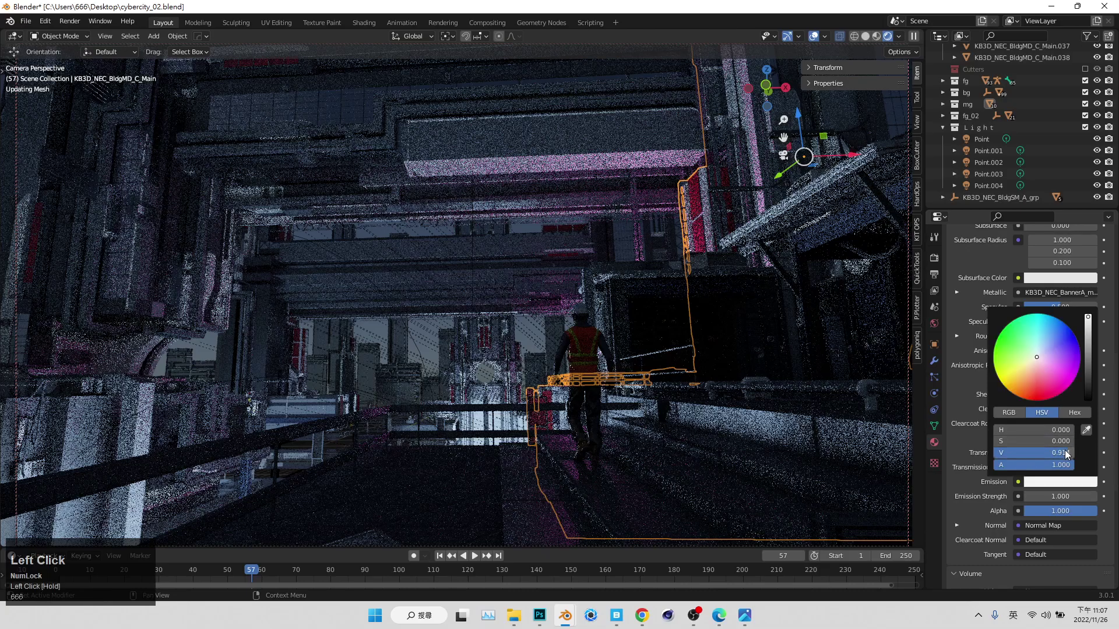
{"action": "left_click", "coordinate": [1090, 327]}
{"action": "left_click_drag", "start_coordinate": [1089, 326], "coordinate": [973, 508]}
{"action": "left_click", "coordinate": [973, 509]}
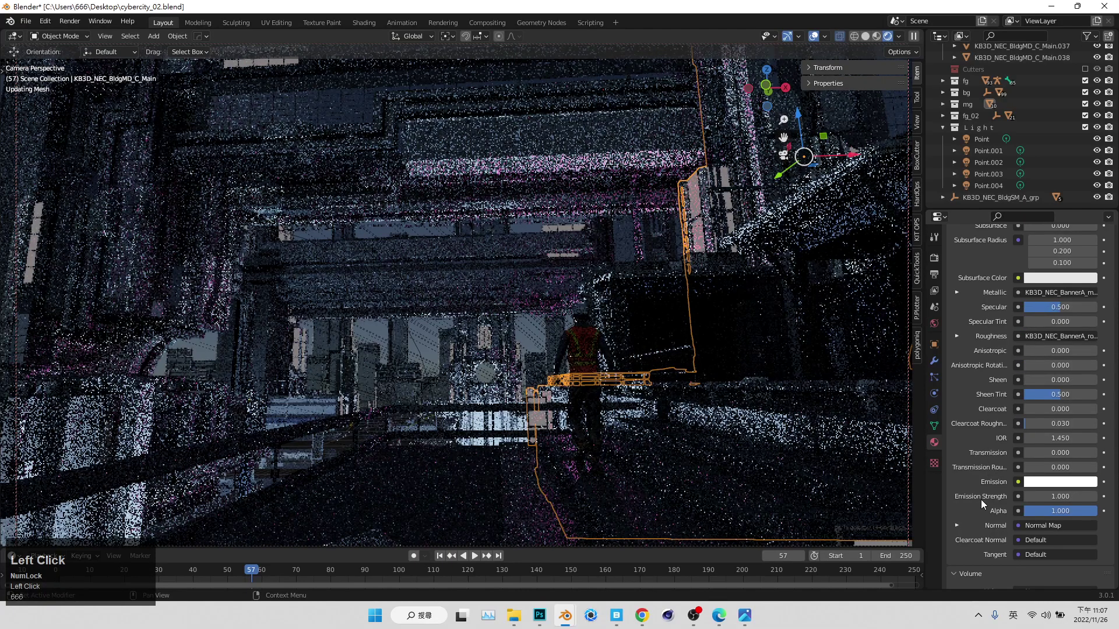
- Shift the BannerA emission to red, then settle on a pale salmon pink
{"action": "left_click", "coordinate": [1042, 486]}
{"action": "left_click_drag", "start_coordinate": [1043, 486], "coordinate": [1040, 402]}
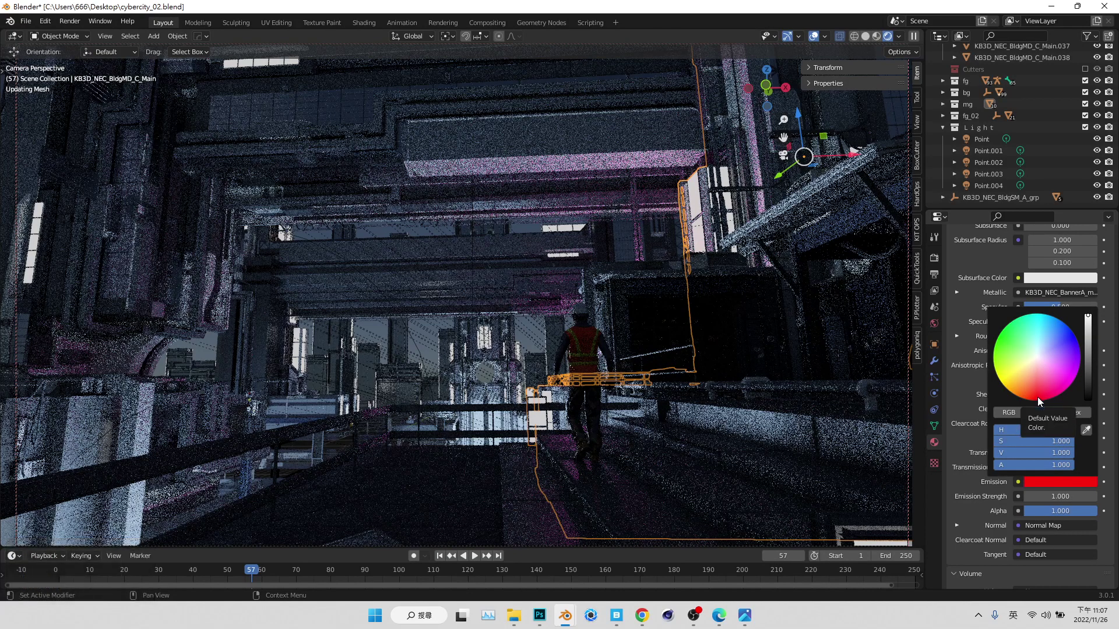
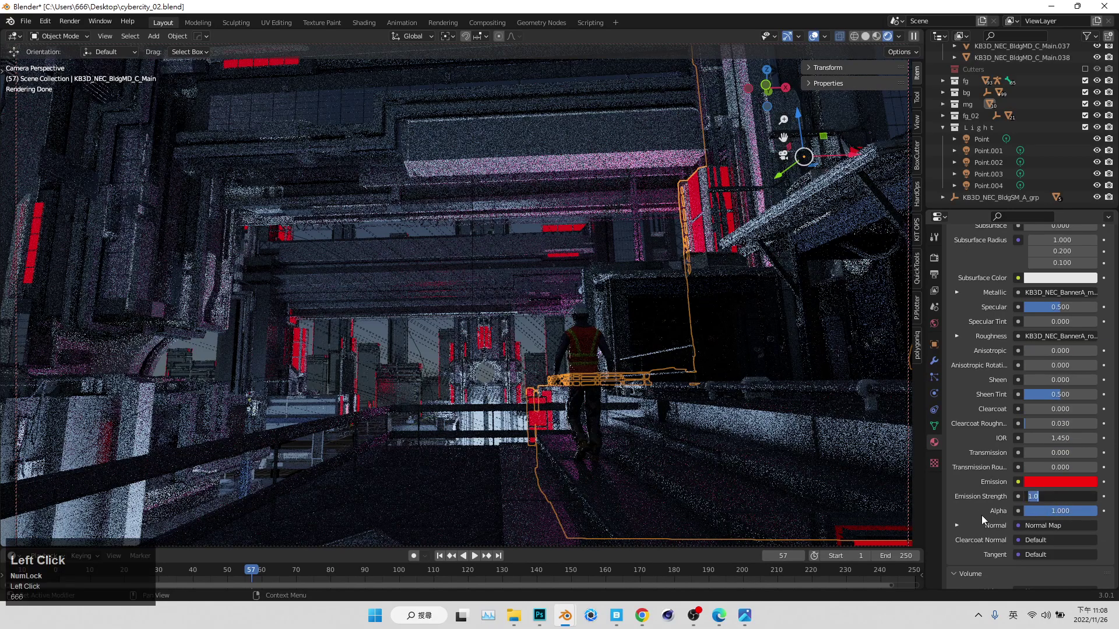
{"action": "left_click", "coordinate": [1060, 488]}
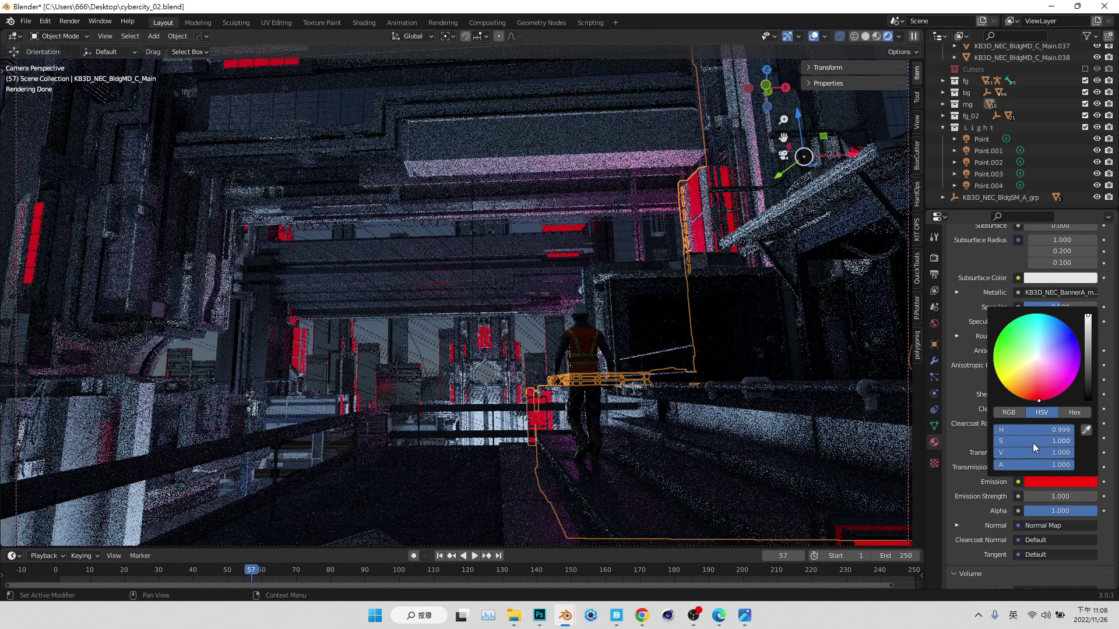
{"action": "left_click", "coordinate": [1029, 448]}
{"action": "left_click_drag", "start_coordinate": [1029, 448], "coordinate": [1042, 389]}
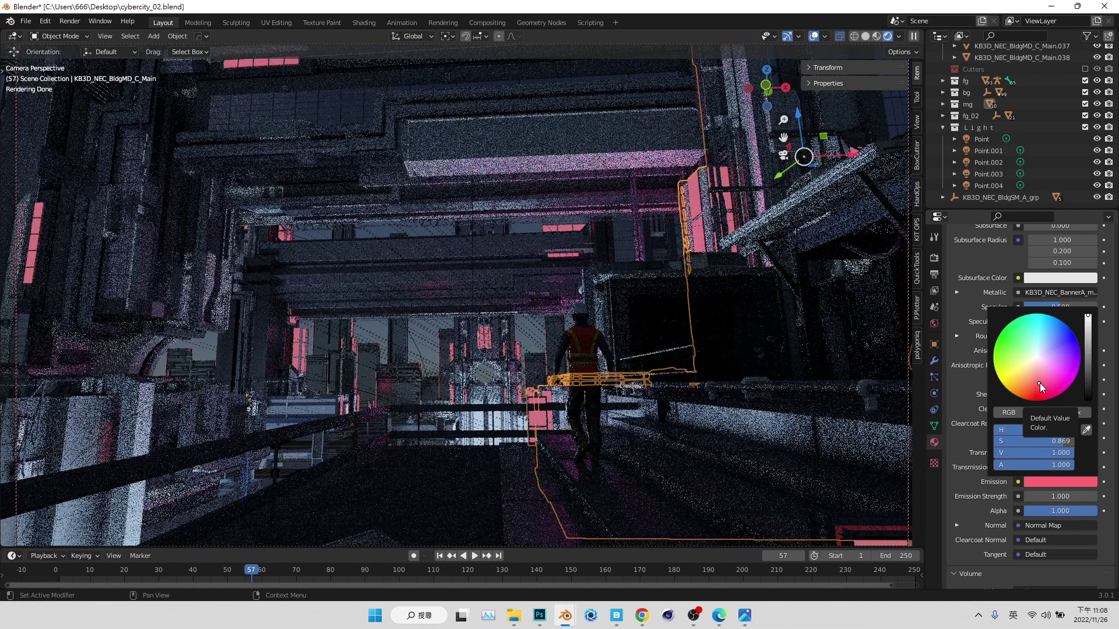
{"action": "left_click", "coordinate": [1036, 376]}
{"action": "left_click", "coordinate": [1037, 376]}
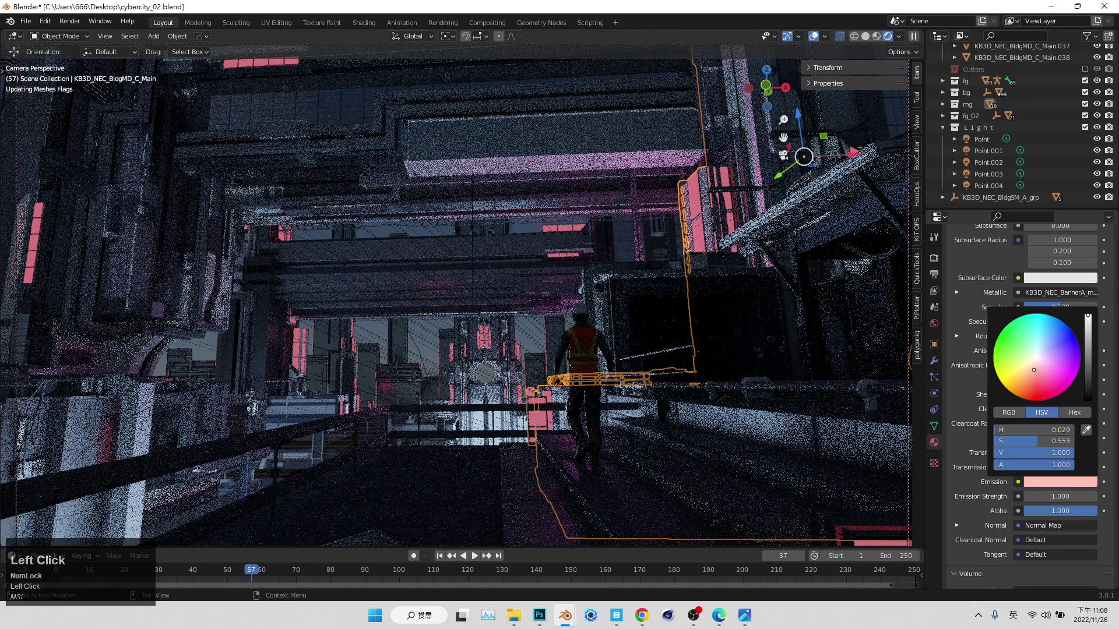
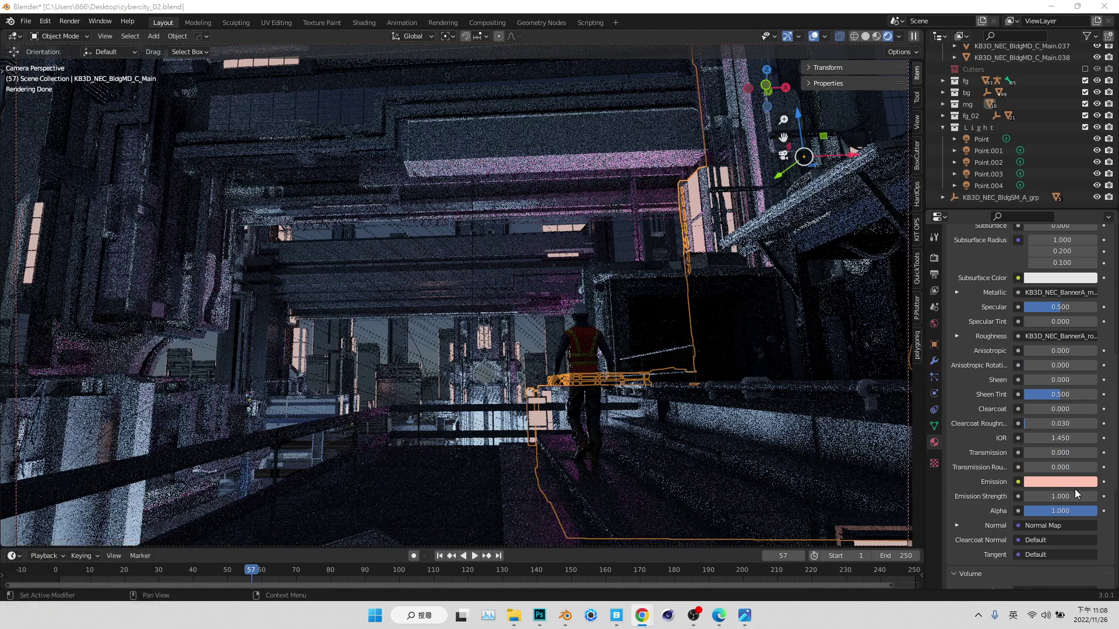
- Change the banner emission to light blue and set its emission strength to 0
{"action": "double_click", "coordinate": [1073, 490]}
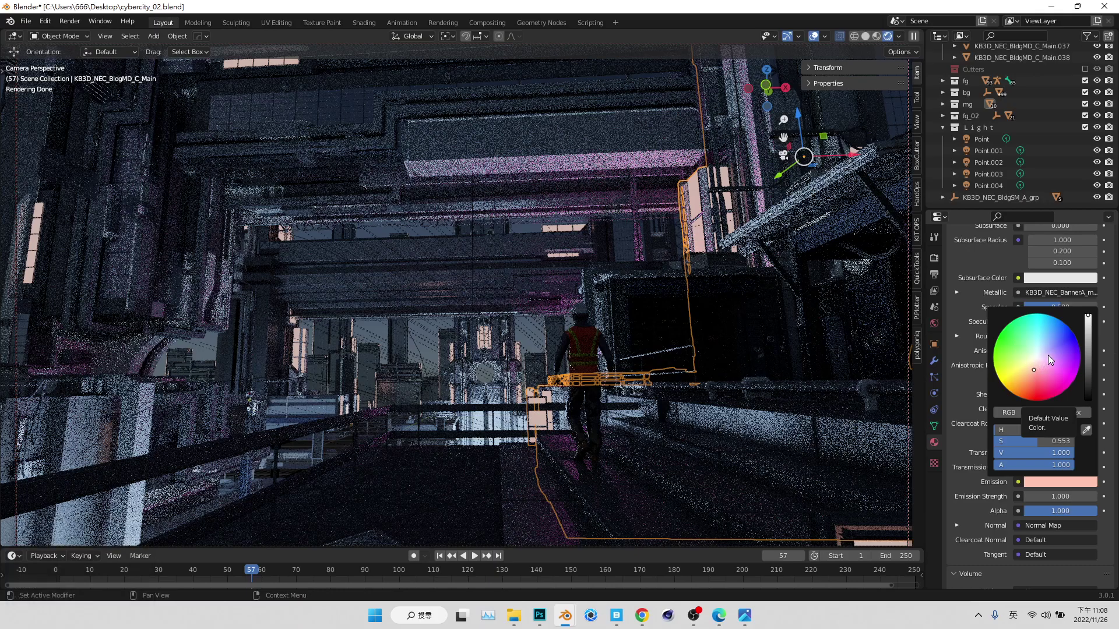
{"action": "double_click", "coordinate": [1050, 343]}
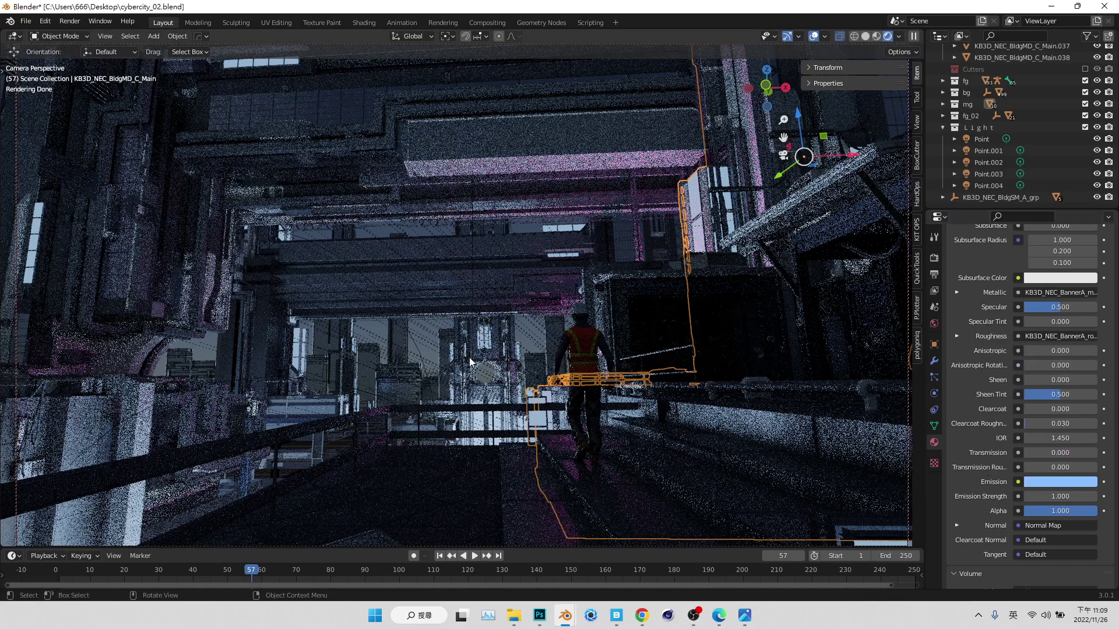
{"action": "double_click", "coordinate": [433, 350]}
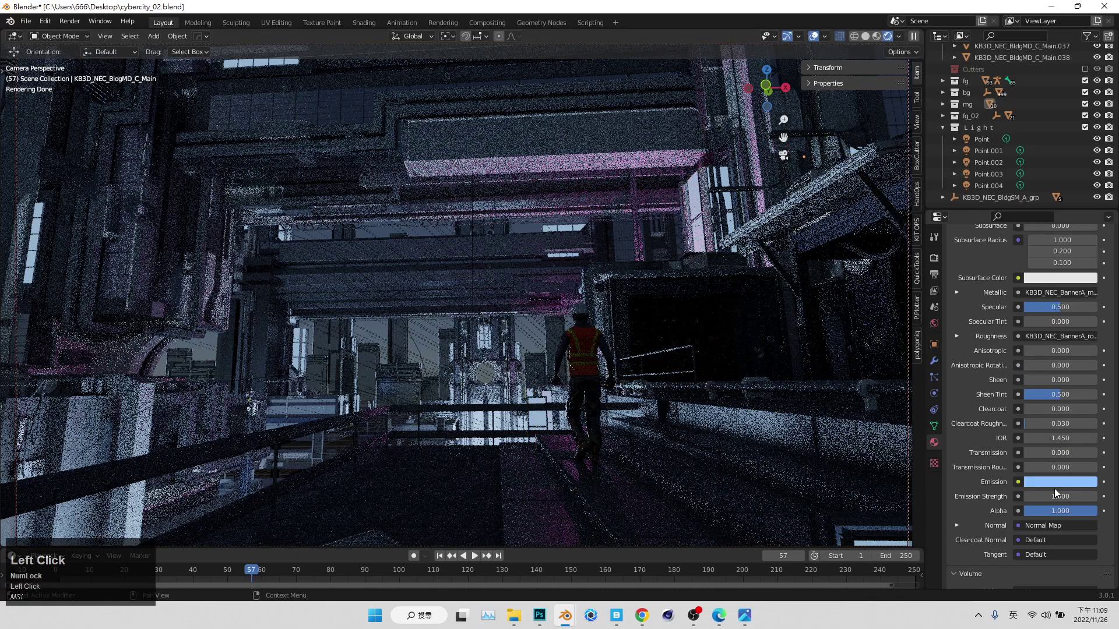
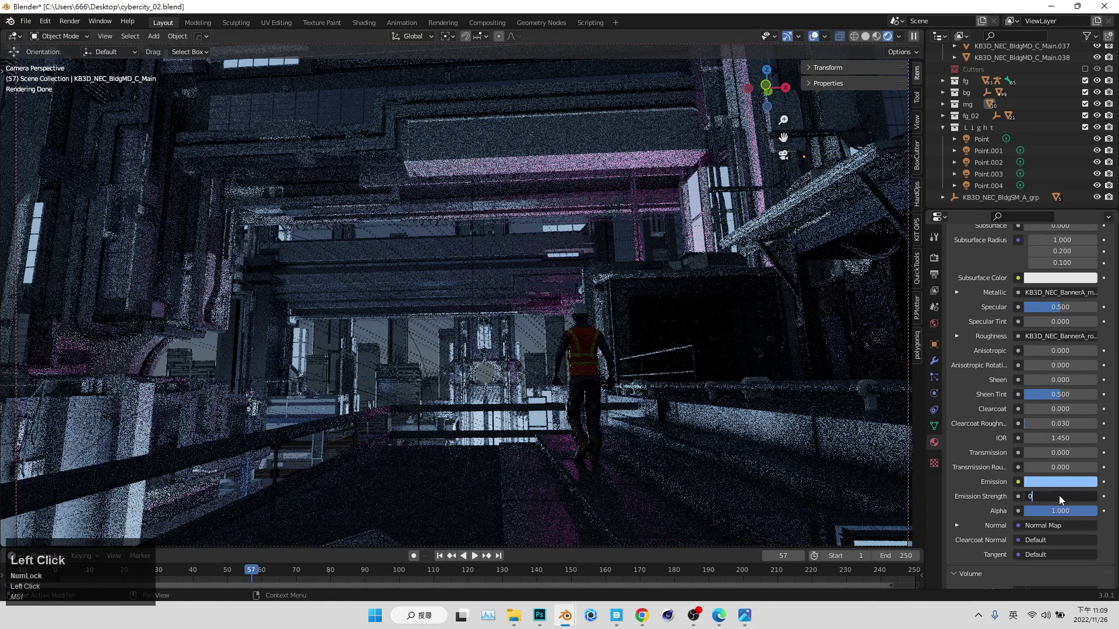
{"action": "double_click", "coordinate": [952, 492]}
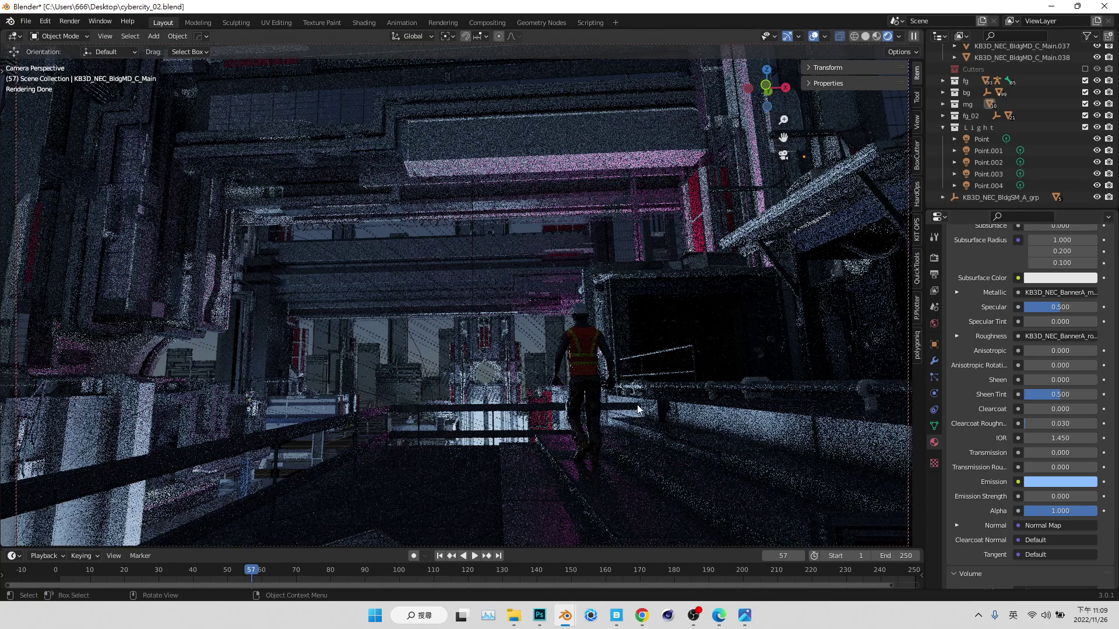
{"action": "left_click", "coordinate": [973, 372]}
{"action": "scroll", "scroll_direction": "up", "scroll_amount": 3}
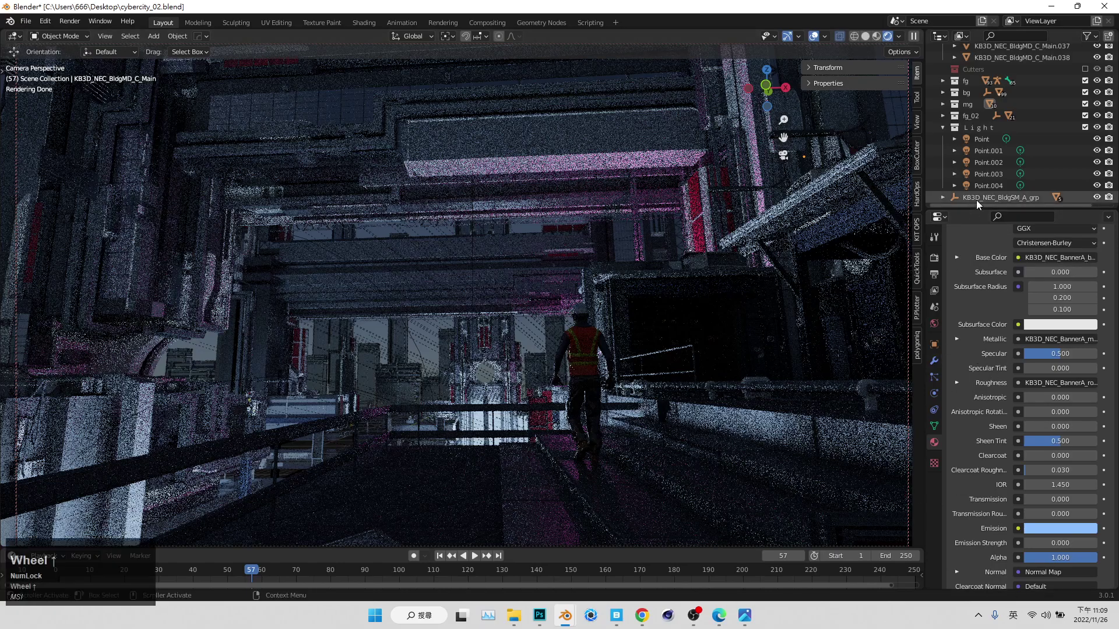
- Save the file, duplicate the blue light into Point.005 and drop it among the buildings
{"action": "left_click", "coordinate": [982, 153]}
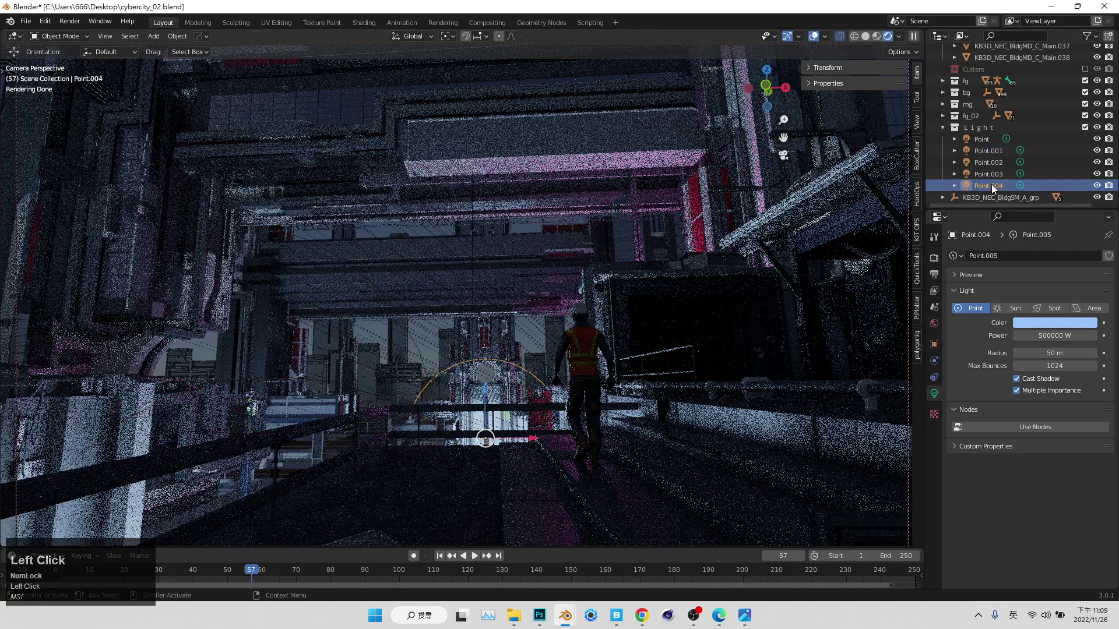
{"action": "key", "text": "ctrl+s"}
{"action": "key", "text": "shift+d"}
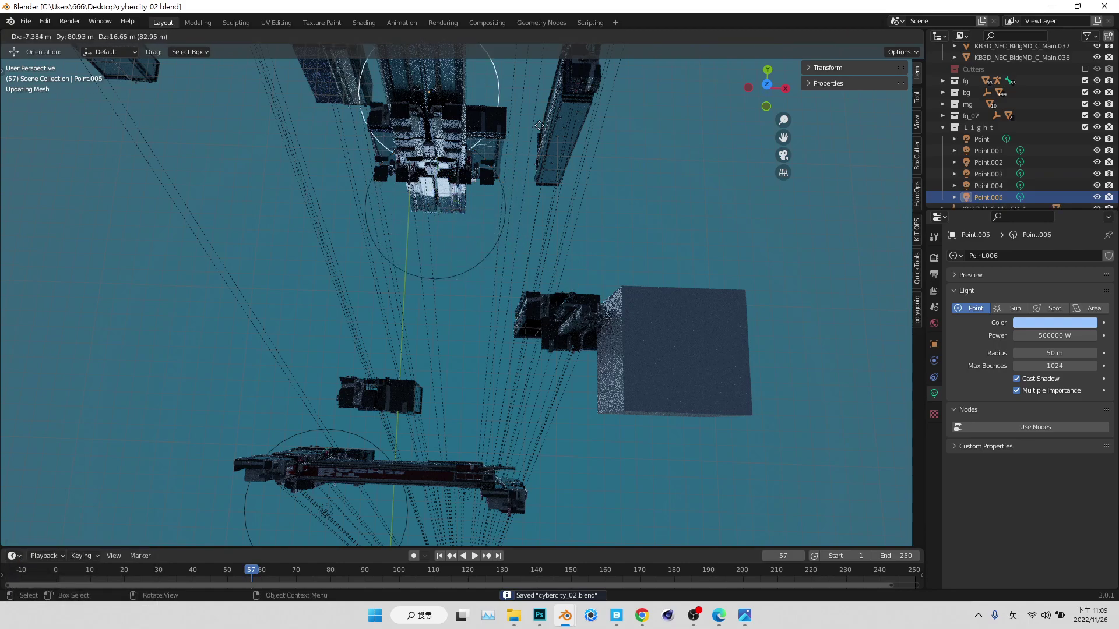
{"action": "key", "text": "shift+d"}
{"action": "left_click", "coordinate": [541, 120]}
{"action": "middle_click", "coordinate": [582, 225]}
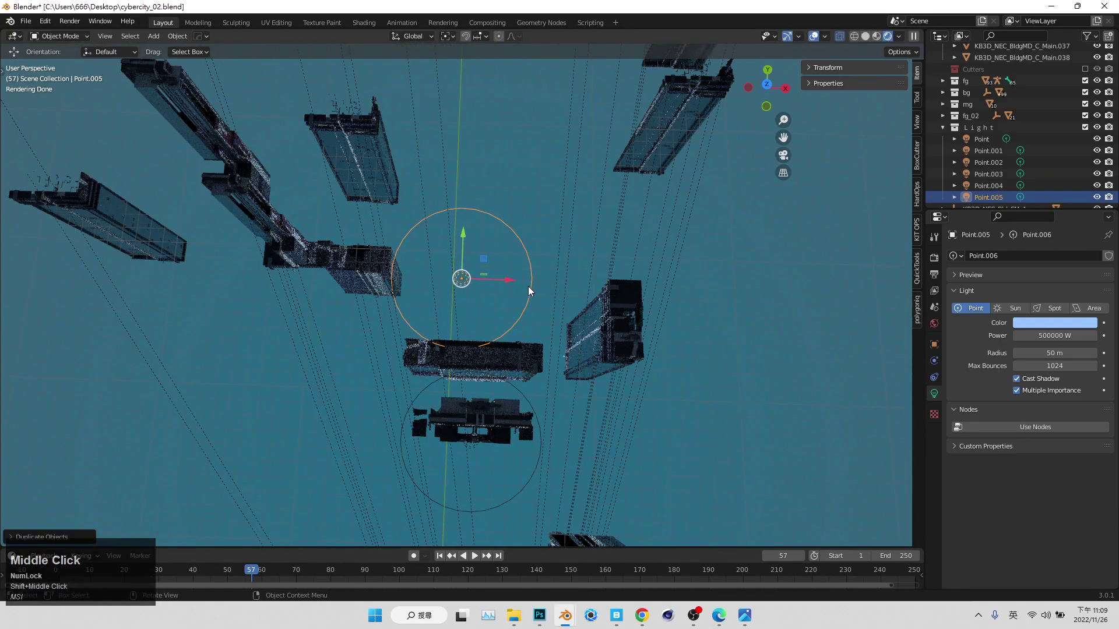
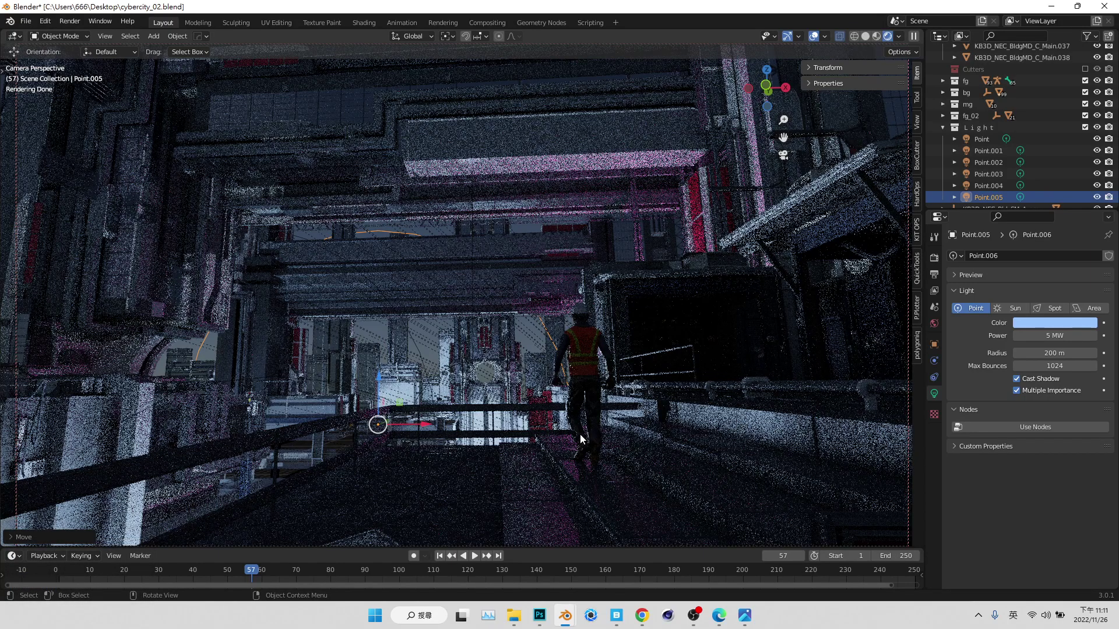
- Save, duplicate the light into Point.006 and place it at the railing beside the walking figure
{"action": "left_click", "coordinate": [583, 424]}
{"action": "key", "text": "ctrl+s"}
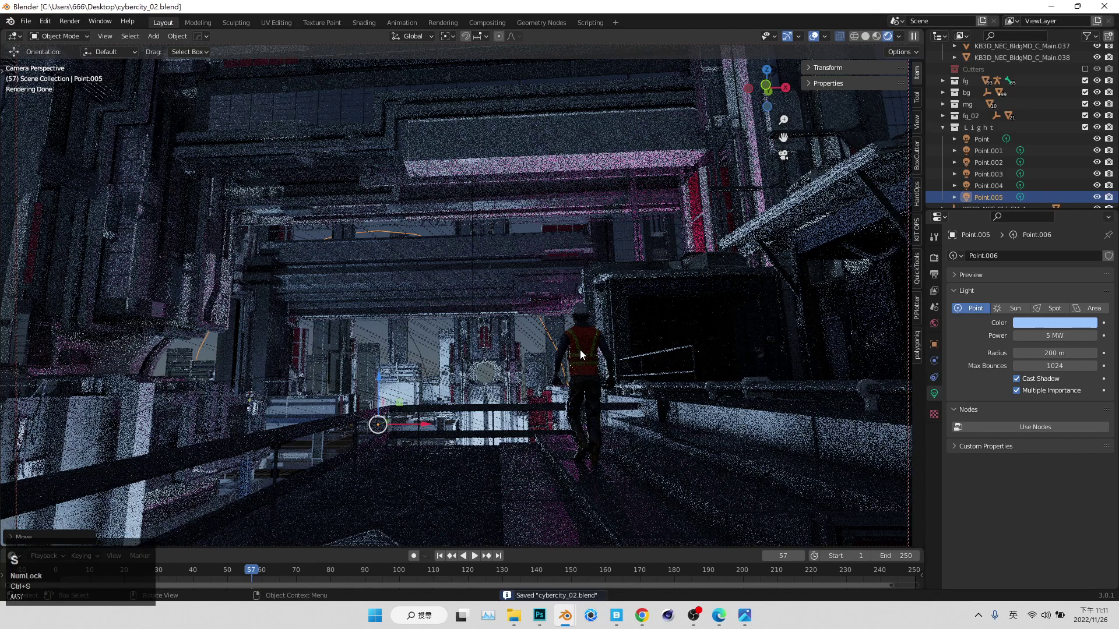
{"action": "left_click_drag", "start_coordinate": [423, 428], "coordinate": [423, 403]}
{"action": "key", "text": "shift+d"}
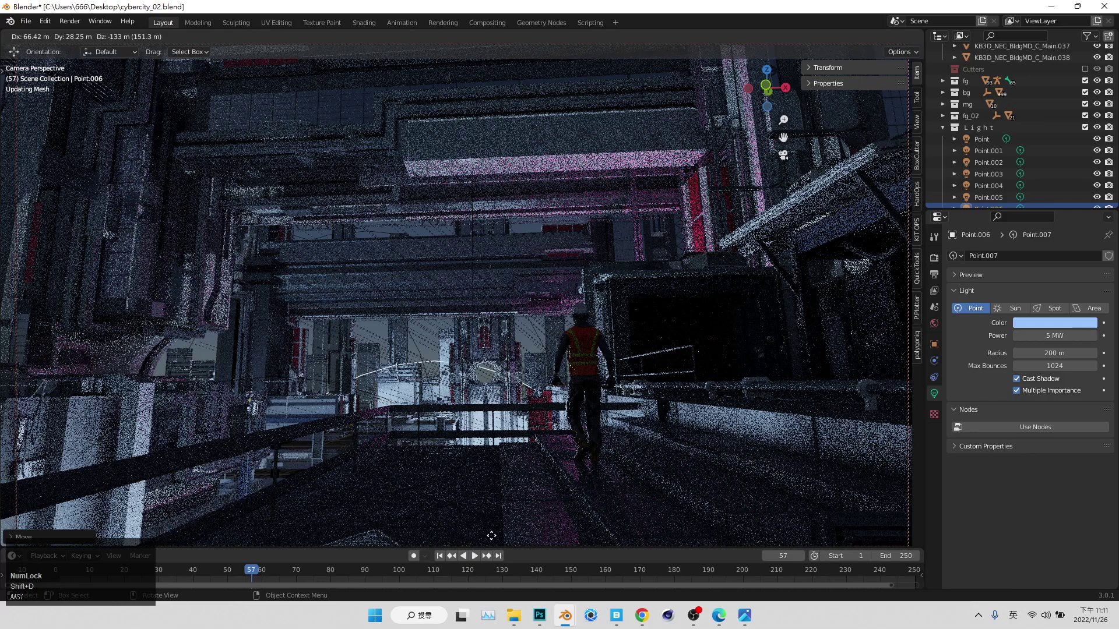
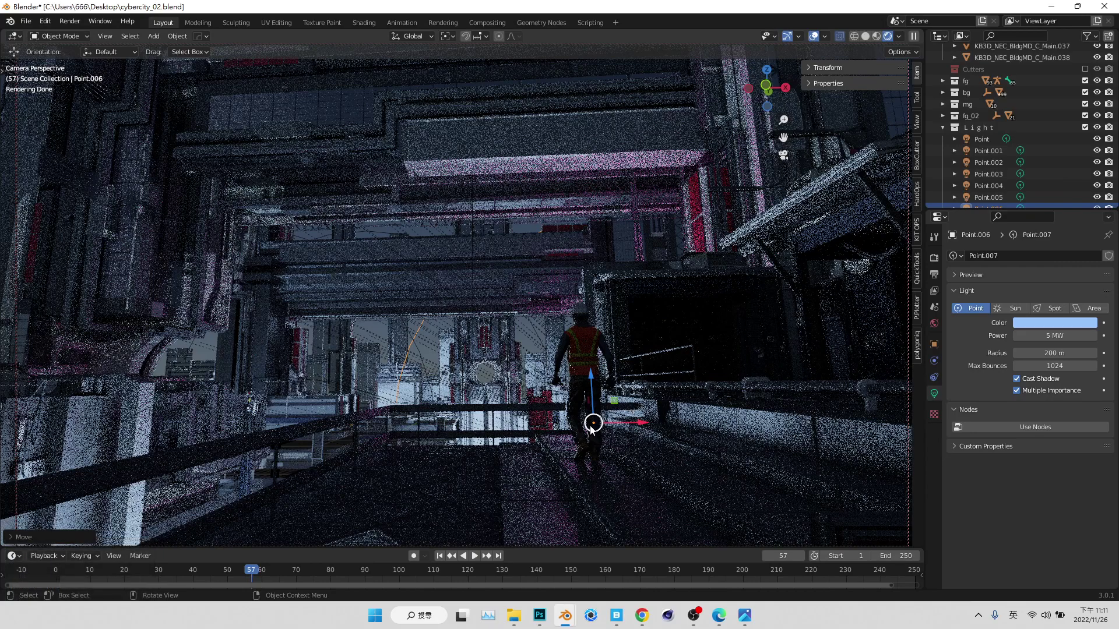
{"action": "left_click_drag", "start_coordinate": [788, 164], "coordinate": [788, 158]}
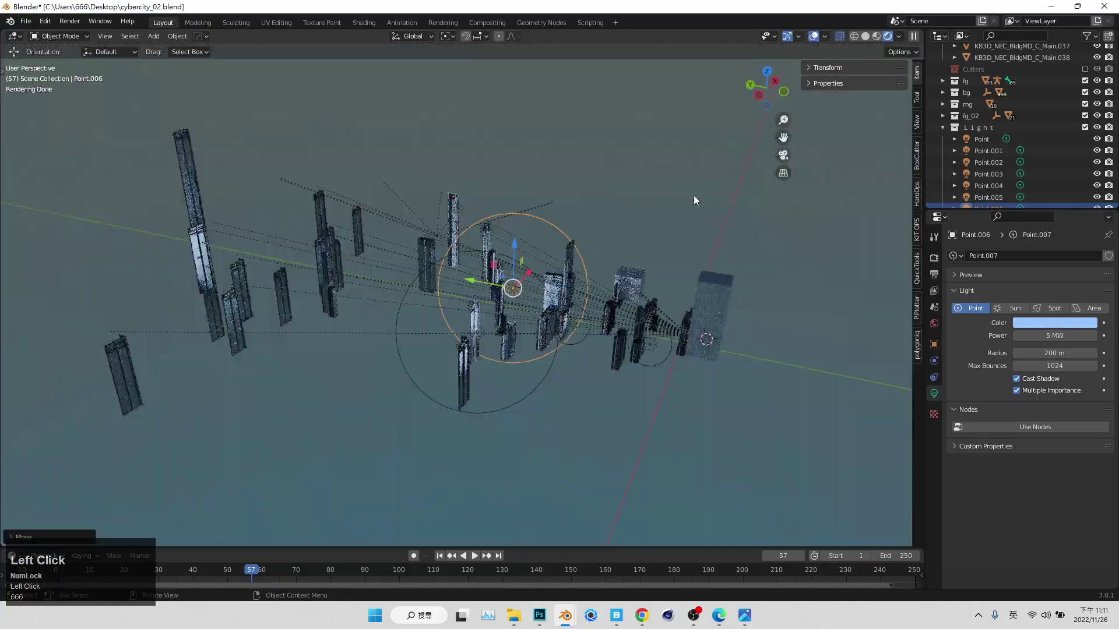
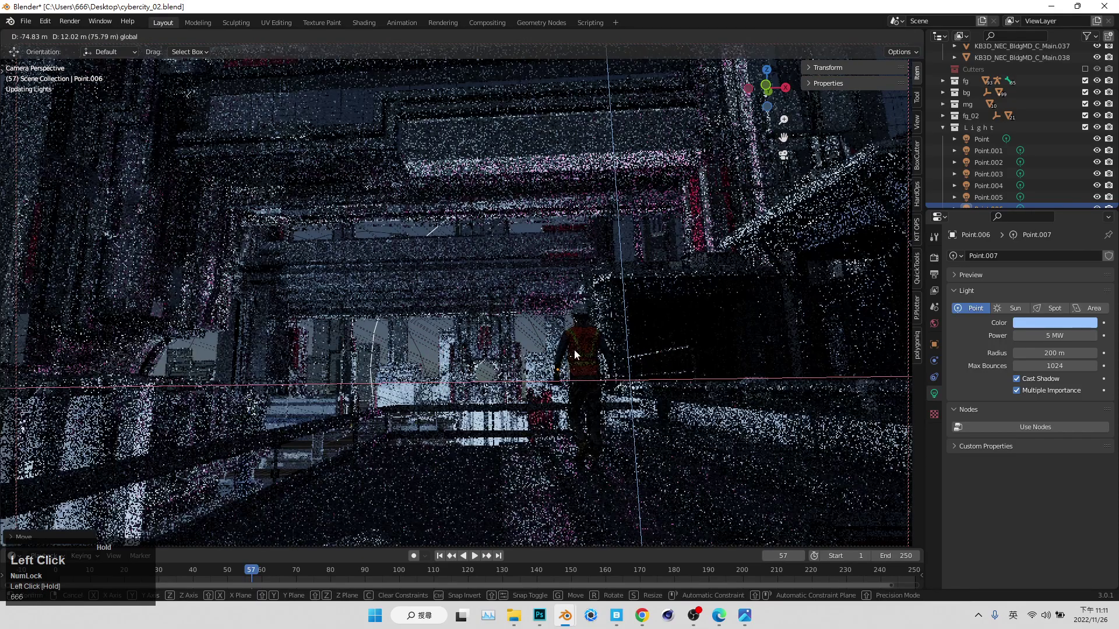
{"action": "scroll", "scroll_direction": "down", "scroll_amount": 3}
{"action": "left_click_drag", "start_coordinate": [491, 323], "coordinate": [574, 350]}
- Select the blue Point.001 light and start editing its power value
{"action": "double_click", "coordinate": [529, 333]}
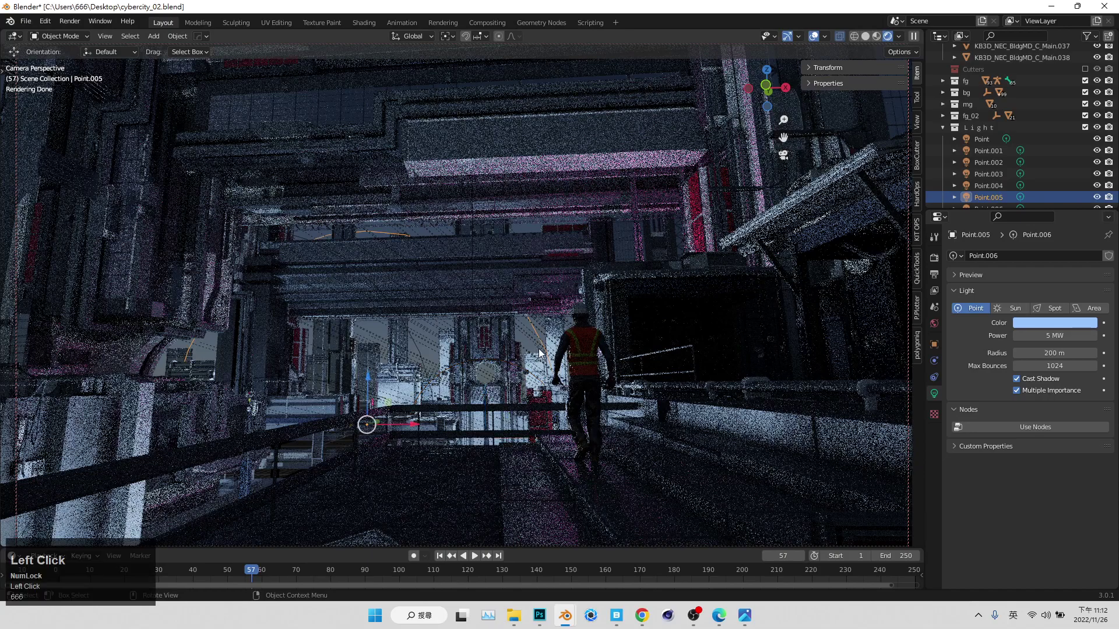
- Lower the light's power, save, then move Point.001's light beside the left buildings
{"action": "left_click_drag", "start_coordinate": [984, 163], "coordinate": [271, 436]}
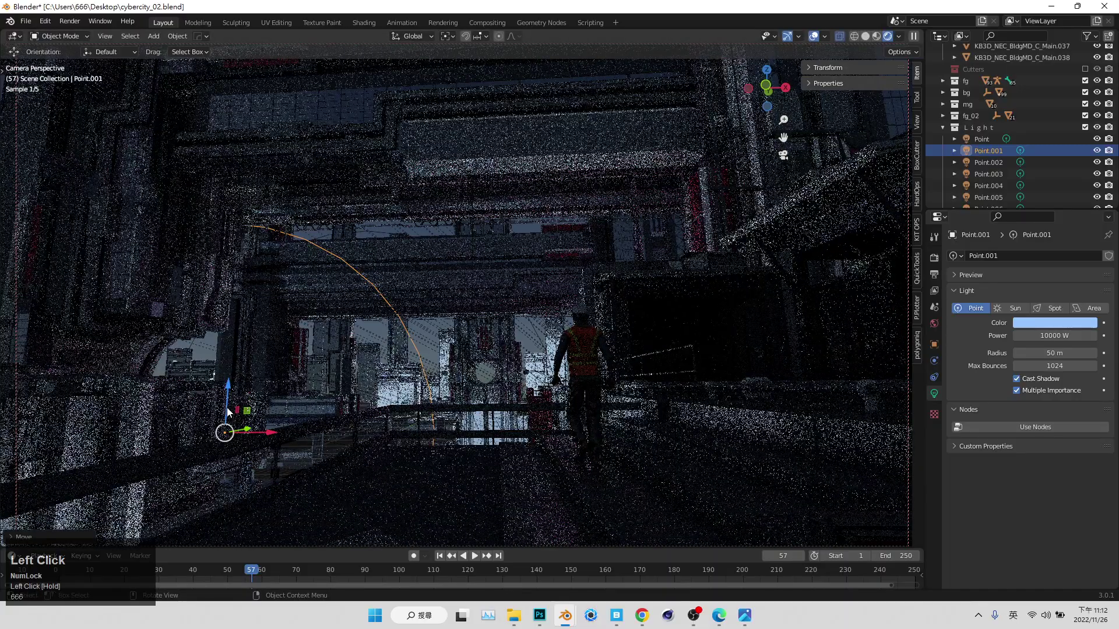
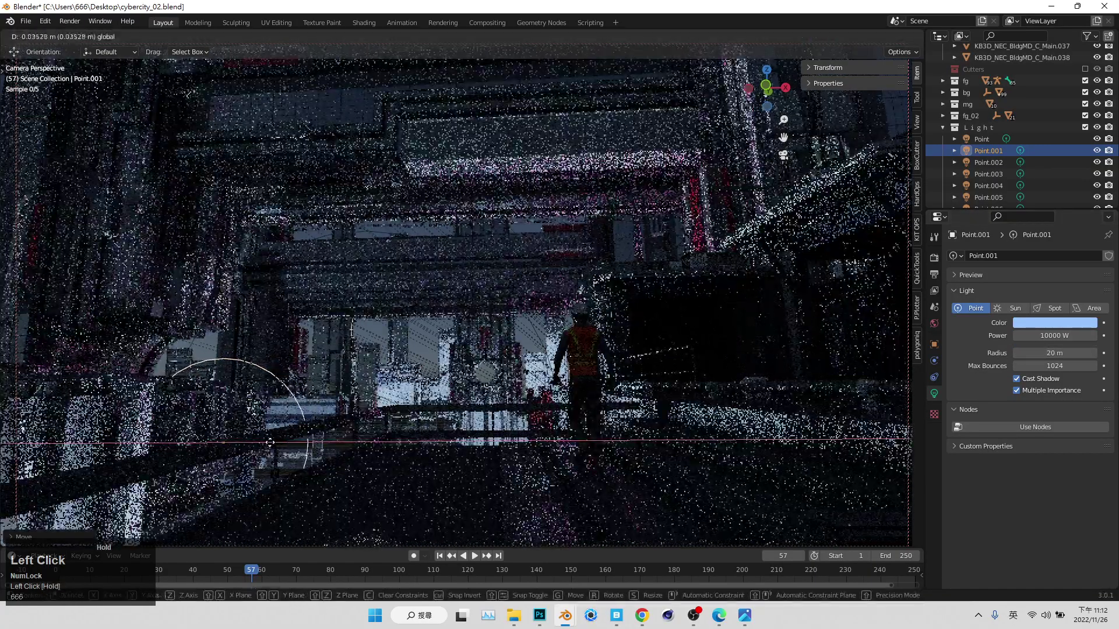
{"action": "key", "text": "ctrl+s"}
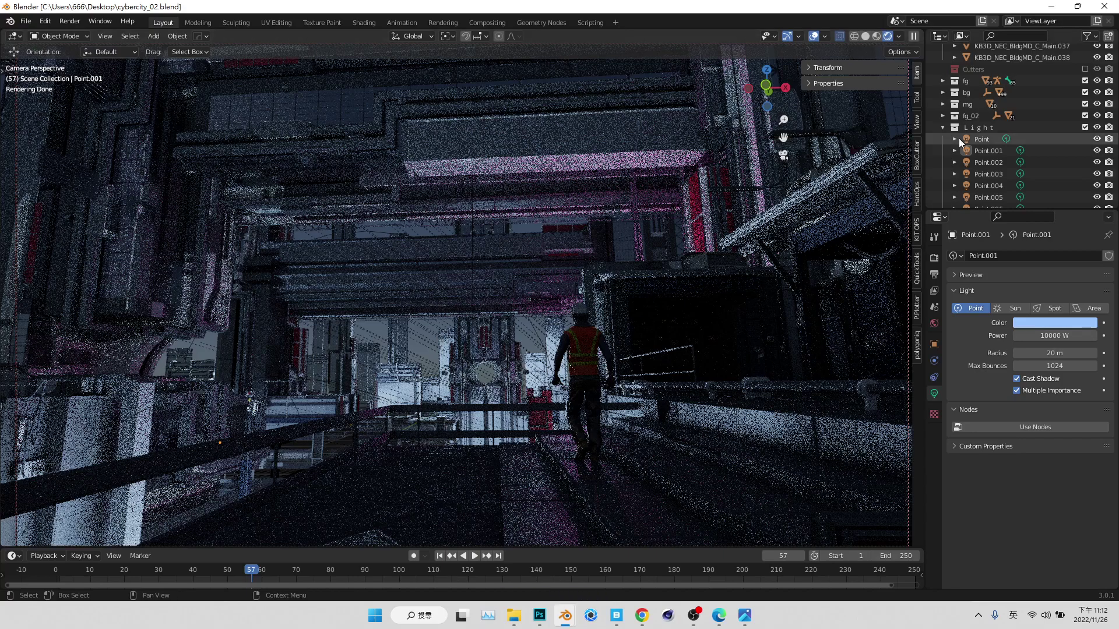
{"action": "key", "text": "ctrl+s"}
{"action": "left_click", "coordinate": [986, 155]}
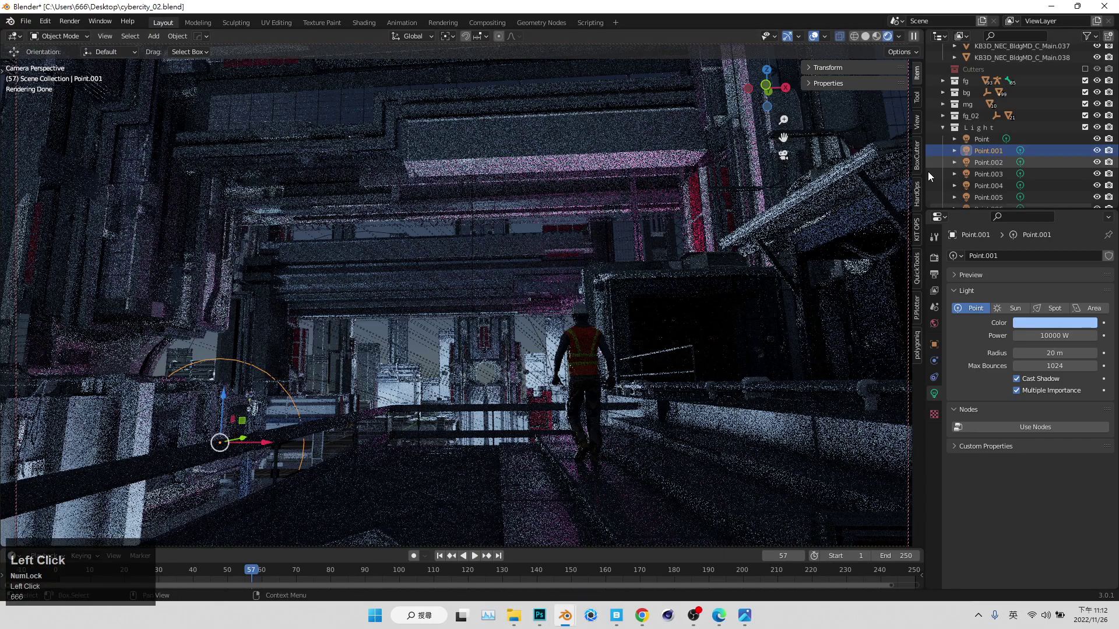
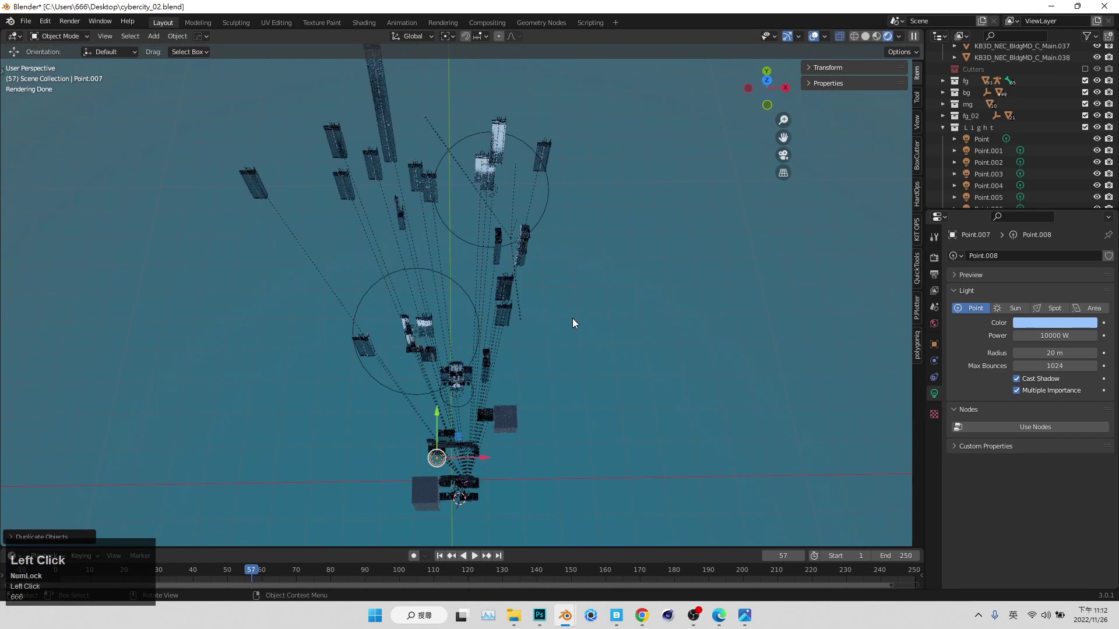
{"action": "middle_click", "coordinate": [455, 377]}
{"action": "left_click_drag", "start_coordinate": [451, 426], "coordinate": [785, 159]}
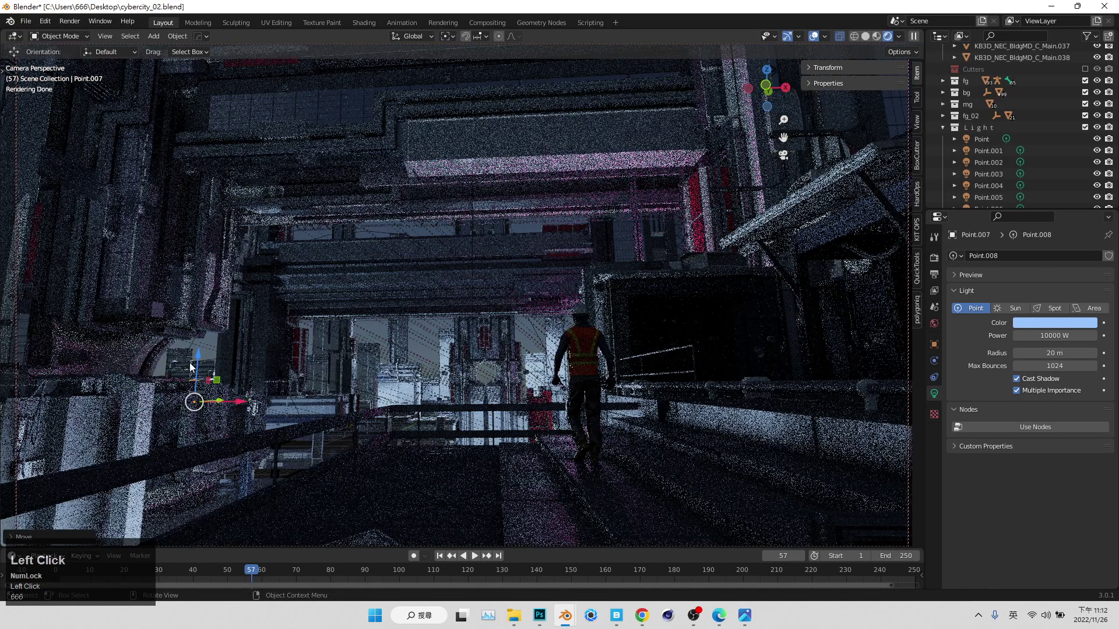
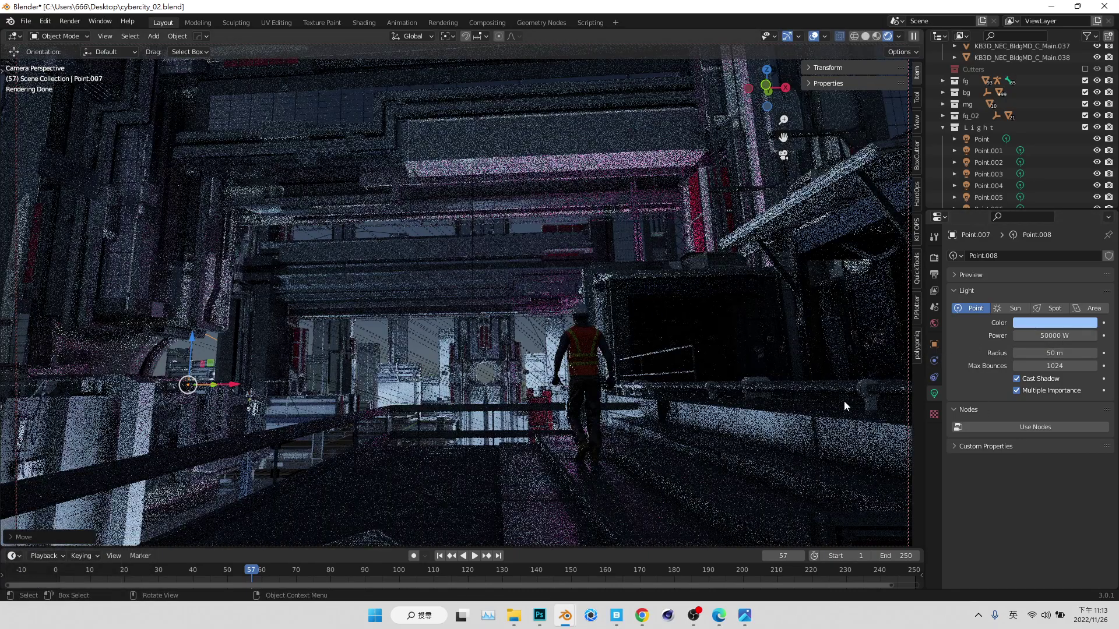
- Nudge the light up along the left building with 50000 W power and 50 m radius
{"action": "left_click", "coordinate": [242, 391]}
{"action": "left_click_drag", "start_coordinate": [242, 391], "coordinate": [433, 344]}
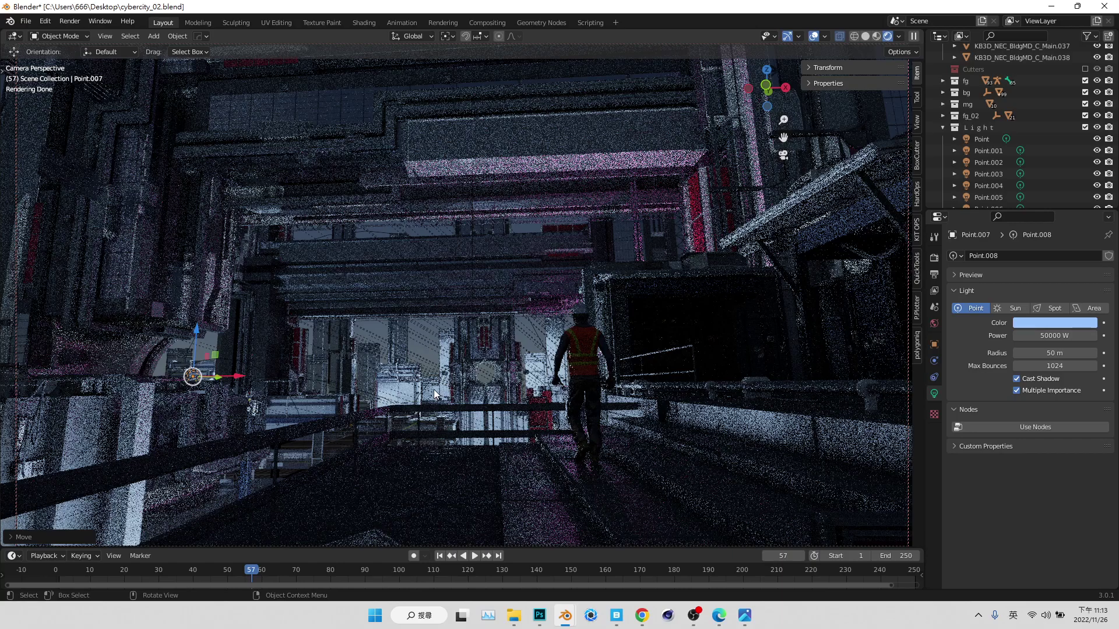
{"action": "left_click", "coordinate": [787, 160]}
{"action": "left_click_drag", "start_coordinate": [523, 344], "coordinate": [487, 397]}
{"action": "middle_click", "coordinate": [519, 424]}
- Save the file and inspect the lights from above before returning to camera view
{"action": "key", "text": "ctrl+s"}
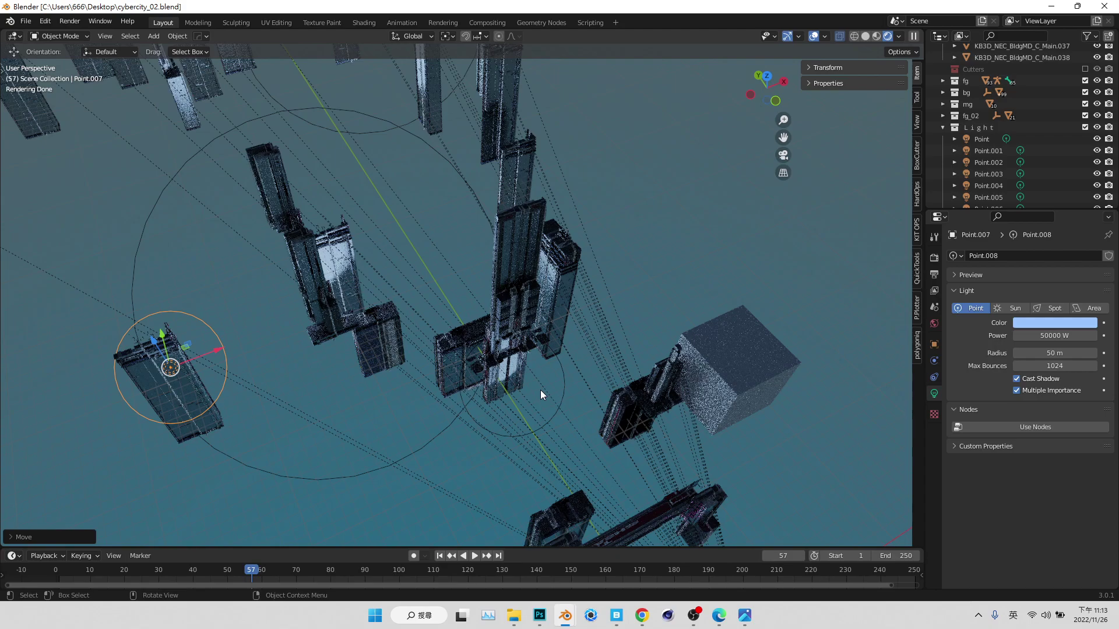
{"action": "key", "text": "ctrl+s"}
{"action": "scroll", "scroll_direction": "down", "scroll_amount": 3}
{"action": "middle_click", "coordinate": [424, 348]}
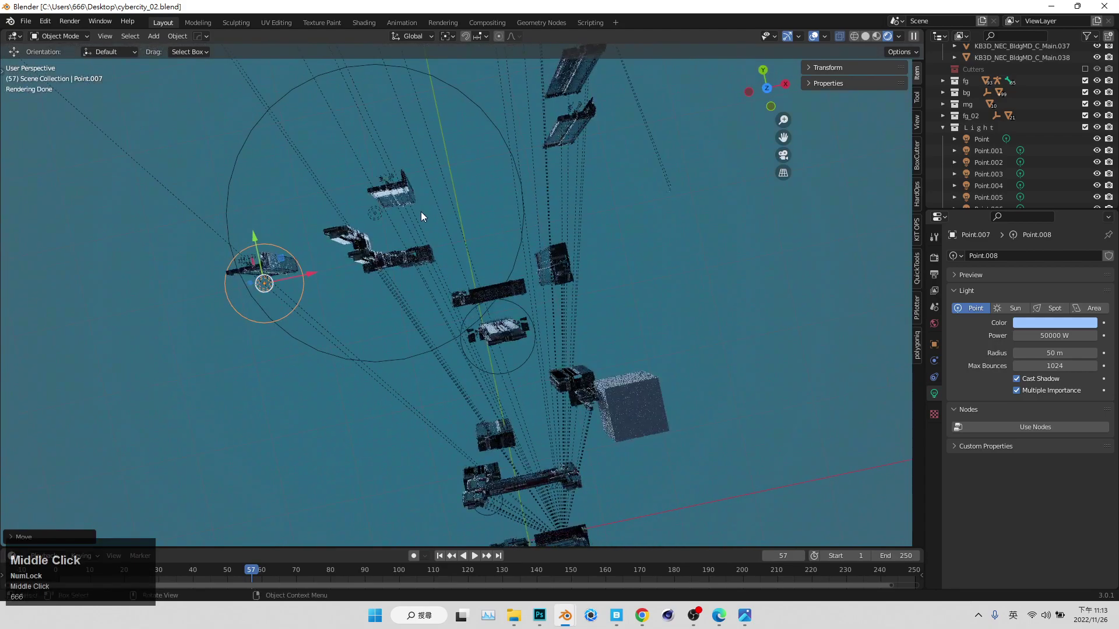
{"action": "left_click", "coordinate": [367, 223]}
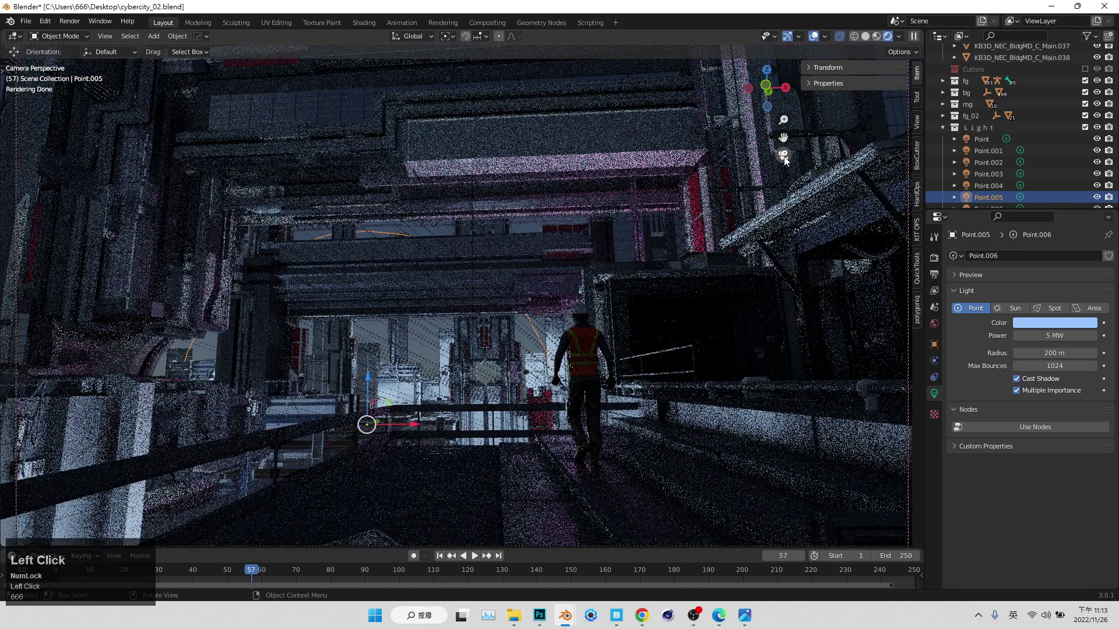
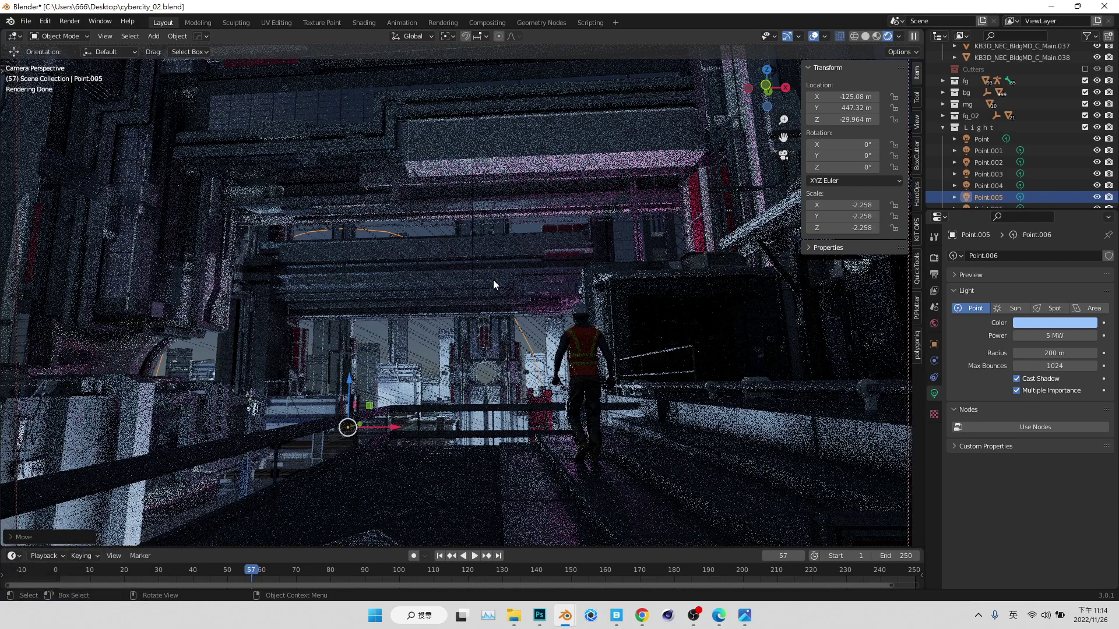
- Duplicate the 5 MW Point.005 light into Point.008 at its original spot
{"action": "left_click", "coordinate": [800, 180]}
{"action": "key", "text": "s"}
{"action": "left_click", "coordinate": [788, 158]}
{"action": "key", "text": "shift+d"}
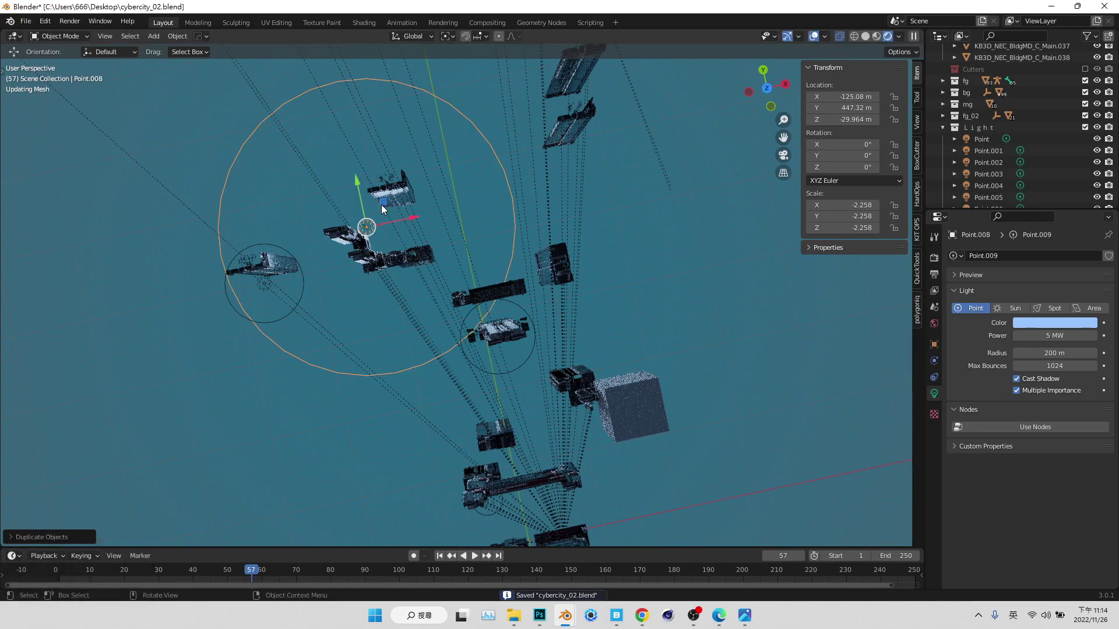
- Move Point.008 in among the buildings and orbit to check its placement
{"action": "left_click_drag", "start_coordinate": [386, 211], "coordinate": [788, 157]}
{"action": "left_click_drag", "start_coordinate": [484, 416], "coordinate": [497, 424]}
{"action": "left_click_drag", "start_coordinate": [497, 424], "coordinate": [783, 162]}
{"action": "key", "text": "ctrl+z"}
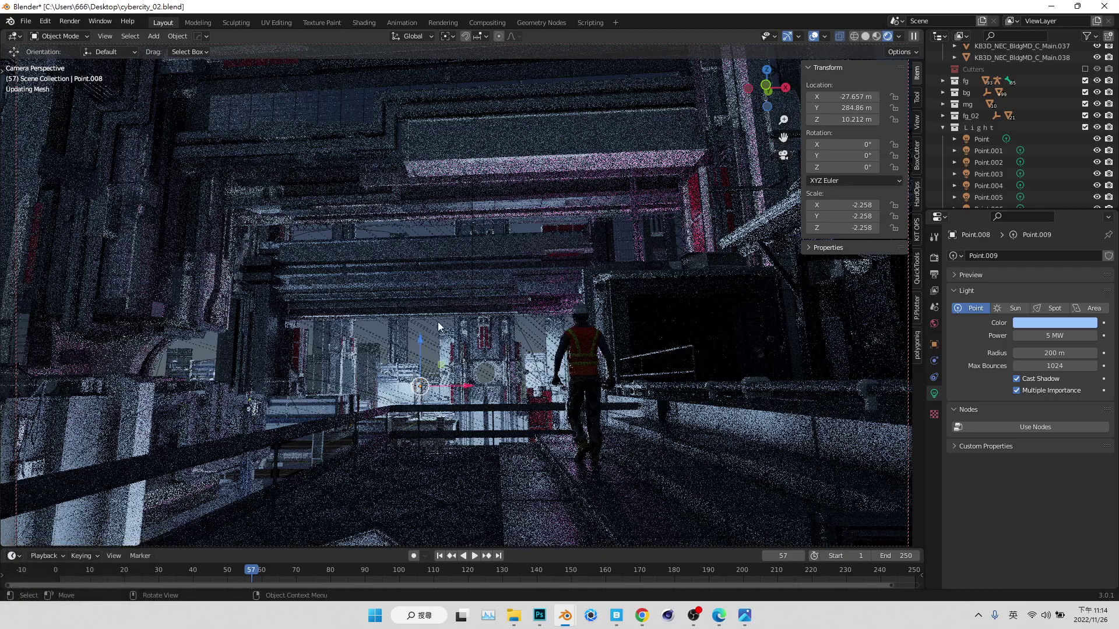
{"action": "left_click", "coordinate": [462, 374]}
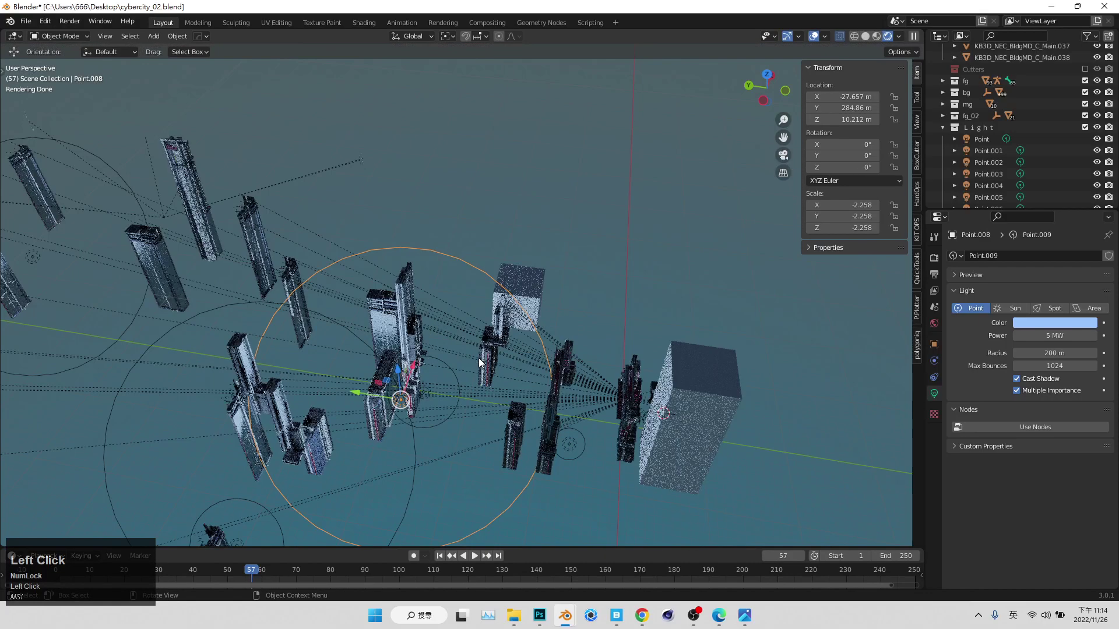
{"action": "middle_click", "coordinate": [451, 407]}
{"action": "middle_click", "coordinate": [413, 430]}
{"action": "scroll", "scroll_direction": "up", "scroll_amount": 3}
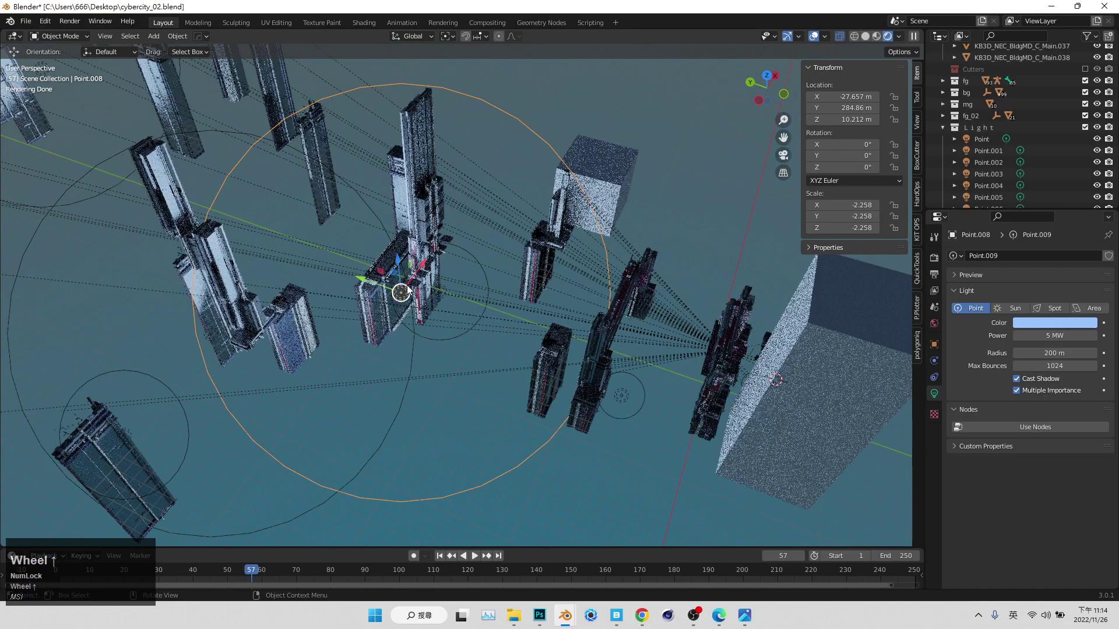
- Push the Point.008 light much farther back into the city and save
{"action": "middle_click", "coordinate": [385, 289]}
{"action": "left_click_drag", "start_coordinate": [397, 286], "coordinate": [787, 157]}
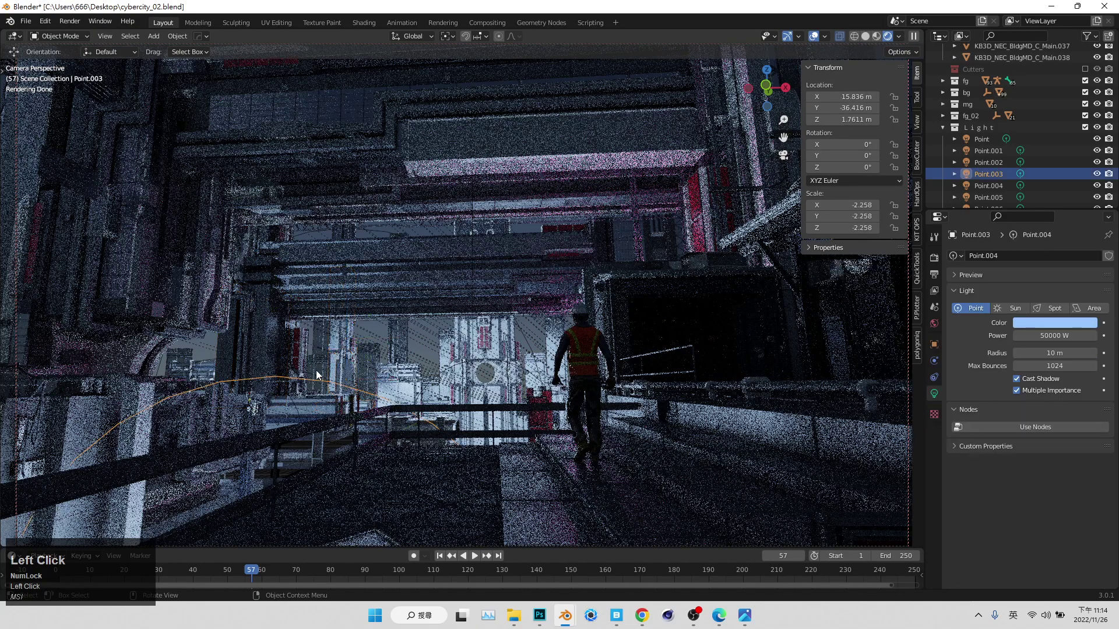
{"action": "scroll", "scroll_direction": "down", "scroll_amount": 3}
{"action": "middle_click", "coordinate": [491, 354]}
{"action": "scroll", "scroll_direction": "up", "scroll_amount": 3}
{"action": "left_click_drag", "start_coordinate": [547, 376], "coordinate": [428, 342]}
{"action": "key", "text": "ctrl+s"}
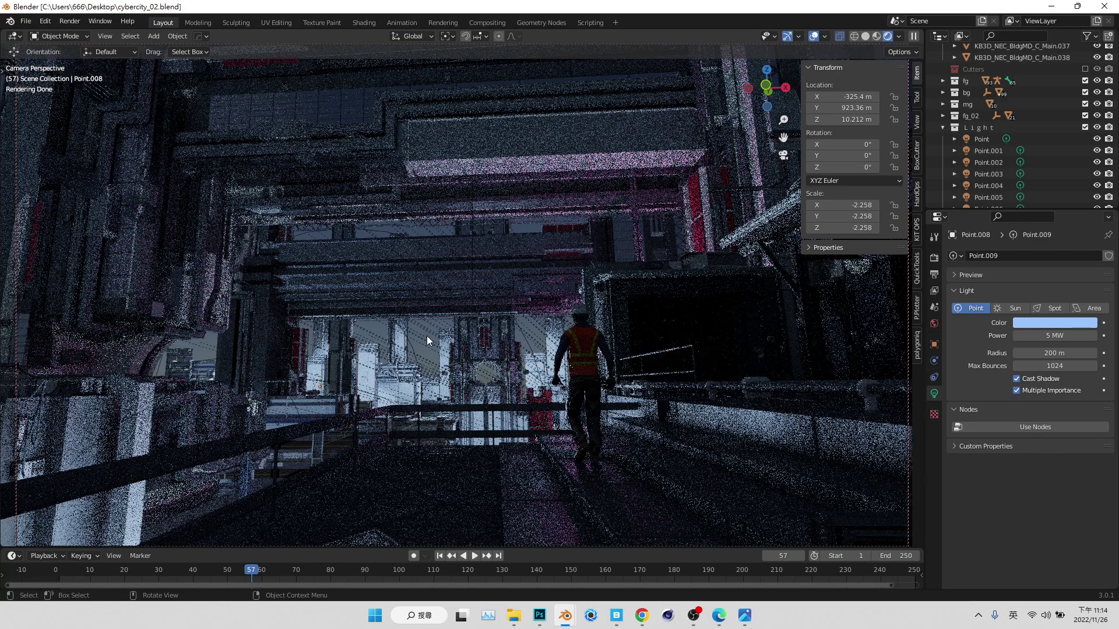
{"action": "key", "text": "ctrl+s"}
- Select Point.005 then Point.004 in the Outliner and return to camera view
{"action": "left_click", "coordinate": [853, 80]}
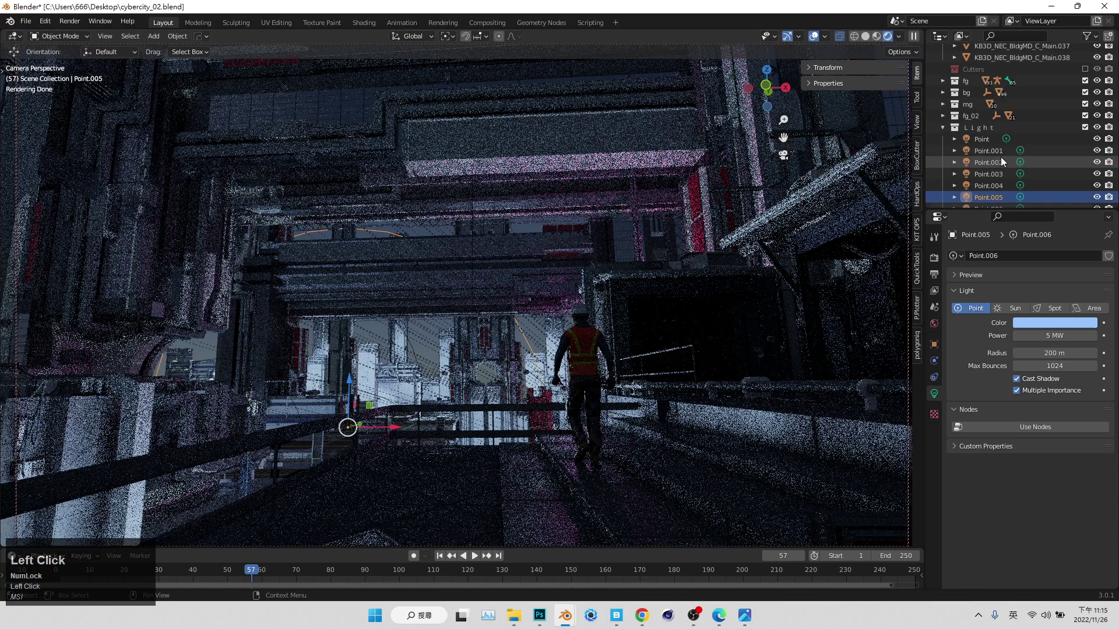
{"action": "scroll", "scroll_direction": "down", "scroll_amount": 3}
{"action": "left_click", "coordinate": [997, 117]}
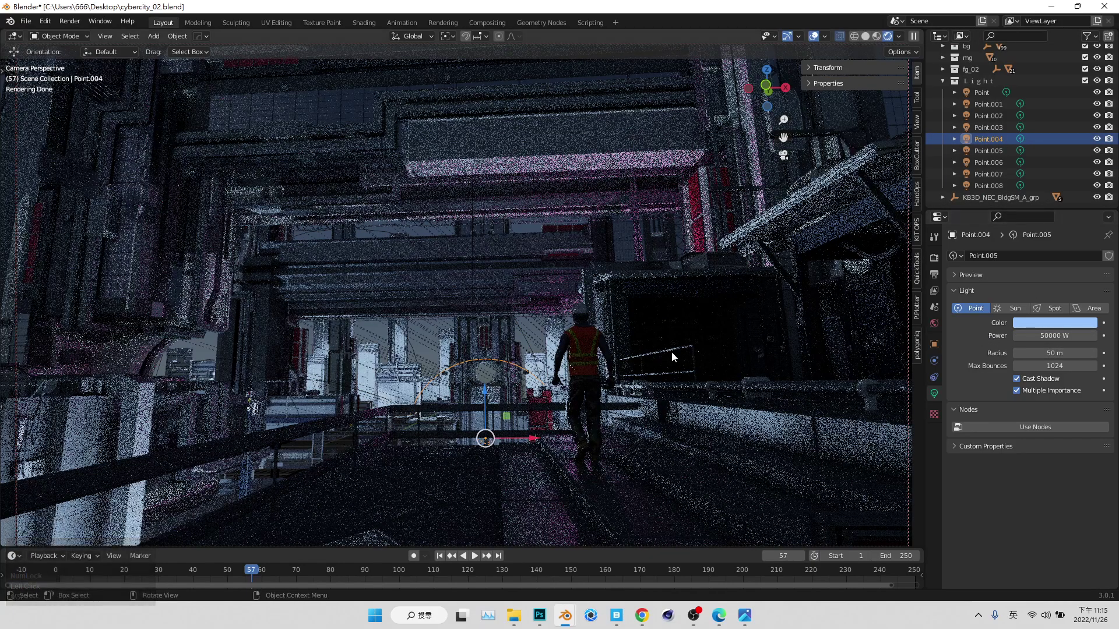
{"action": "left_click", "coordinate": [549, 375]}
{"action": "key", "text": "ctrl+z"}
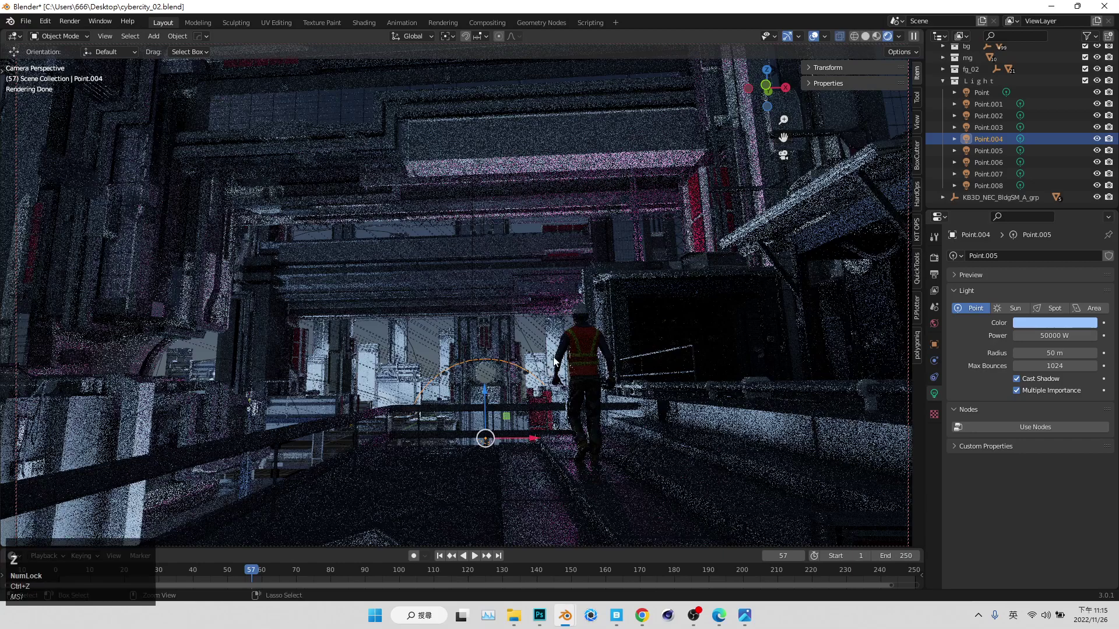
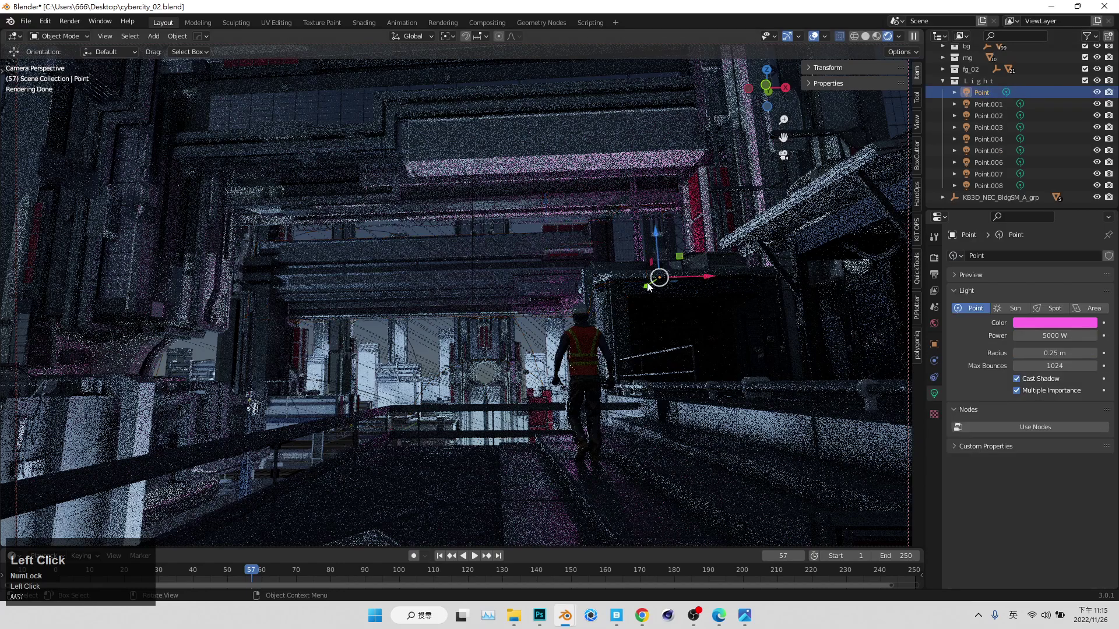
- Duplicate the pink point light and place the copy low on the right-hand building face
{"action": "key", "text": "shift+d"}
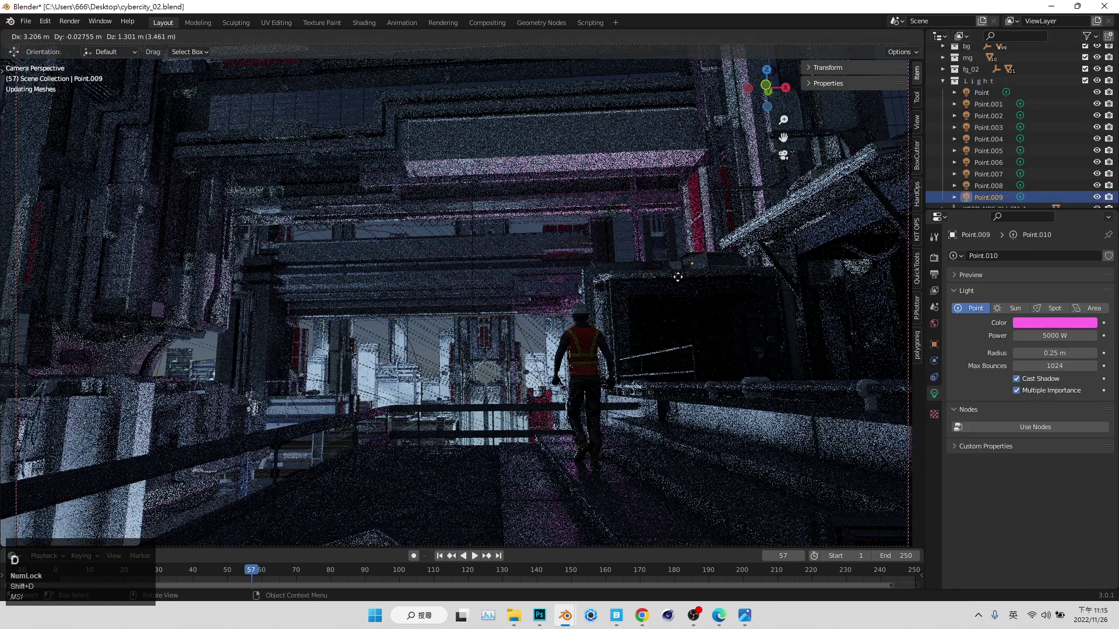
{"action": "left_click_drag", "start_coordinate": [652, 288], "coordinate": [876, 201]}
{"action": "left_click_drag", "start_coordinate": [871, 204], "coordinate": [902, 255]}
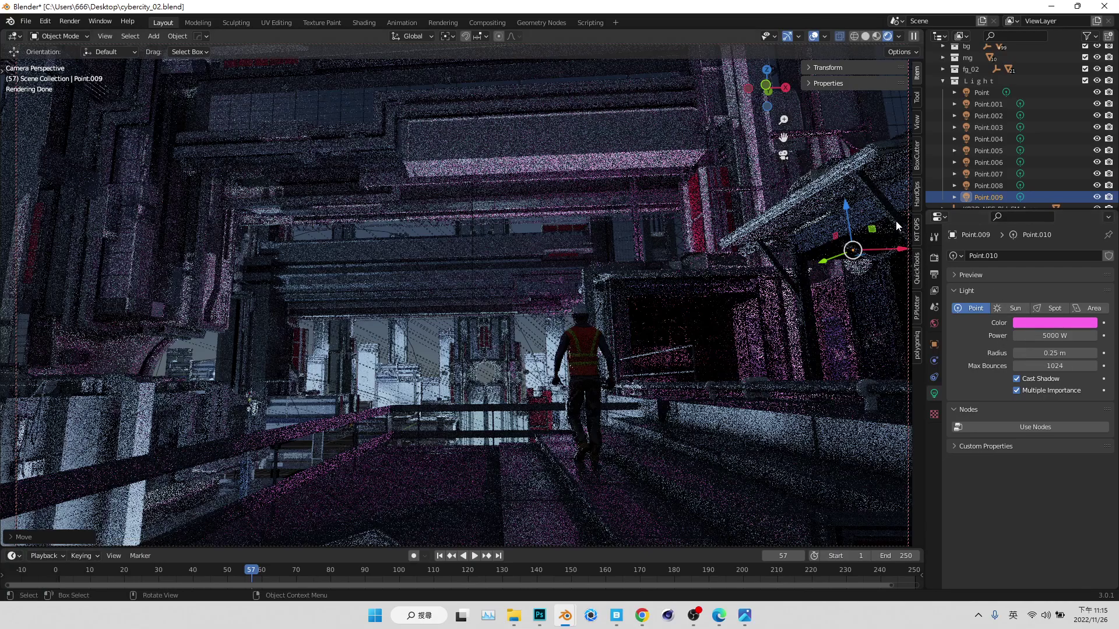
{"action": "left_click", "coordinate": [845, 215]}
{"action": "left_click_drag", "start_coordinate": [846, 215], "coordinate": [838, 328]}
{"action": "left_click", "coordinate": [838, 328]}
{"action": "left_click_drag", "start_coordinate": [837, 328], "coordinate": [867, 319]}
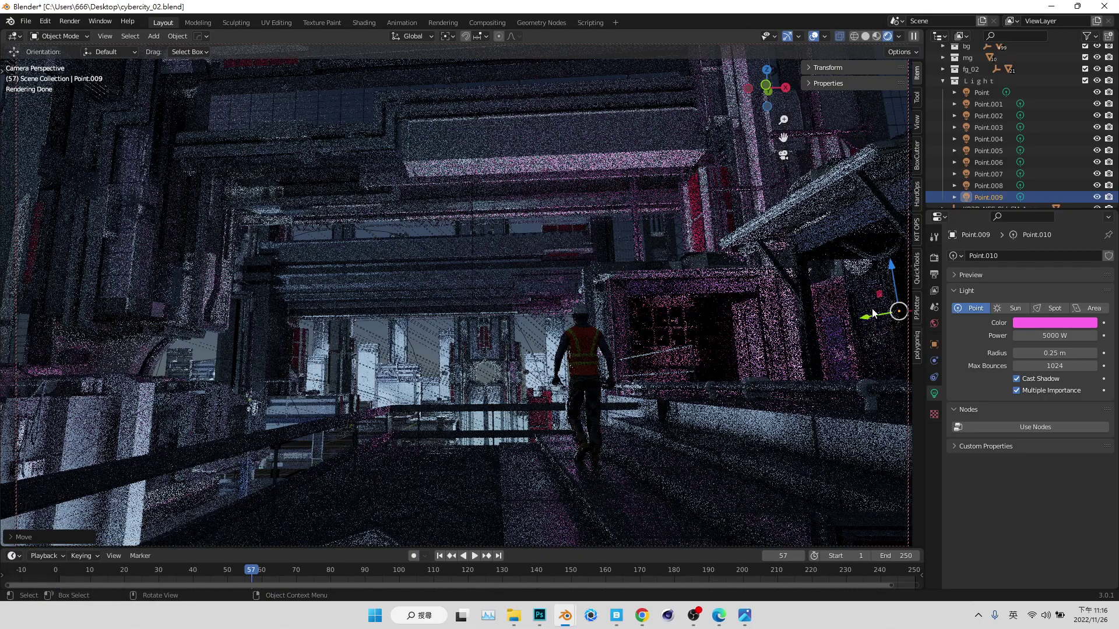
- Change Point.009's colour from pink to purple, checking the overhead concrete block before reselecting it
{"action": "left_click_drag", "start_coordinate": [1073, 327], "coordinate": [894, 339]}
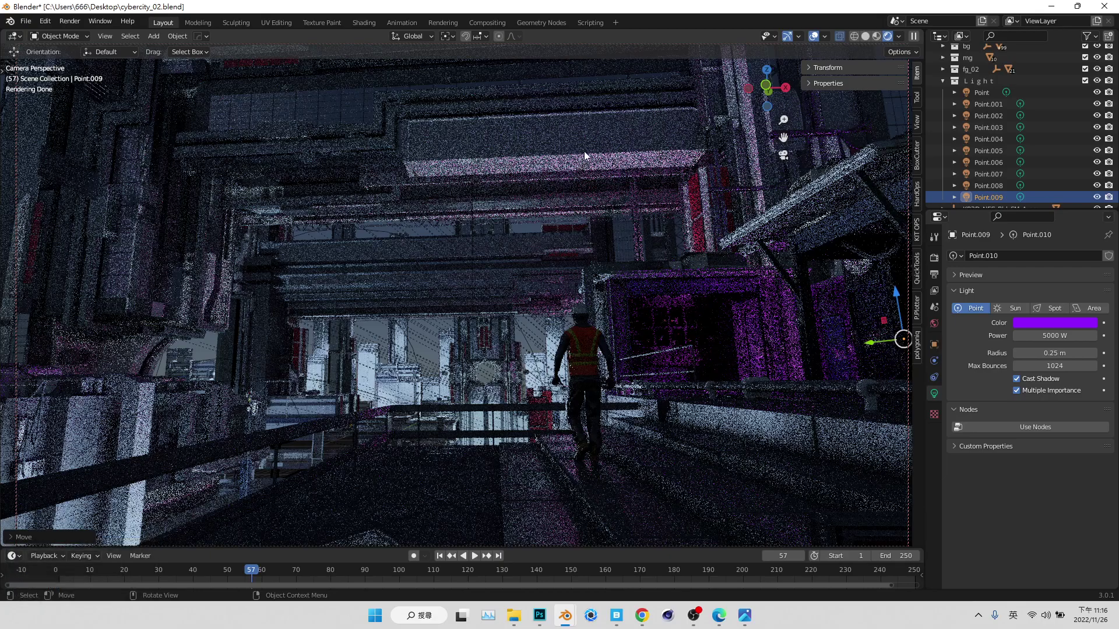
{"action": "left_click", "coordinate": [598, 149]}
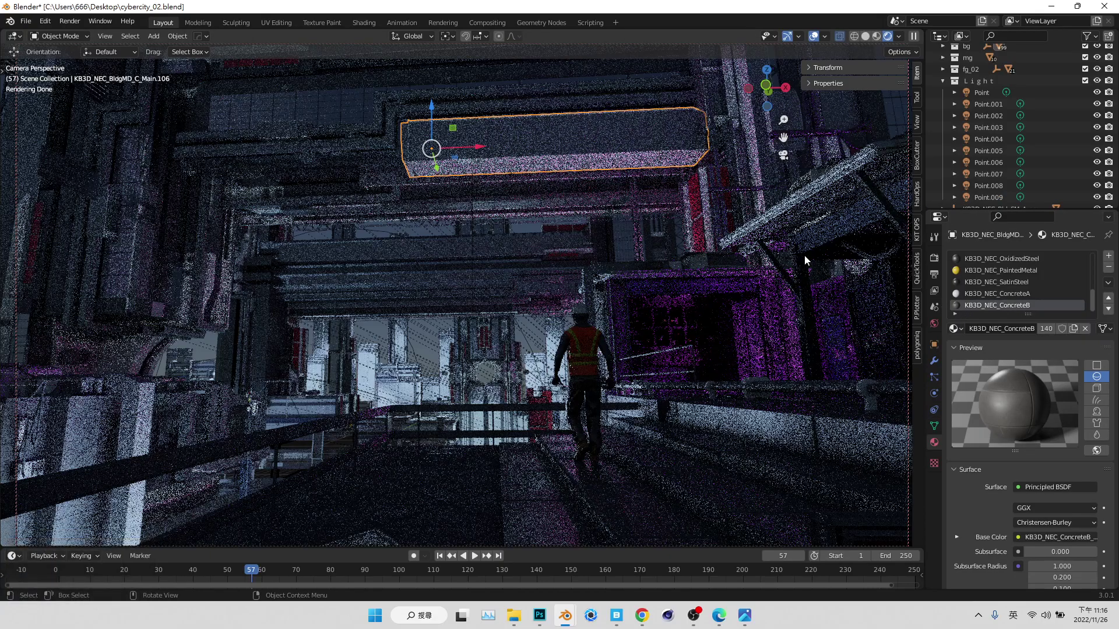
{"action": "double_click", "coordinate": [977, 112]}
{"action": "scroll", "scroll_direction": "down", "scroll_amount": 3}
{"action": "left_click", "coordinate": [995, 204]}
- Save cybercity_02 and duplicate Point.009 for the next light
{"action": "key", "text": "ctrl+s"}
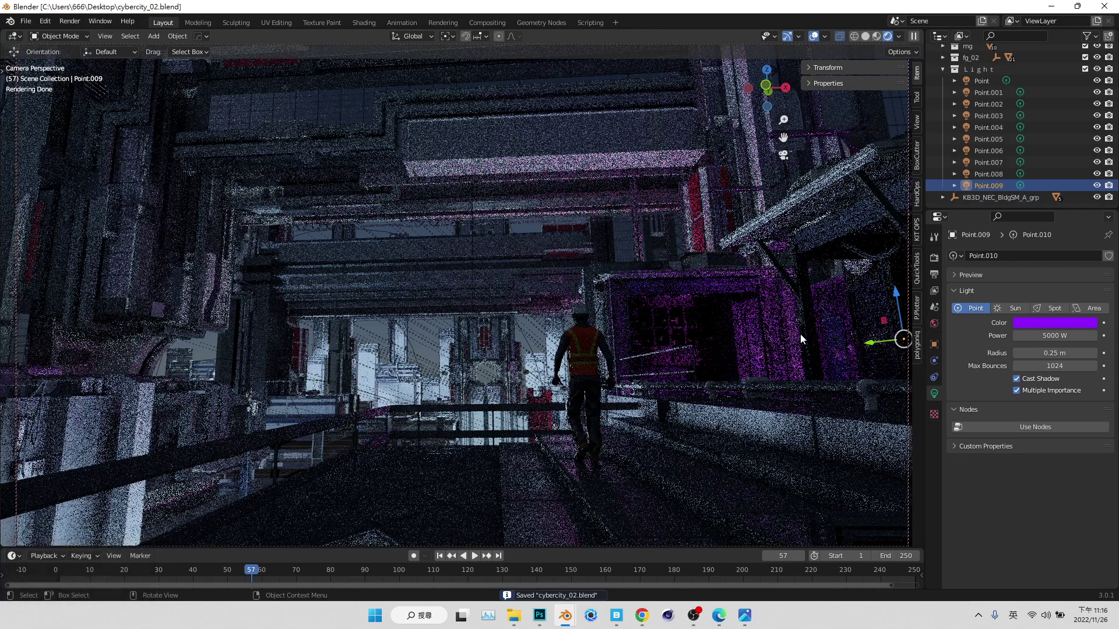
{"action": "key", "text": "ctrl+s"}
{"action": "key", "text": "shift+d"}
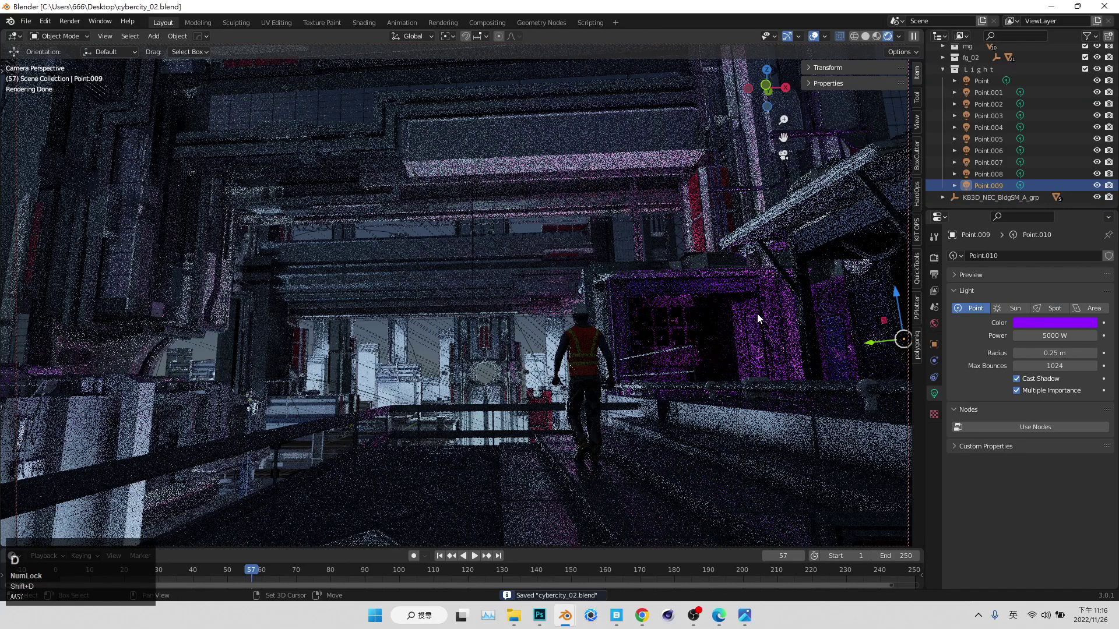
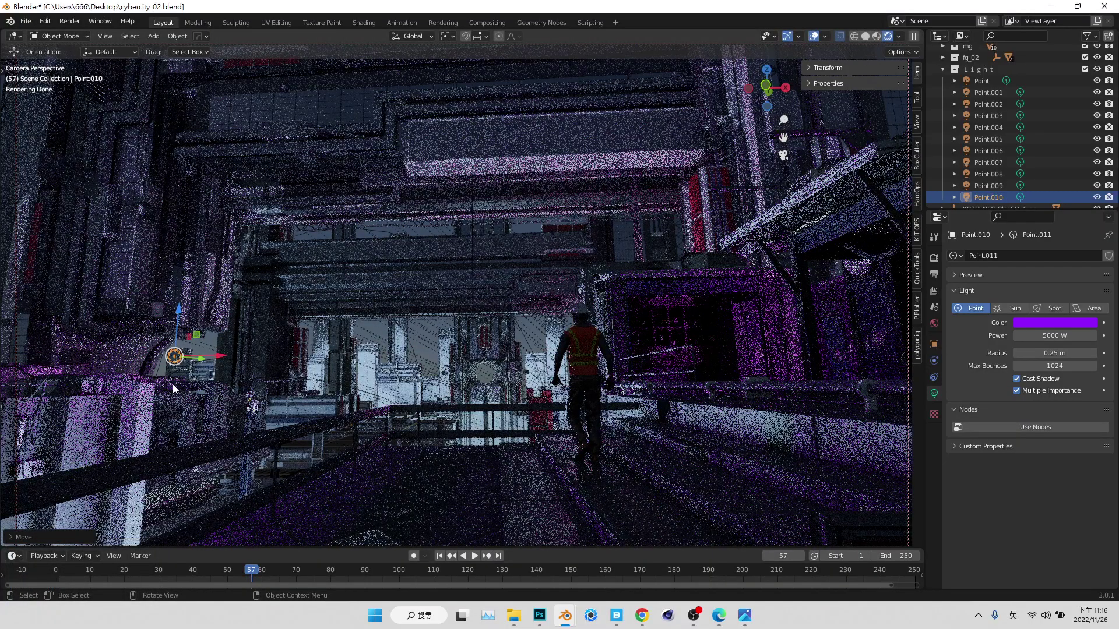
- Drag the new purple light, Point.010, onto the left building by the street opening
{"action": "left_click_drag", "start_coordinate": [202, 369], "coordinate": [532, 221]}
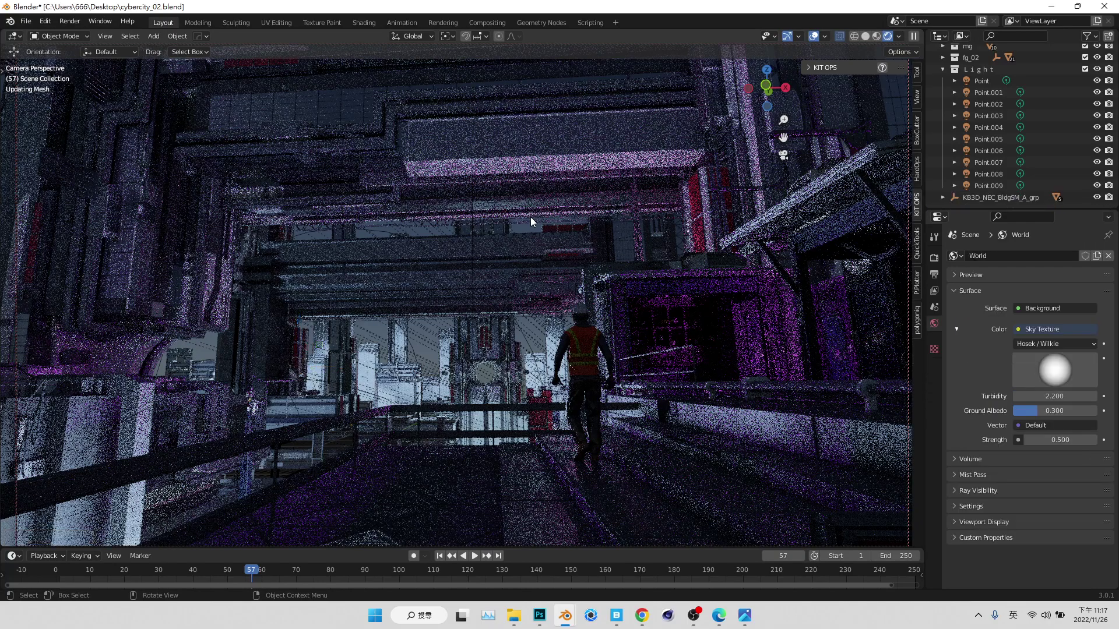
- Save the scene, then select and deselect the antenna above the street
{"action": "key", "text": "ctrl+s"}
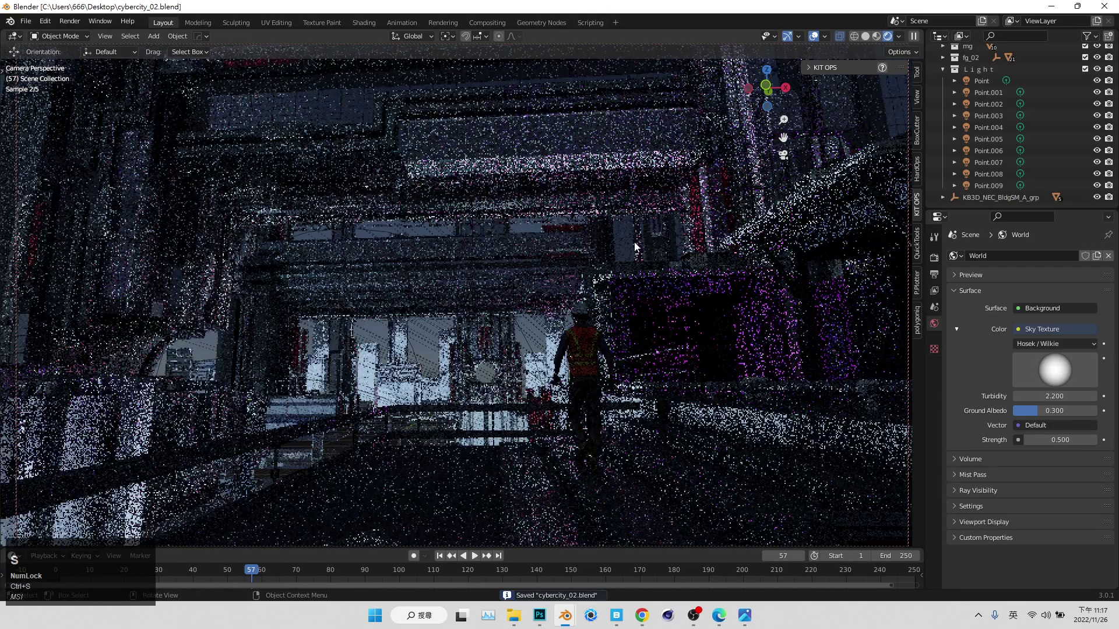
{"action": "left_click", "coordinate": [638, 246]}
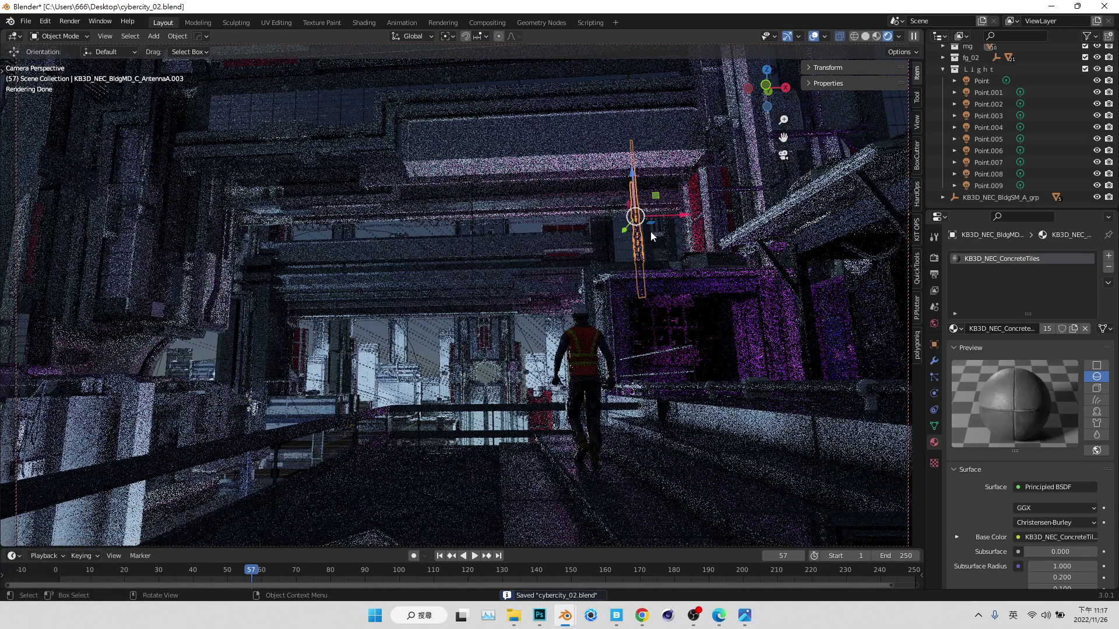
{"action": "left_click", "coordinate": [426, 352]}
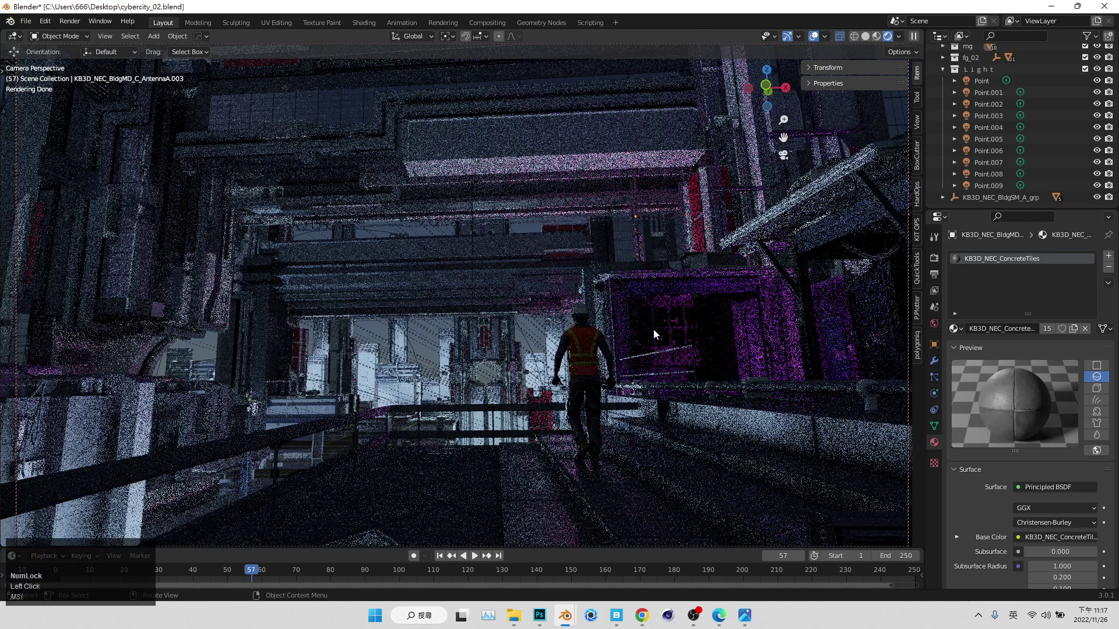
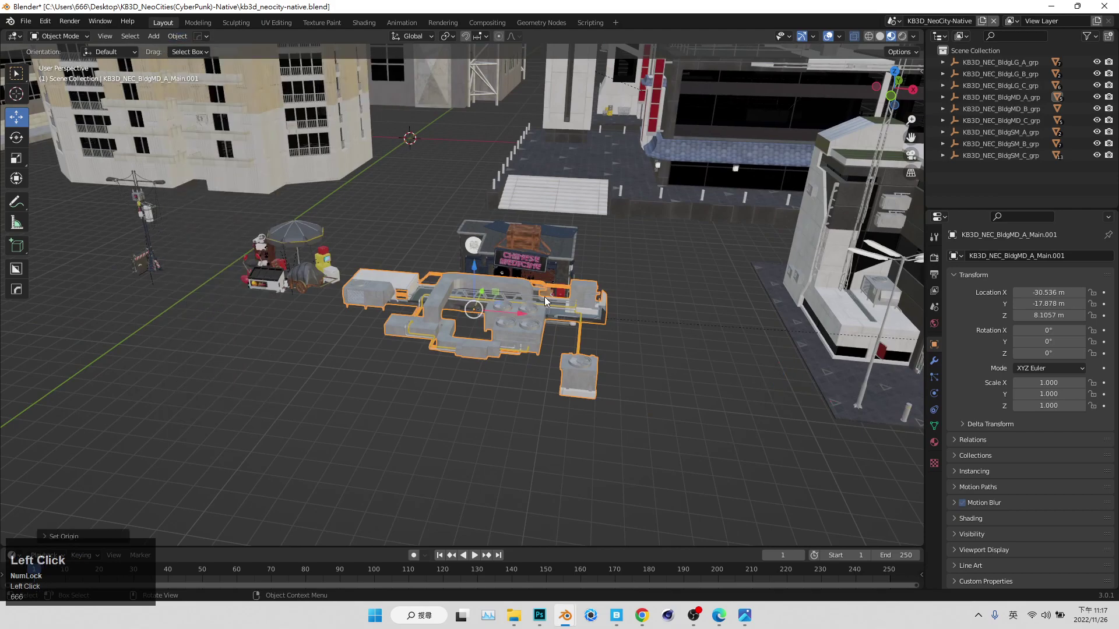
- Copy the rooftop unit, reopen cybercity_02 from Recent and paste it into the scene
{"action": "key", "text": "ctrl+c"}
{"action": "left_click", "coordinate": [570, 616]}
{"action": "key", "text": "ctrl+v"}
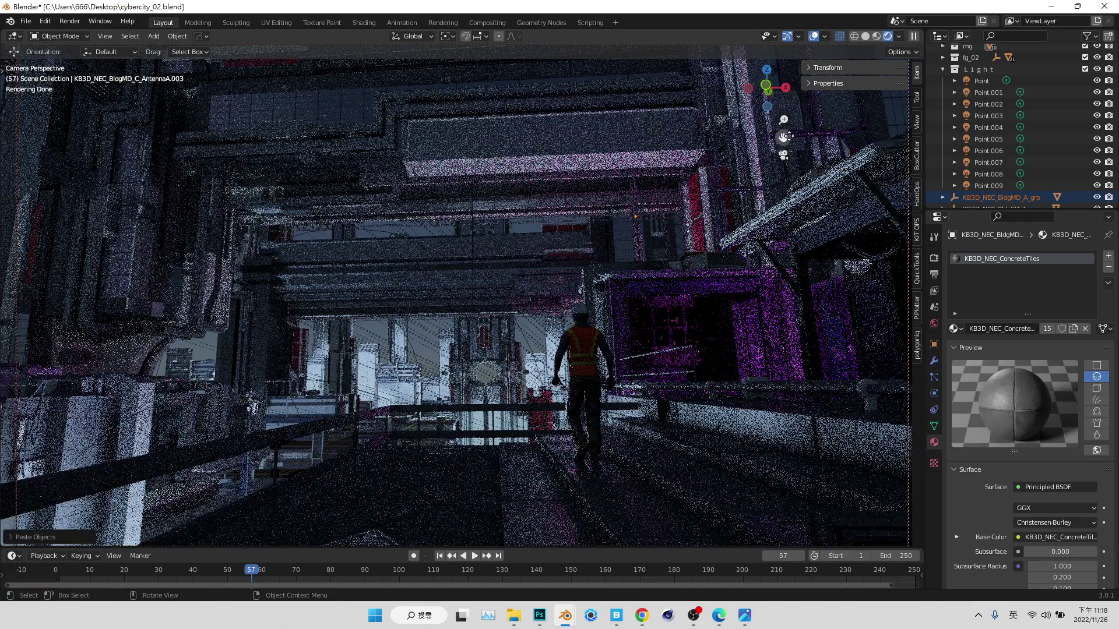
- Paste again and orbit beneath the floating city blocks to locate the pasted unit
{"action": "key", "text": "ctrl+v"}
{"action": "left_click", "coordinate": [783, 161]}
{"action": "middle_click", "coordinate": [558, 350]}
{"action": "scroll", "scroll_direction": "down", "scroll_amount": 3}
{"action": "middle_click", "coordinate": [518, 343]}
{"action": "key", "text": "shift+space"}
{"action": "left_click", "coordinate": [227, 169]}
{"action": "scroll", "scroll_direction": "up", "scroll_amount": 3}
{"action": "middle_click", "coordinate": [579, 374]}
{"action": "scroll", "scroll_direction": "up", "scroll_amount": 3}
{"action": "middle_click", "coordinate": [416, 365]}
{"action": "scroll", "scroll_direction": "up", "scroll_amount": 3}
{"action": "left_click_drag", "start_coordinate": [482, 289], "coordinate": [452, 238]}
- Toggle the unit's mesh into Edit Mode and back, then select the pasted rooftop unit
{"action": "key", "text": "Tab"}
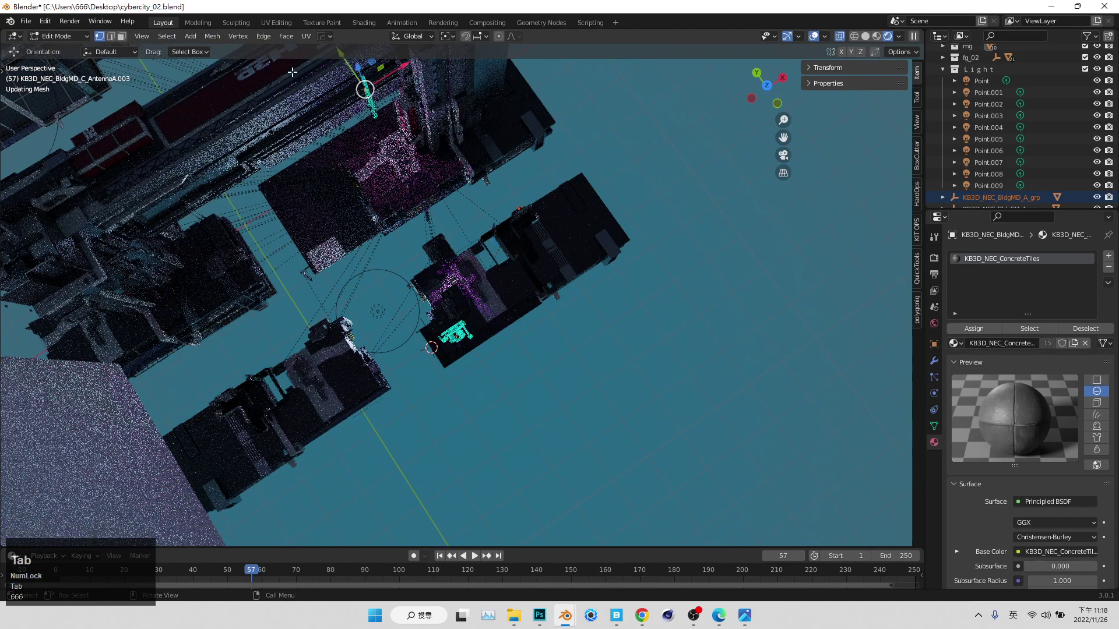
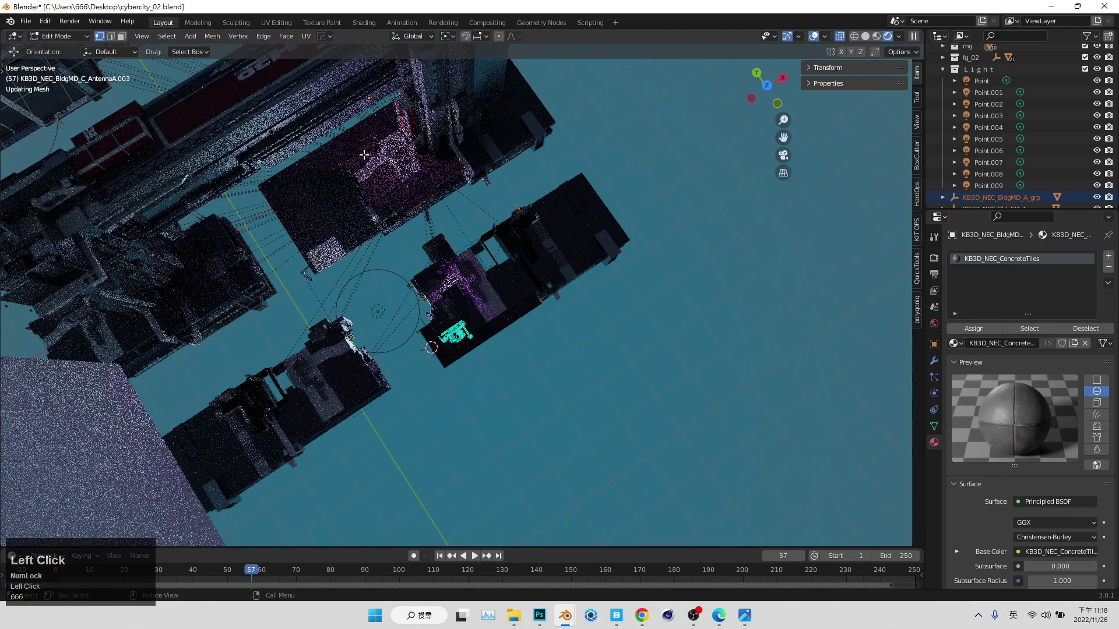
{"action": "key", "text": "Tab"}
{"action": "left_click", "coordinate": [189, 45]}
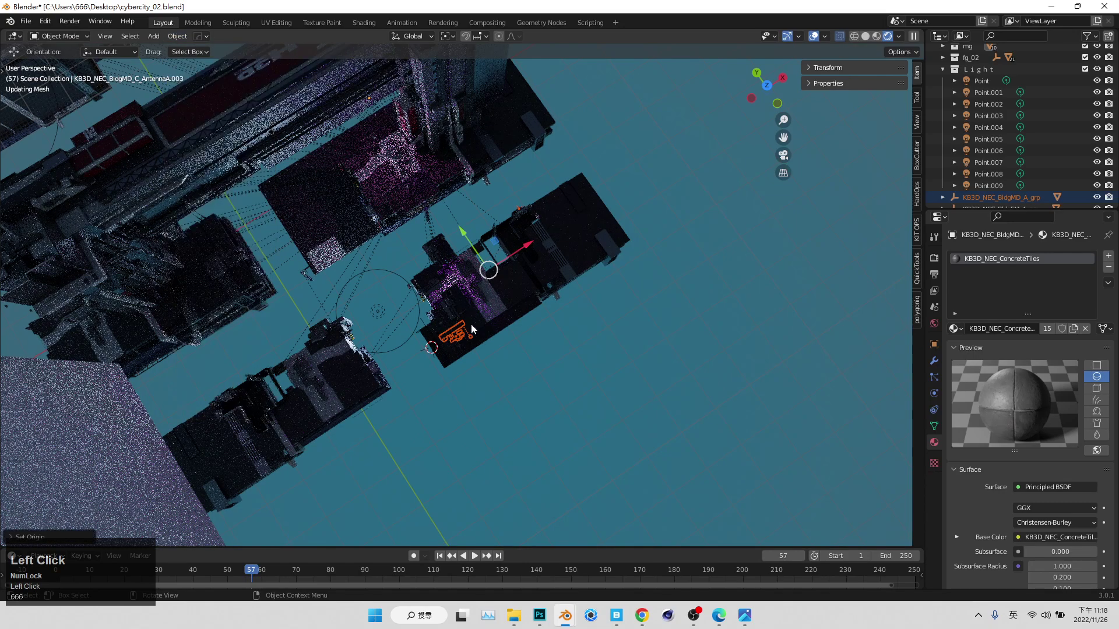
- Clear the unit's parent with Clear and Keep Transformation and orbit around the blocks
{"action": "right_click", "coordinate": [462, 333]}
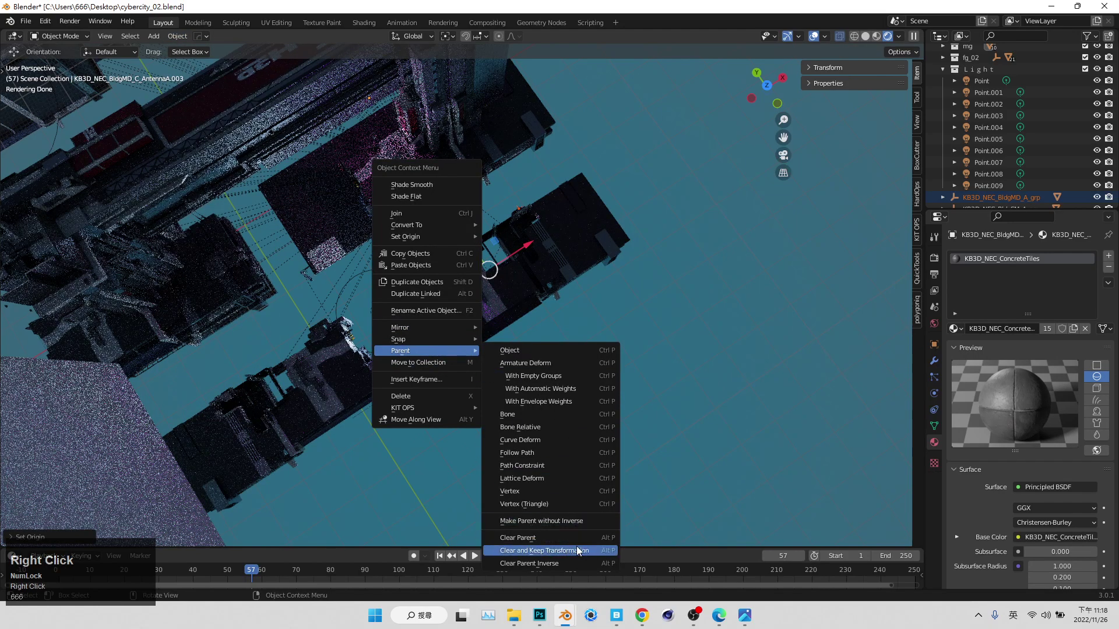
{"action": "left_click", "coordinate": [571, 552]}
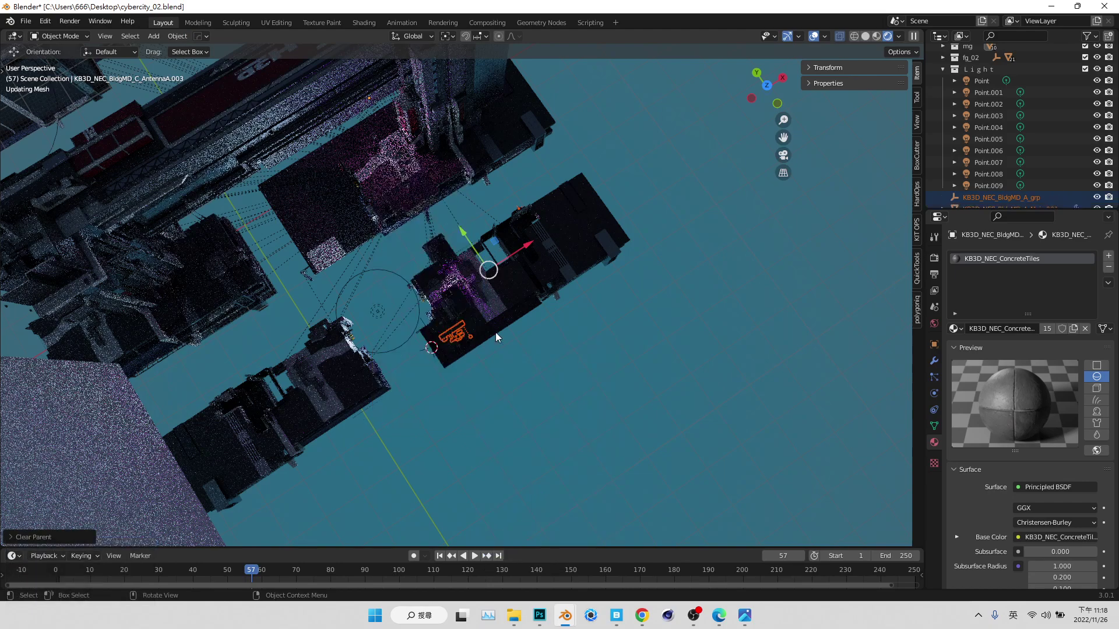
{"action": "scroll", "scroll_direction": "up", "scroll_amount": 3}
{"action": "left_click_drag", "start_coordinate": [451, 359], "coordinate": [455, 357]}
{"action": "left_click_drag", "start_coordinate": [456, 358], "coordinate": [485, 358]}
- Undo the last few actions and scroll the Outliner back to the building group
{"action": "key", "text": "ctrl+z"}
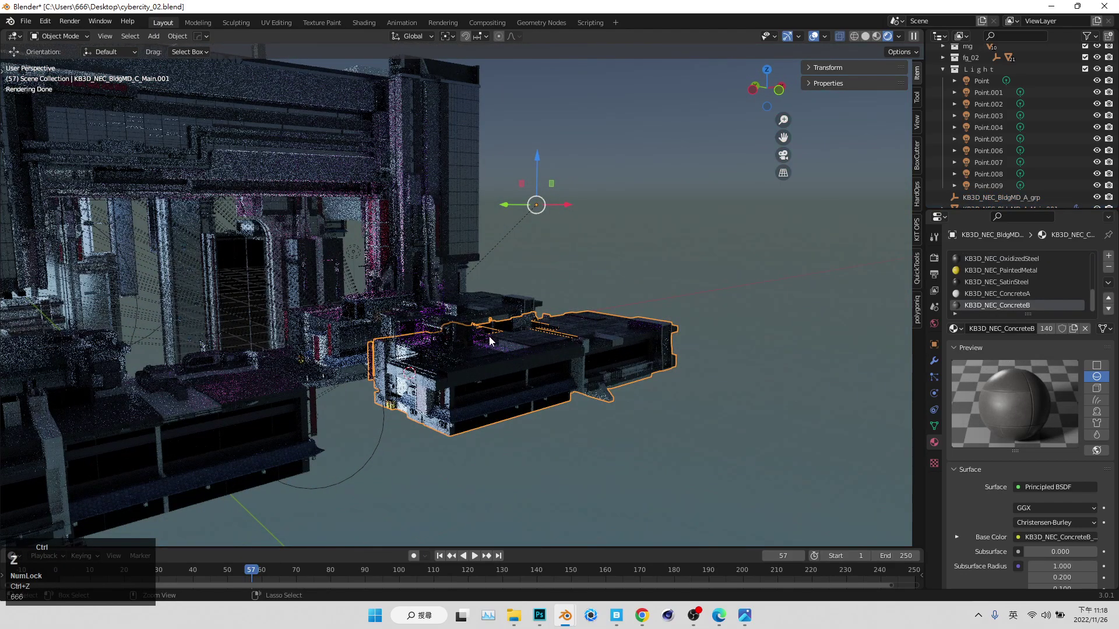
{"action": "key", "text": "ctrl+z"}
{"action": "scroll", "scroll_direction": "up", "scroll_amount": 3}
{"action": "key", "text": "ctrl+z"}
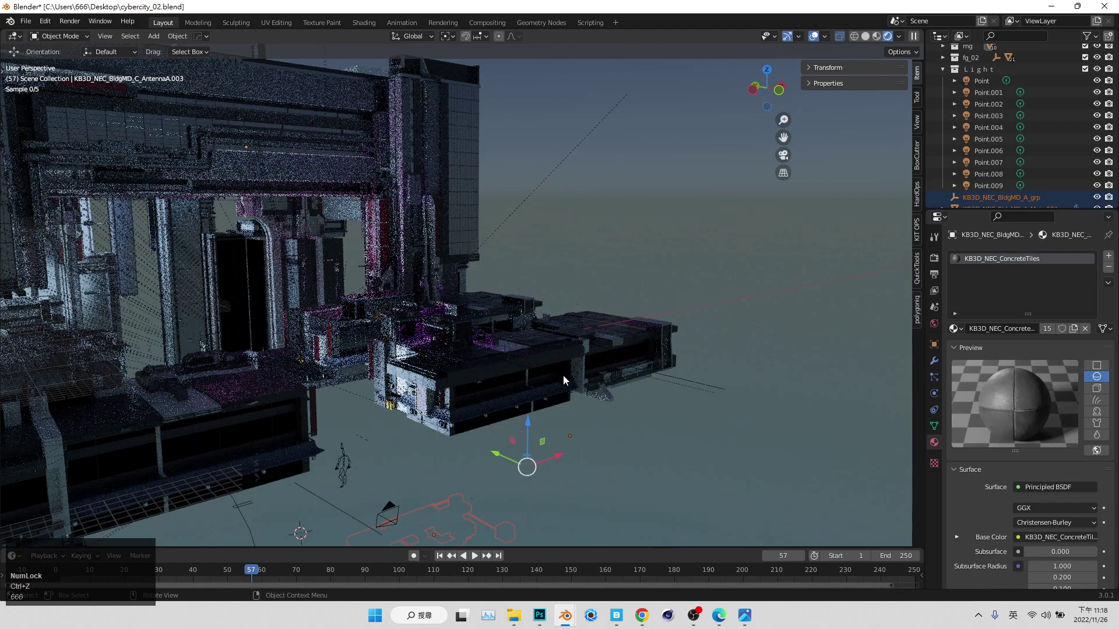
{"action": "scroll", "scroll_direction": "down", "scroll_amount": 3}
{"action": "scroll", "scroll_direction": "down", "scroll_amount": 3}
- Select KB3D_NEC_BldgMD_A_Main.001 in the Outliner and remove its Subdivision modifier
{"action": "left_click", "coordinate": [997, 201]}
{"action": "scroll", "scroll_direction": "down", "scroll_amount": 3}
{"action": "left_click", "coordinate": [1012, 191]}
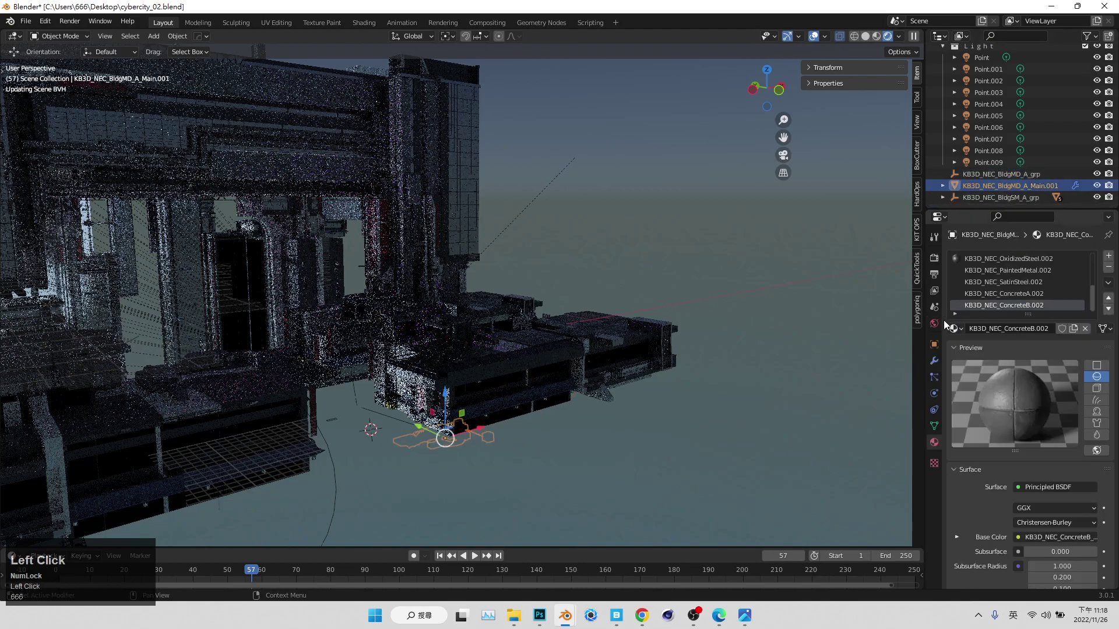
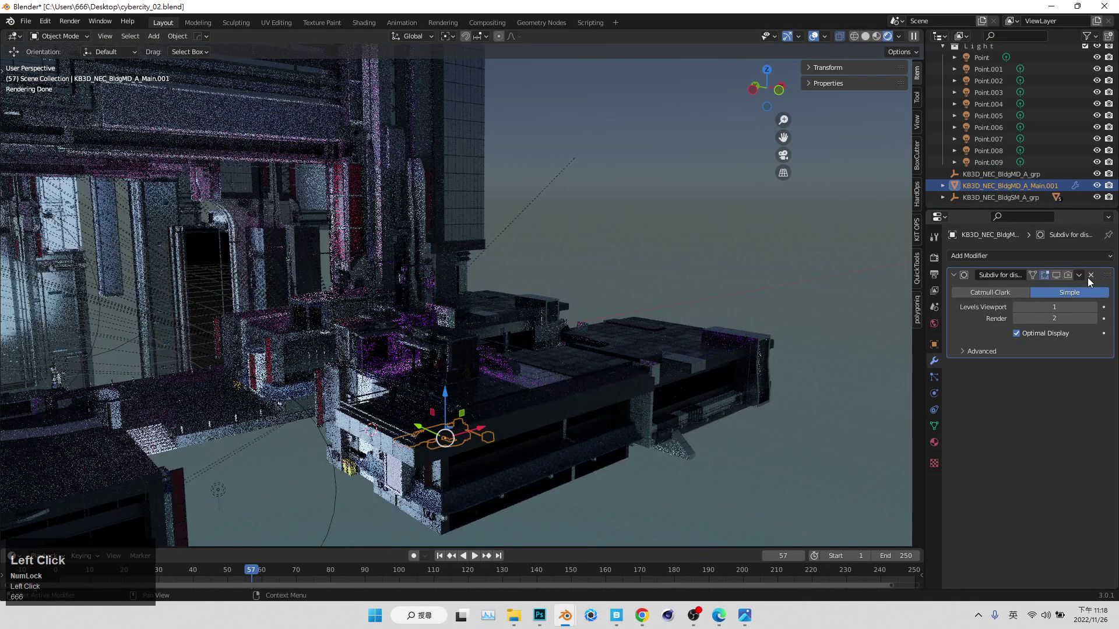
{"action": "middle_click", "coordinate": [1001, 317]}
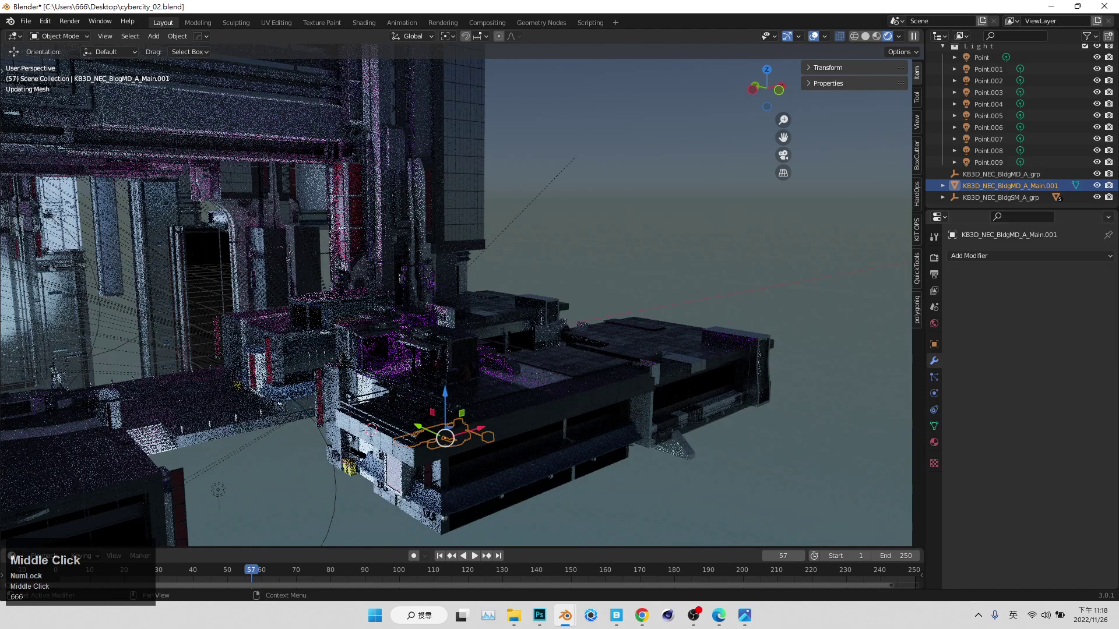
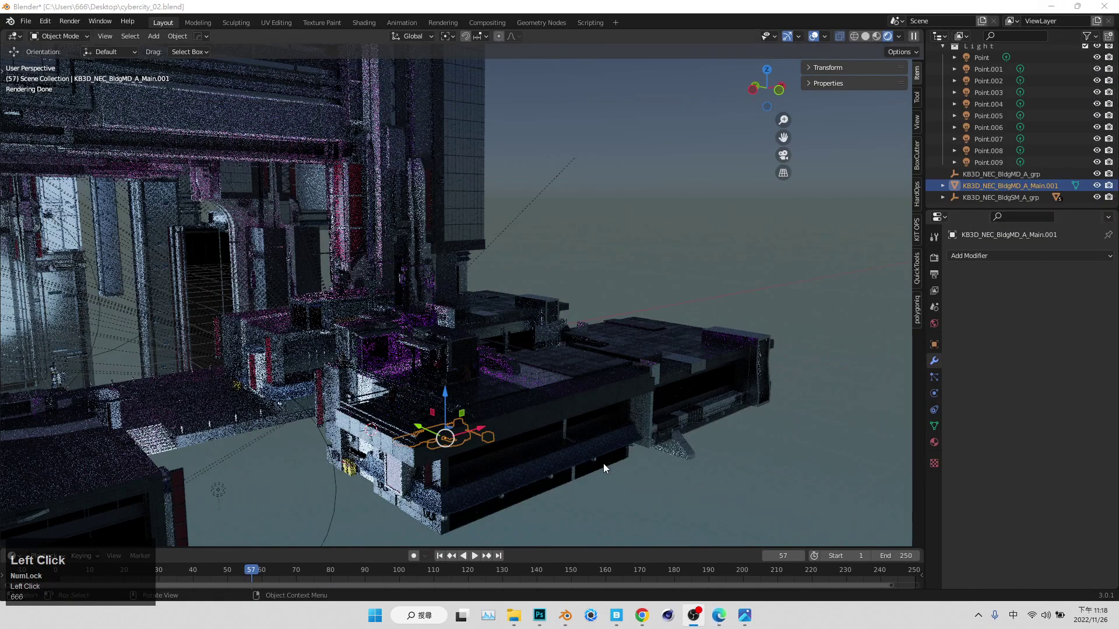
{"action": "middle_click", "coordinate": [585, 495]}
{"action": "scroll", "scroll_direction": "up", "scroll_amount": 3}
- View the unit on the roof from directly above and maximize the 3D viewport
{"action": "middle_click", "coordinate": [518, 364]}
{"action": "left_click", "coordinate": [508, 281]}
{"action": "scroll", "scroll_direction": "up", "scroll_amount": 3}
{"action": "middle_click", "coordinate": [531, 271]}
{"action": "left_click_drag", "start_coordinate": [590, 285], "coordinate": [468, 323]}
{"action": "key", "text": "ctrl+space"}
{"action": "key", "text": "ctrl+space"}
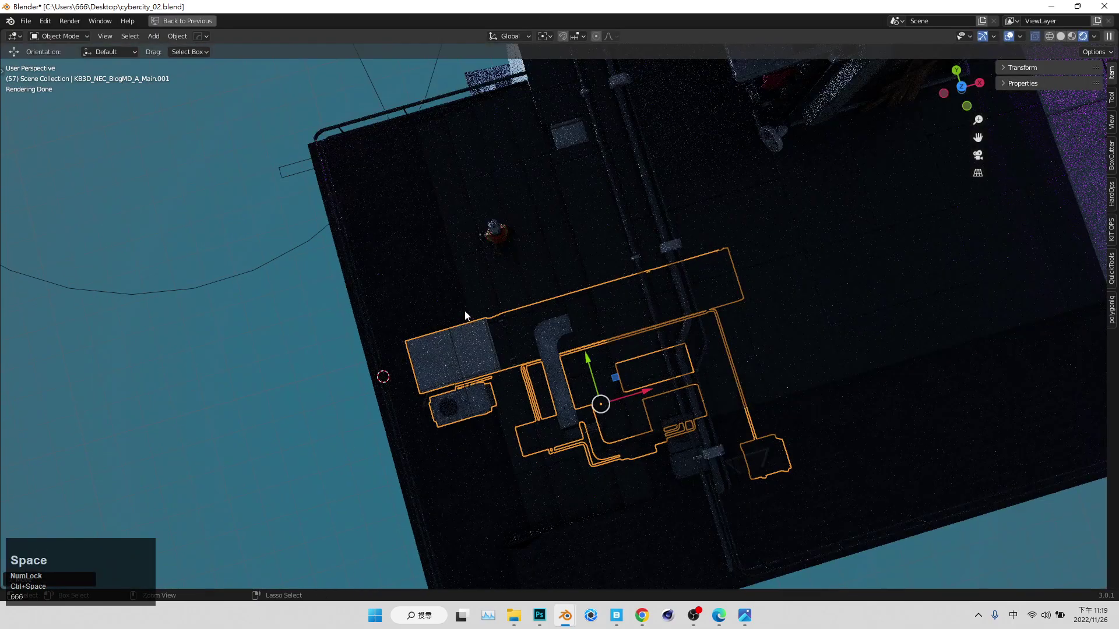
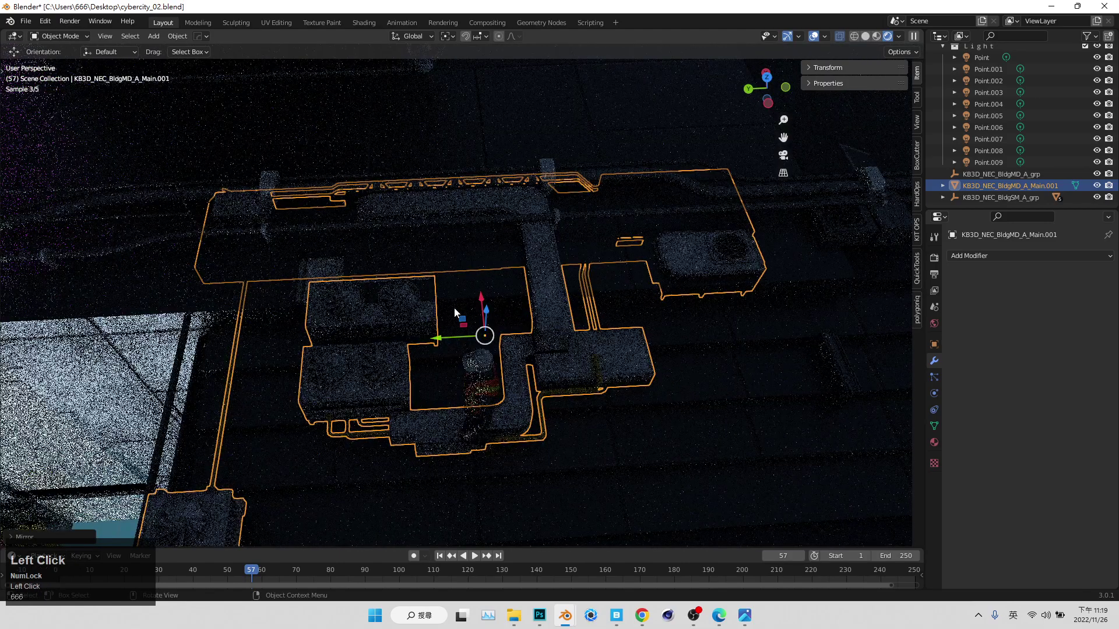
- Slide the unit across the roof, check it in camera view and rotate it toward −90°, 0°, 180°
{"action": "middle_click", "coordinate": [475, 345]}
{"action": "left_click_drag", "start_coordinate": [484, 324], "coordinate": [538, 445]}
{"action": "key", "text": "Tab"}
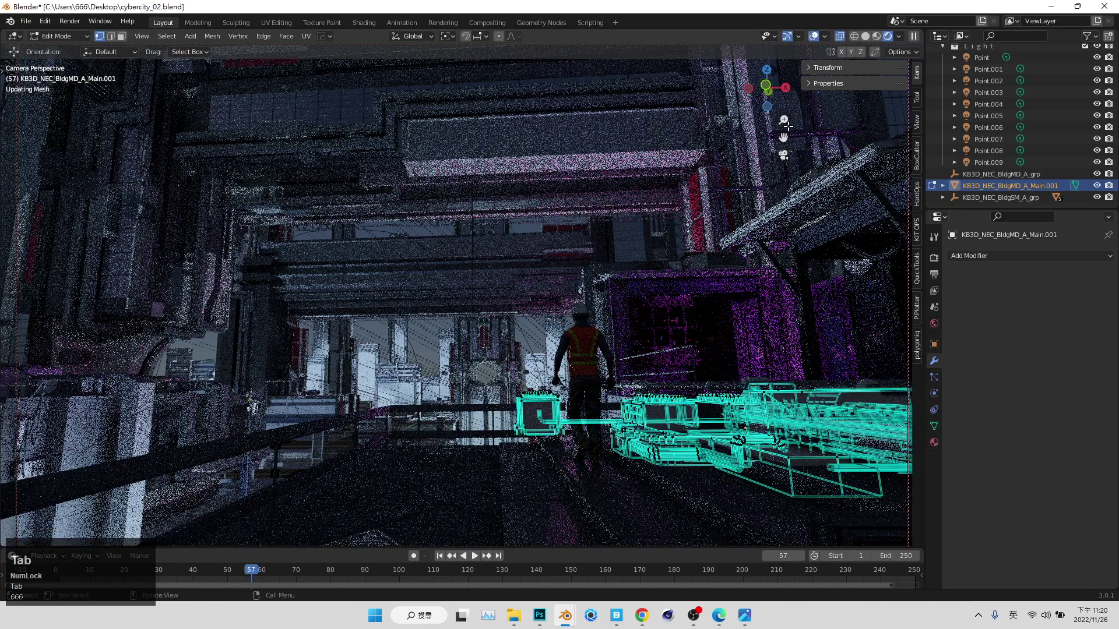
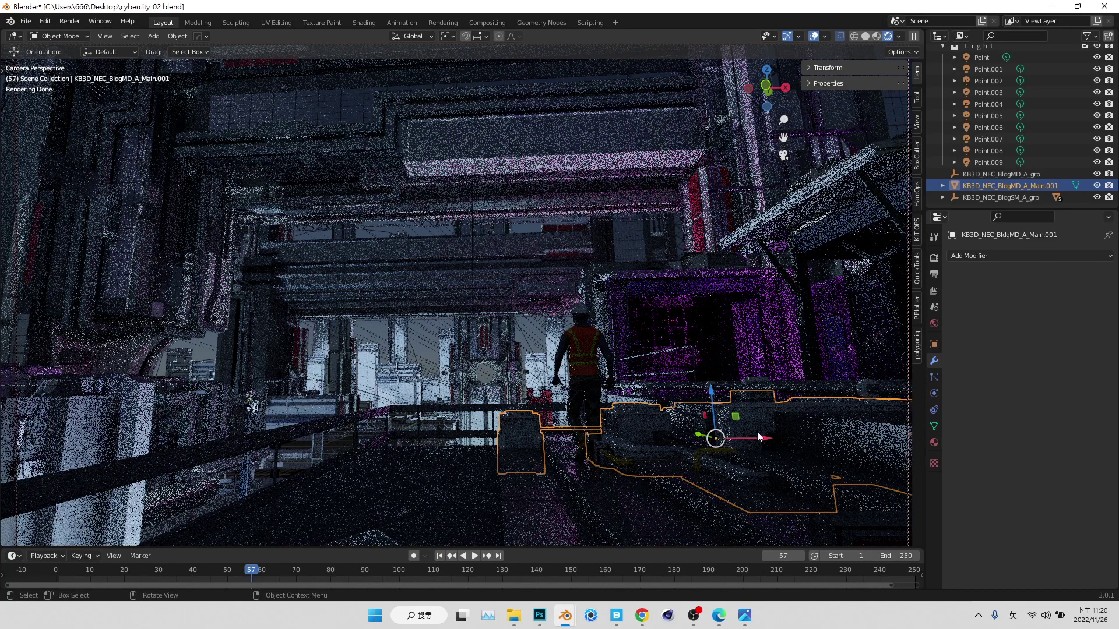
{"action": "key", "text": "Tab"}
{"action": "left_click_drag", "start_coordinate": [716, 395], "coordinate": [670, 198]}
{"action": "key", "text": "shift+space"}
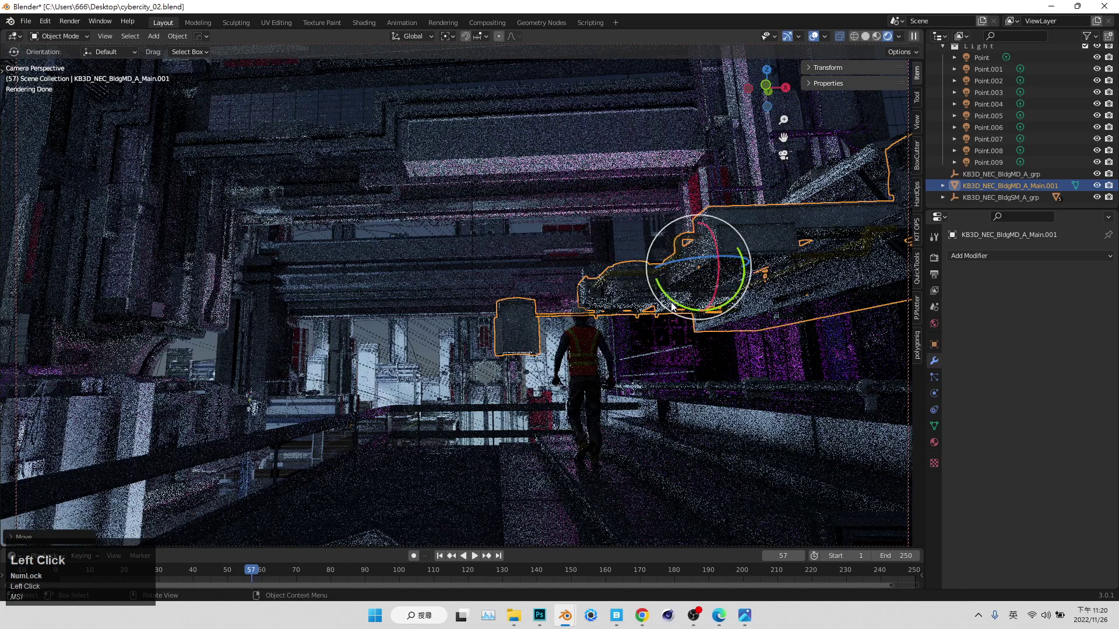
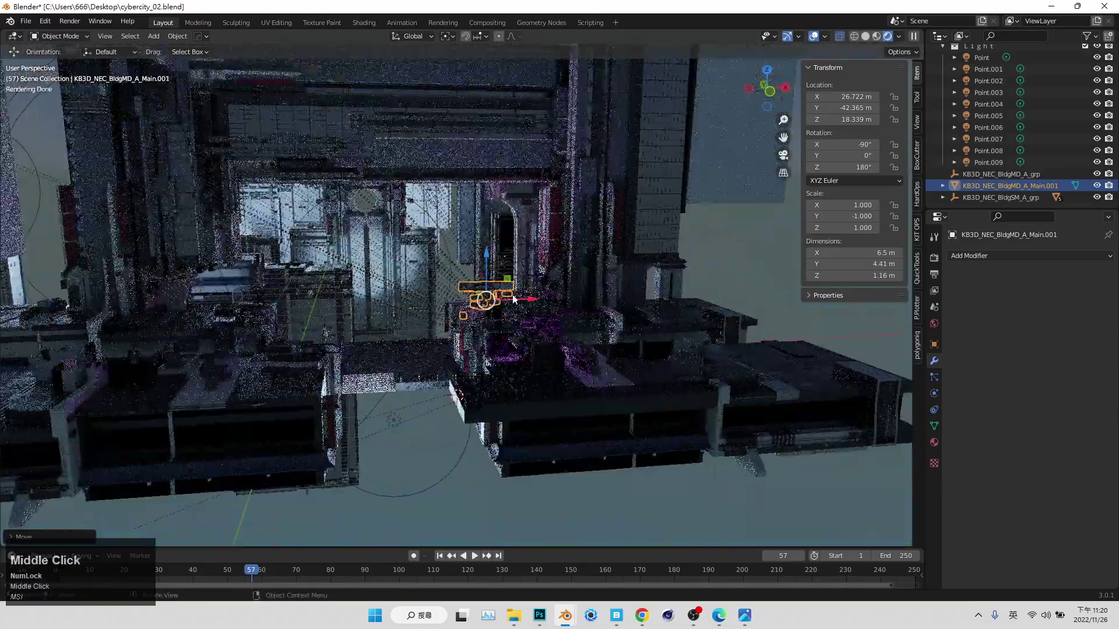
- Orbit and zoom around the buildings to frame the overhead sign piece
{"action": "left_click", "coordinate": [507, 281]}
{"action": "middle_click", "coordinate": [519, 161]}
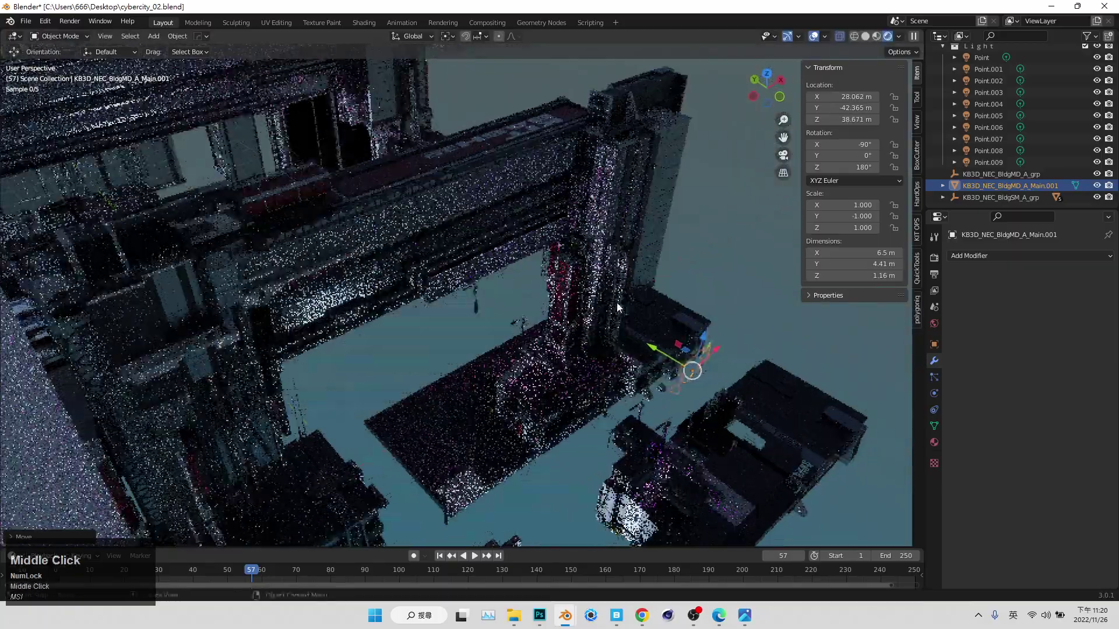
{"action": "left_click", "coordinate": [662, 359]}
{"action": "middle_click", "coordinate": [603, 292]}
{"action": "scroll", "scroll_direction": "down", "scroll_amount": 3}
{"action": "middle_click", "coordinate": [693, 327]}
{"action": "scroll", "scroll_direction": "up", "scroll_amount": 3}
{"action": "middle_click", "coordinate": [606, 303]}
{"action": "middle_click", "coordinate": [551, 201]}
{"action": "middle_click", "coordinate": [502, 160]}
{"action": "scroll", "scroll_direction": "up", "scroll_amount": 3}
- Move the rooftop unit onto the building top and maximize the 3D view
{"action": "key", "text": "s"}
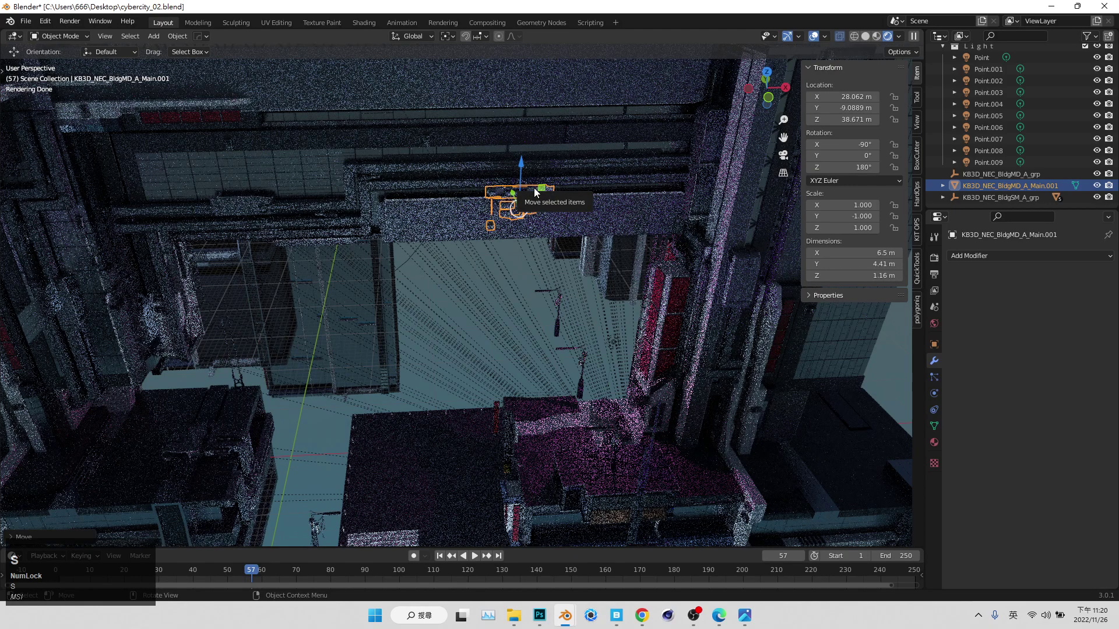
{"action": "key", "text": "shift+space"}
{"action": "left_click_drag", "start_coordinate": [408, 212], "coordinate": [529, 205]}
{"action": "key", "text": "shift+space"}
{"action": "key", "text": "ctrl+space"}
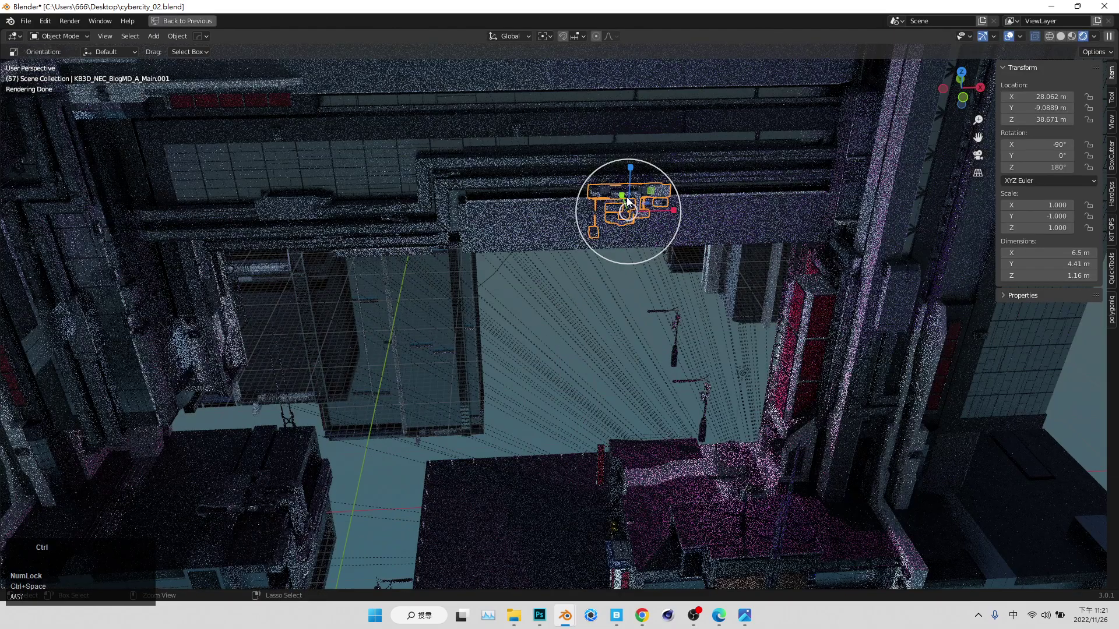
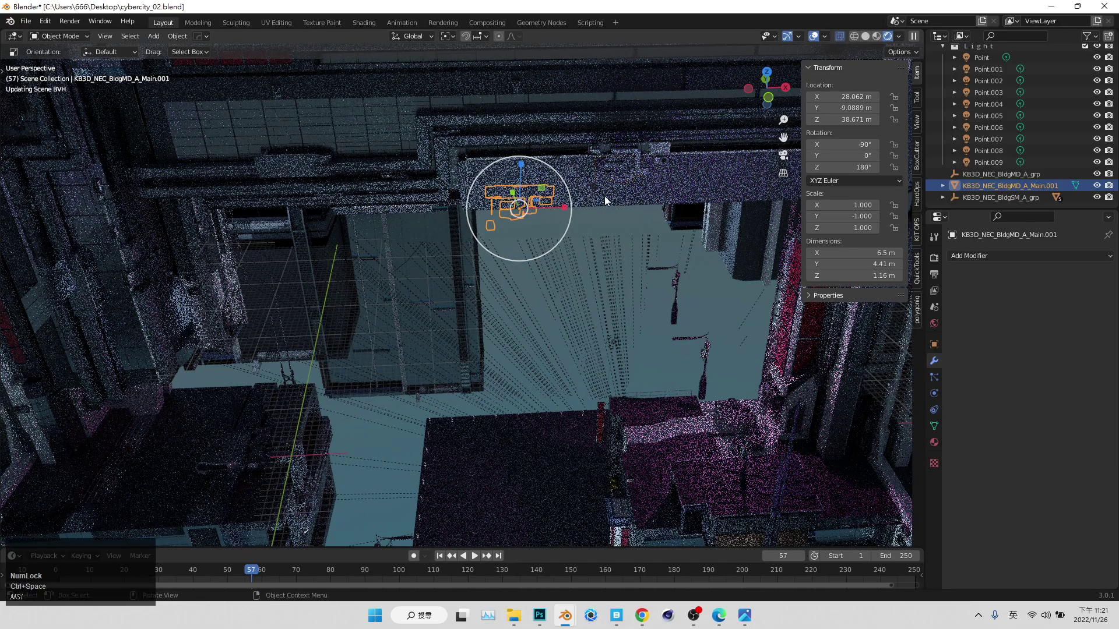
- Scale the sign piece uniformly, undoing back to about 2.355 (roughly 15.3 by 10.4 m)
{"action": "key", "text": "s"}
{"action": "key", "text": "s"}
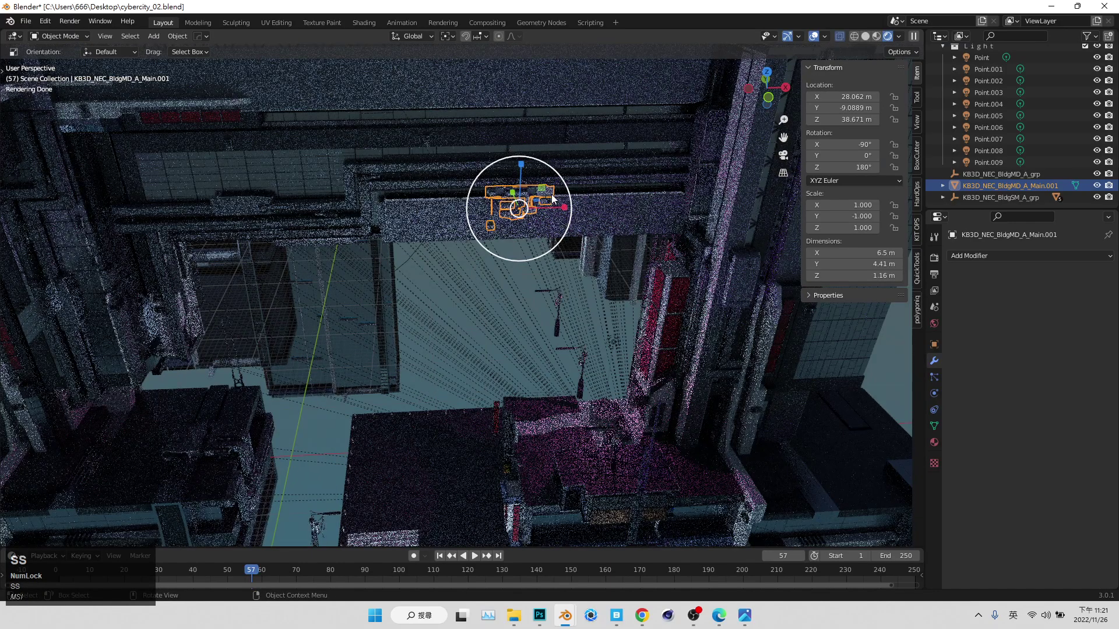
{"action": "key", "text": "s"}
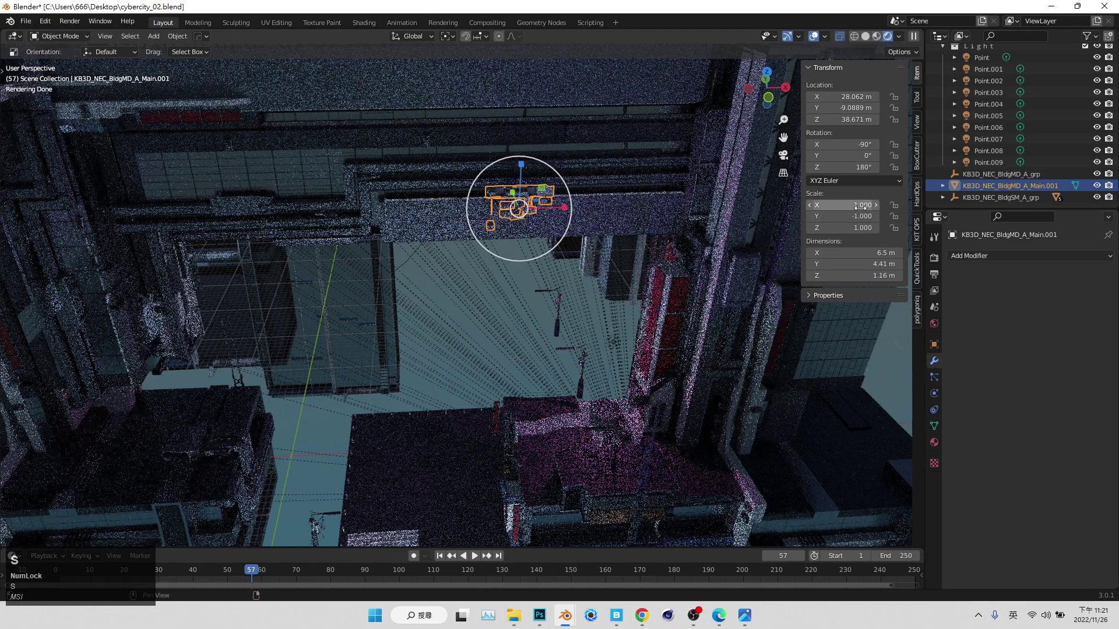
{"action": "key", "text": "s"}
{"action": "key", "text": "shift+space"}
{"action": "key", "text": "ctrl+space"}
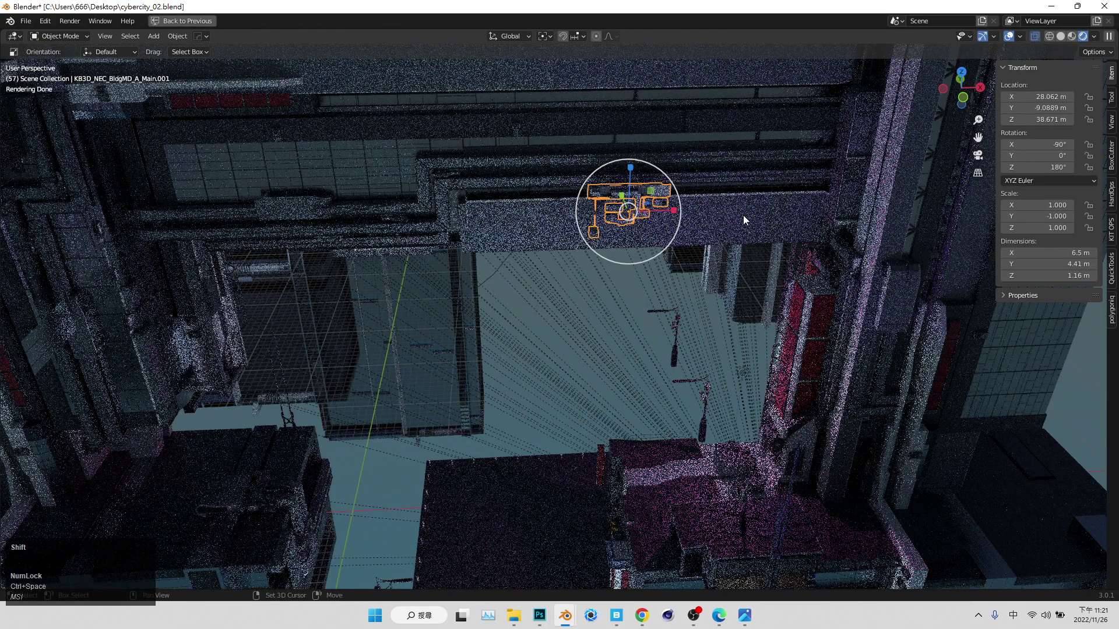
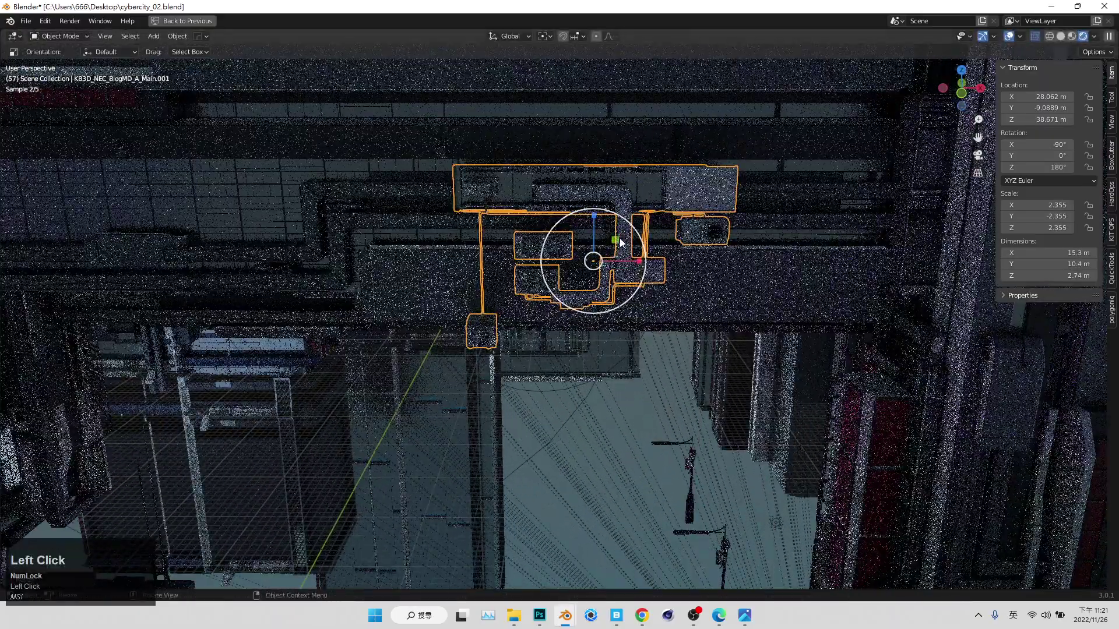
{"action": "key", "text": "ctrl+z"}
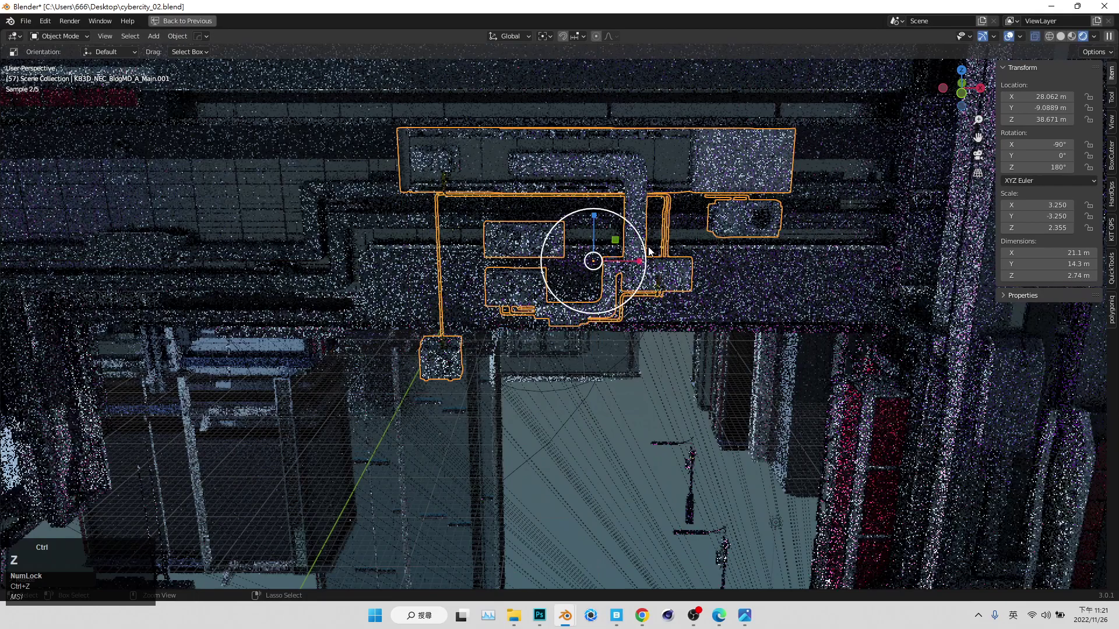
{"action": "key", "text": "shift+space"}
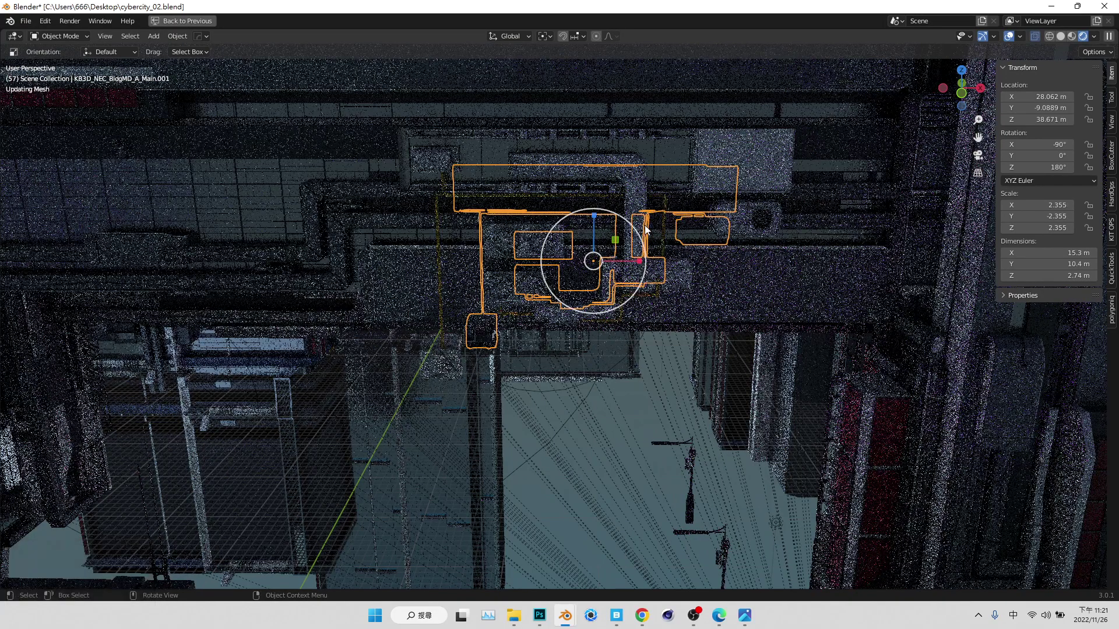
{"action": "key", "text": "ctrl+space"}
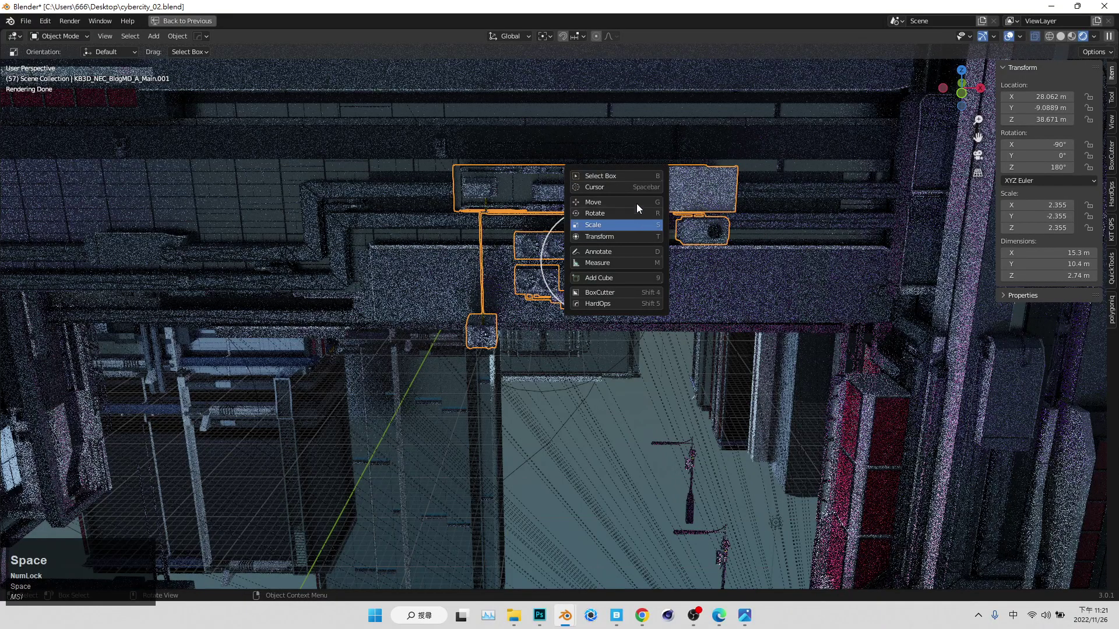
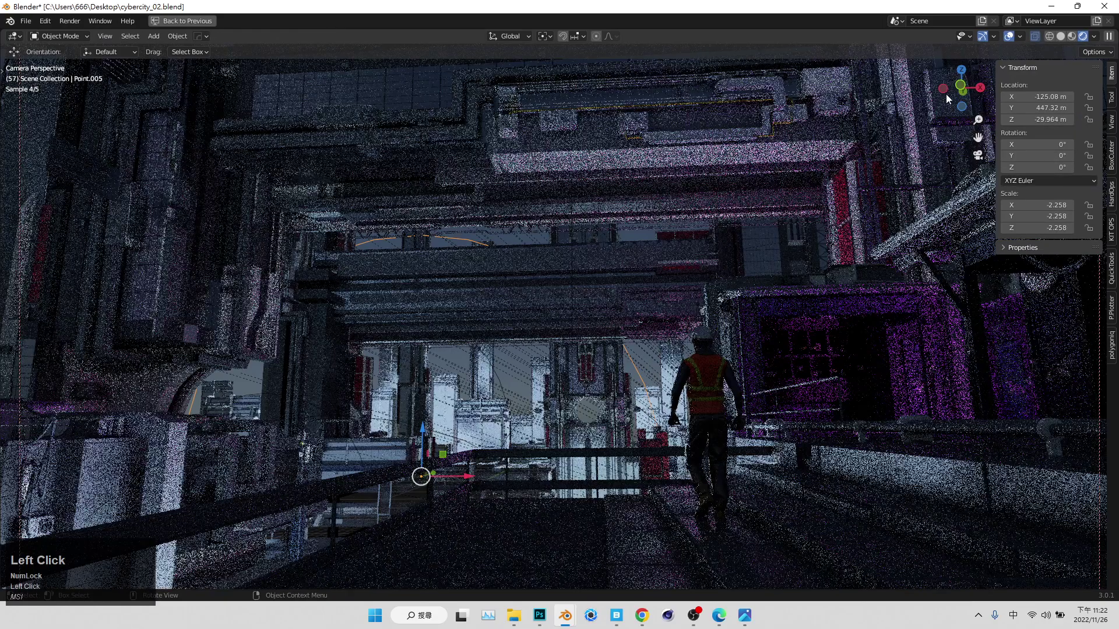
- Restore the full layout with side panels and save cybercity_02.blend
{"action": "left_click", "coordinate": [555, 295]}
{"action": "key", "text": "shift+space"}
{"action": "key", "text": "ctrl+space"}
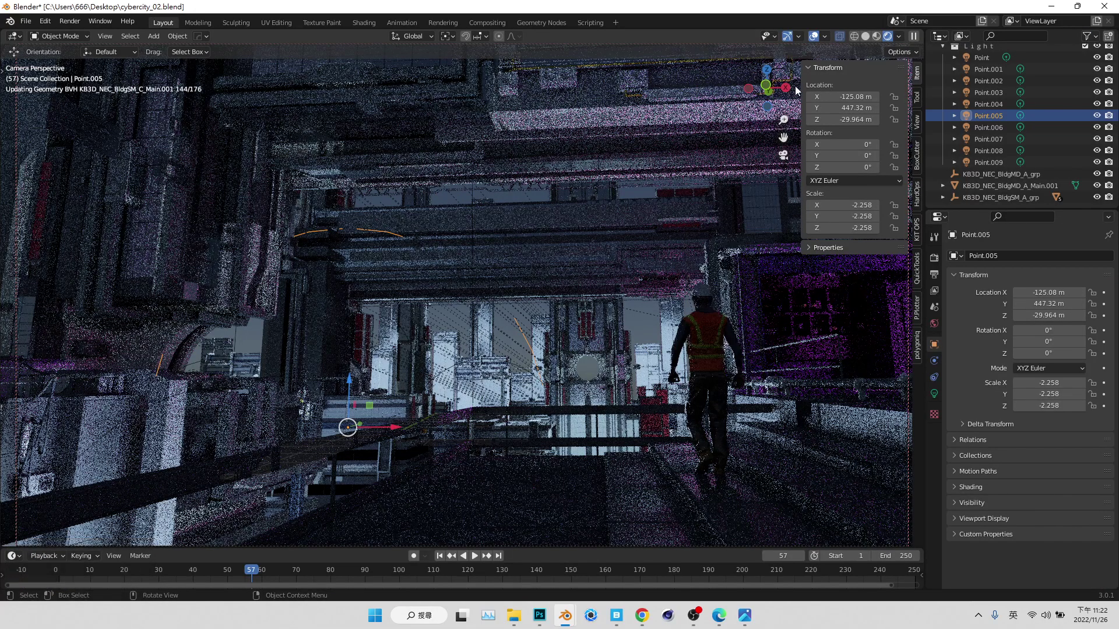
{"action": "key", "text": "shift+space"}
{"action": "left_click", "coordinate": [843, 73]}
{"action": "key", "text": "s"}
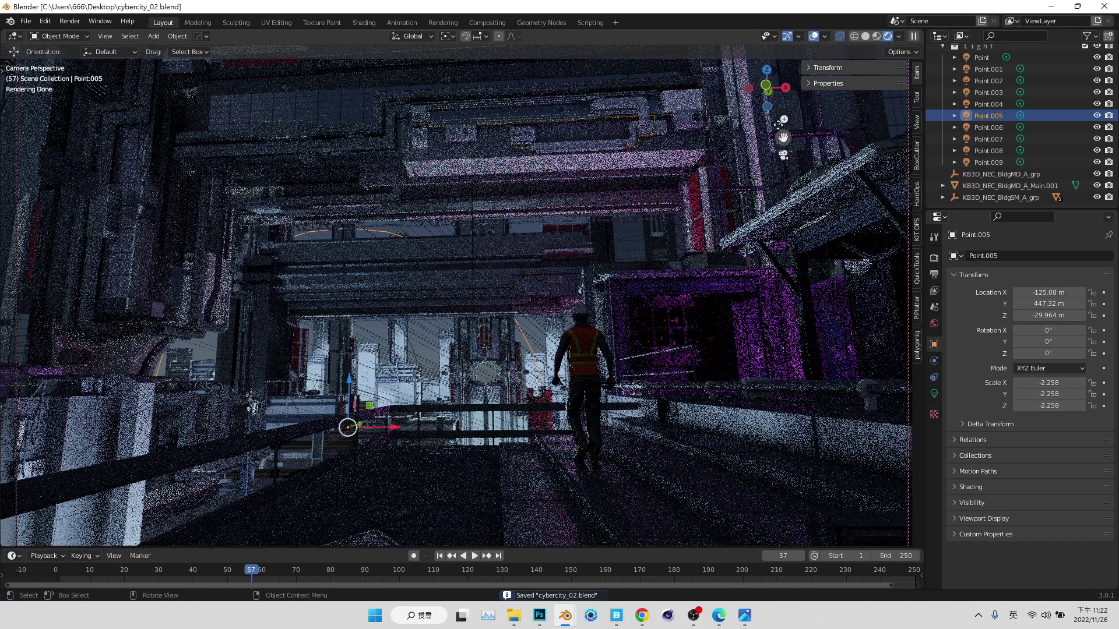
{"action": "key", "text": "s"}
- Briefly edit the overhead sign piece's mesh, then select the Point.008 light and save again
{"action": "left_click", "coordinate": [696, 106]}
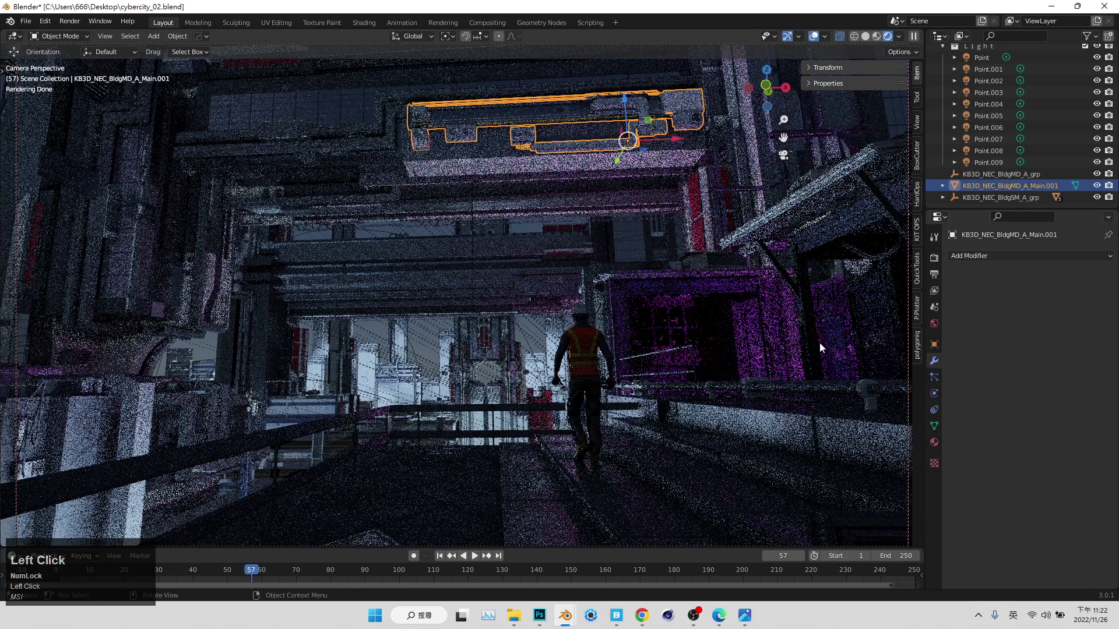
{"action": "left_click", "coordinate": [540, 337]}
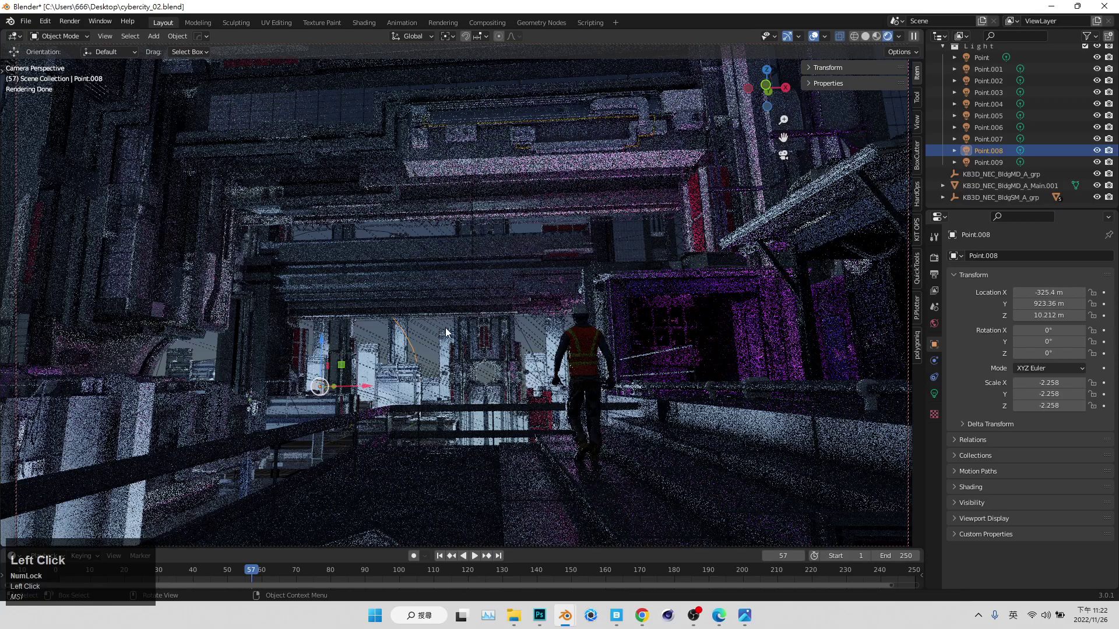
{"action": "double_click", "coordinate": [696, 107]}
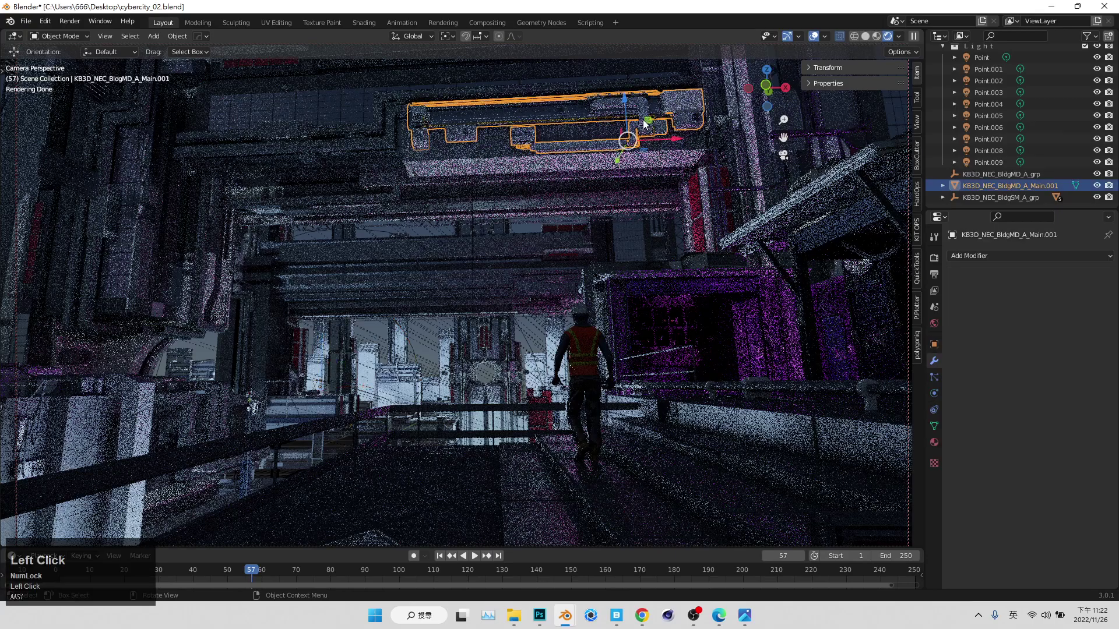
{"action": "key", "text": "Tab"}
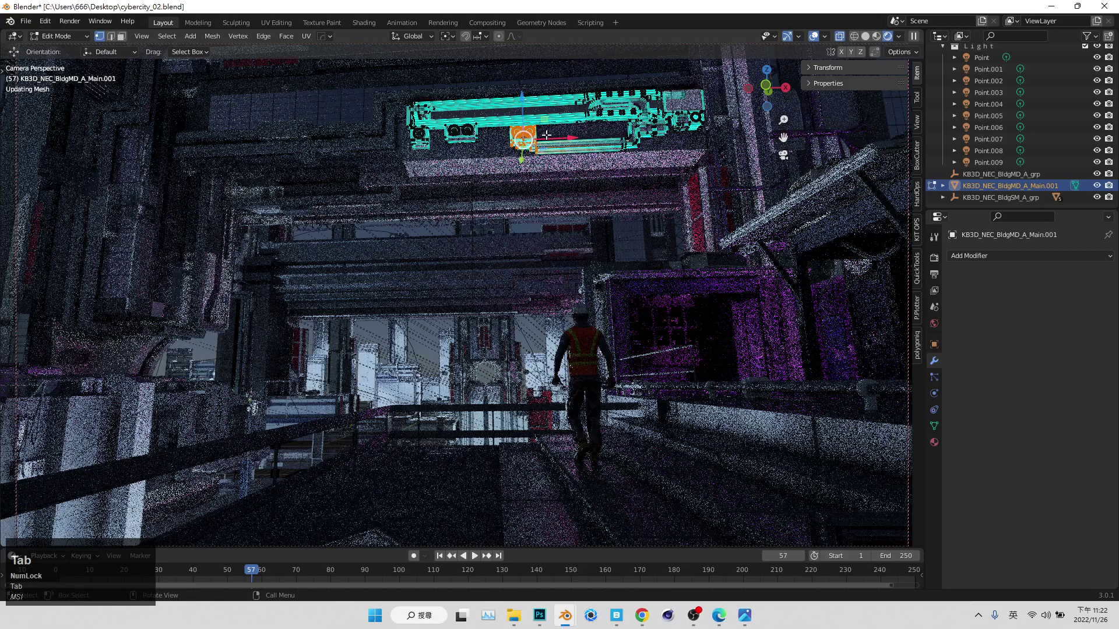
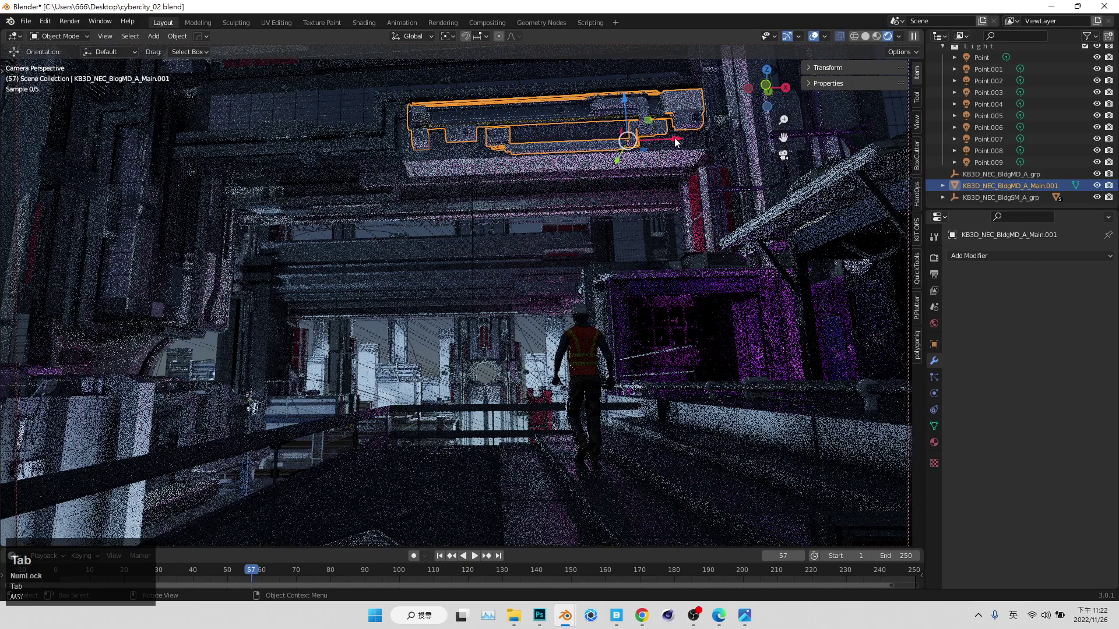
{"action": "key", "text": "Tab"}
{"action": "left_click", "coordinate": [436, 338]}
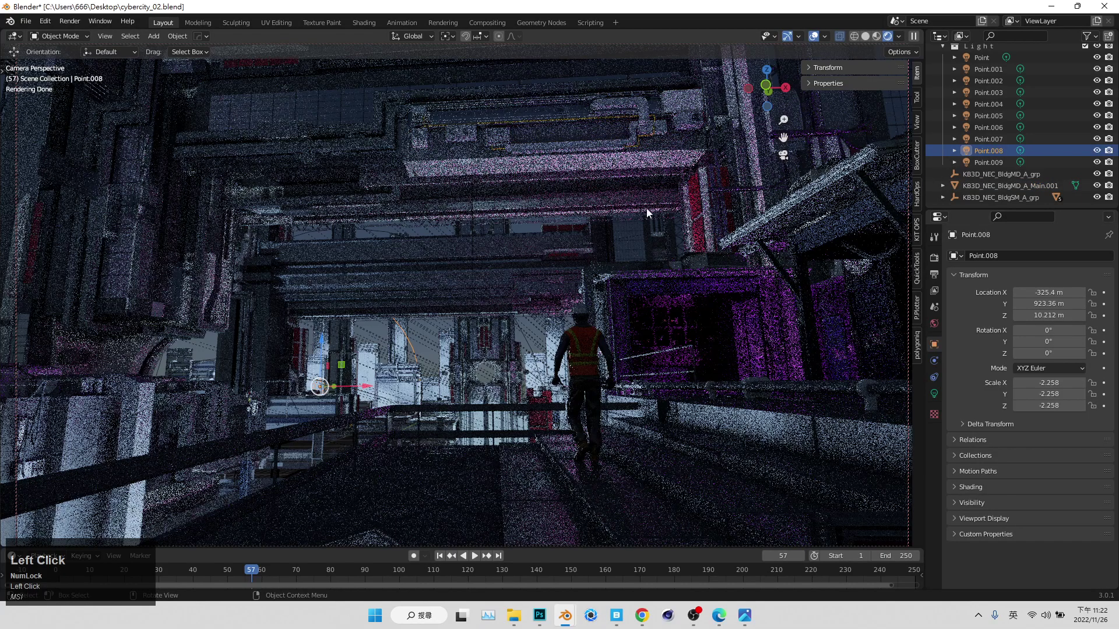
{"action": "key", "text": "ctrl+s"}
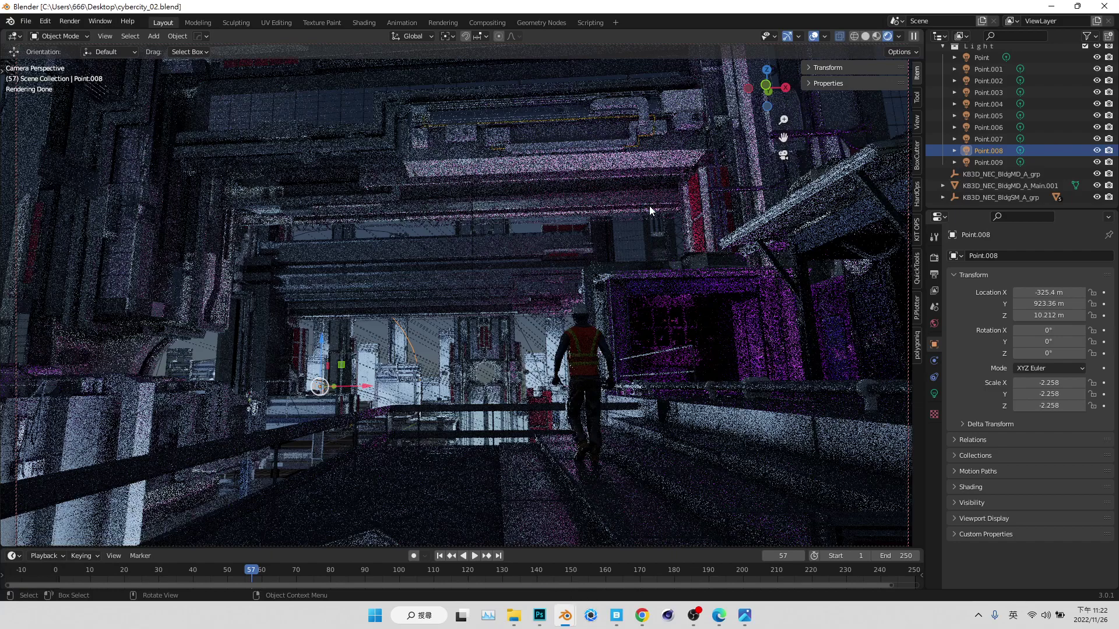
- Show the material slots of the purple-lit building block on the right
{"action": "key", "text": "ctrl+s"}
{"action": "left_click", "coordinate": [836, 216]}
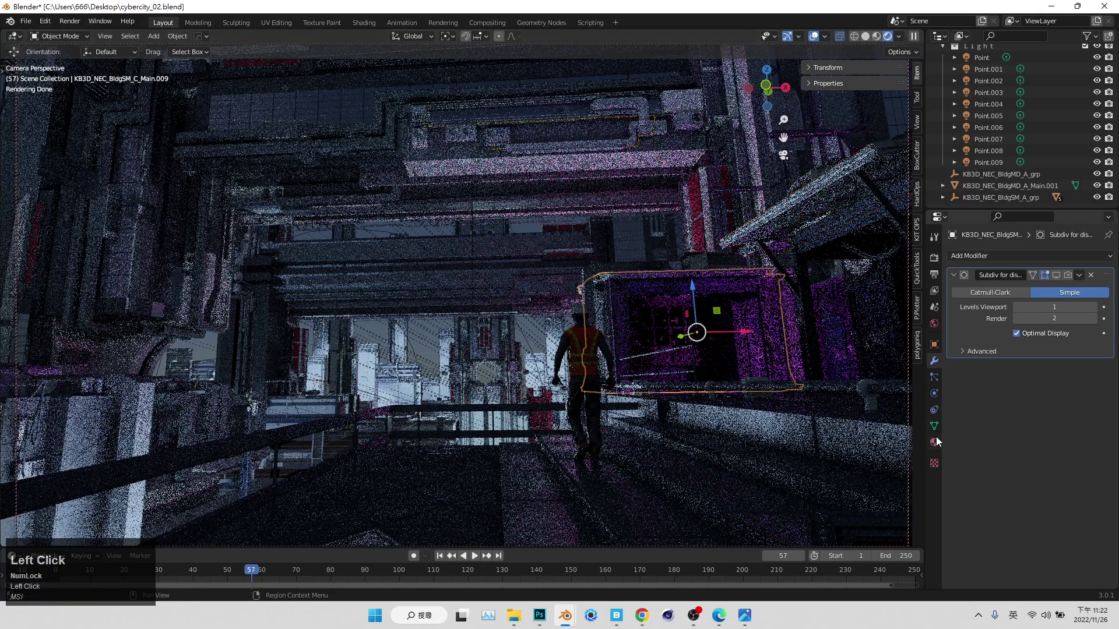
{"action": "scroll", "scroll_direction": "down", "scroll_amount": 3}
{"action": "left_click", "coordinate": [1018, 292]}
{"action": "scroll", "scroll_direction": "down", "scroll_amount": 3}
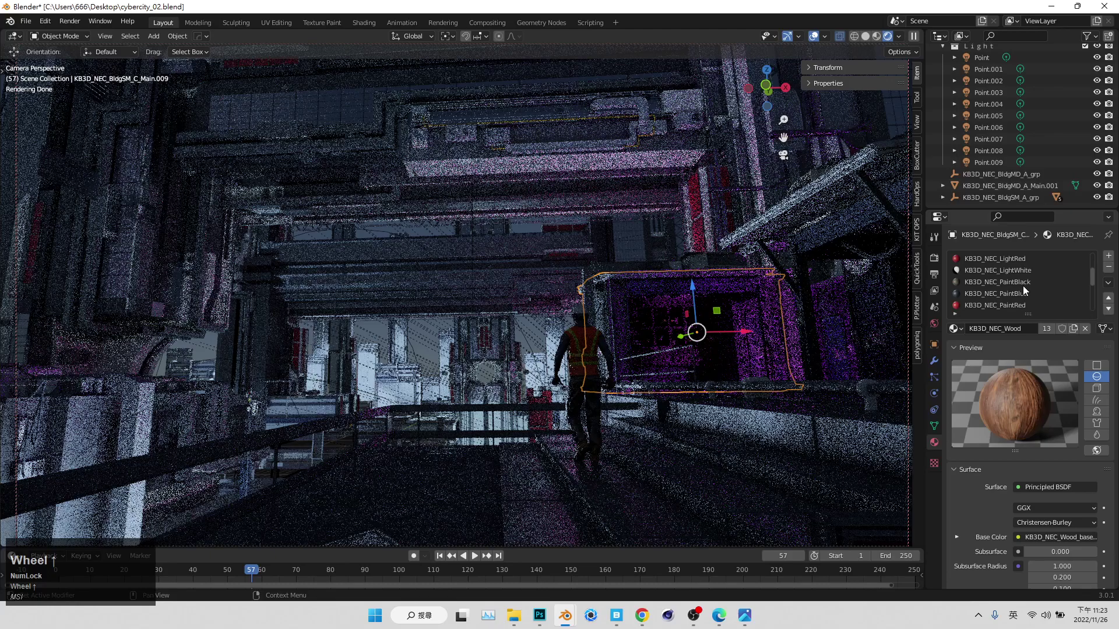
{"action": "scroll", "scroll_direction": "up", "scroll_amount": 3}
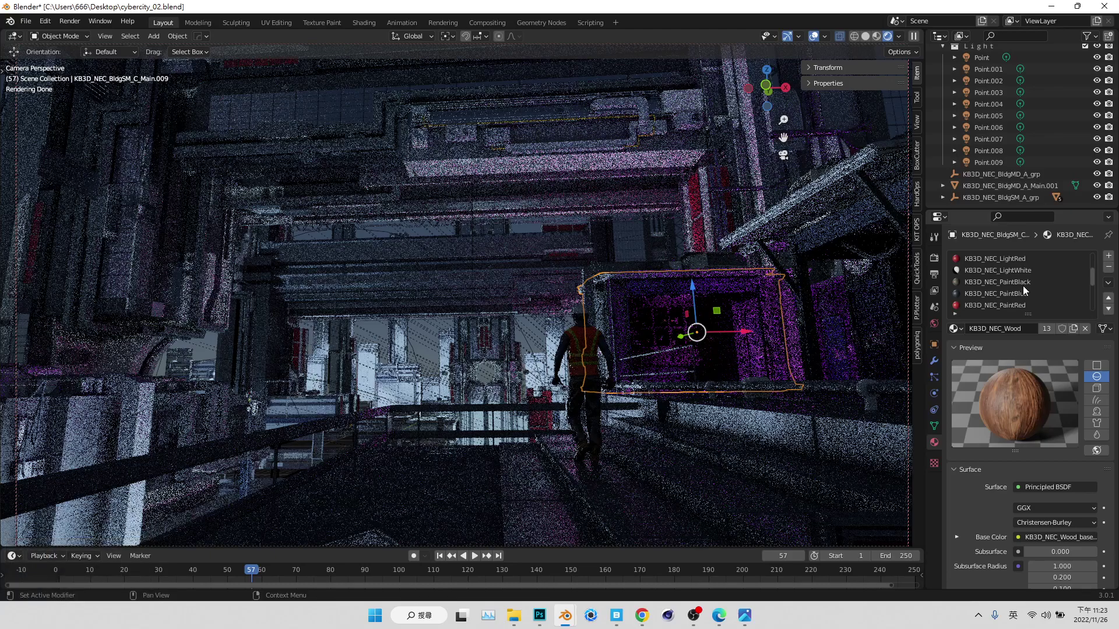
{"action": "scroll", "scroll_direction": "up", "scroll_amount": 3}
- Review materials of the left building edge and the piece behind the worker (KB3D_NEC_MetalAccent)
{"action": "left_click", "coordinate": [195, 234]}
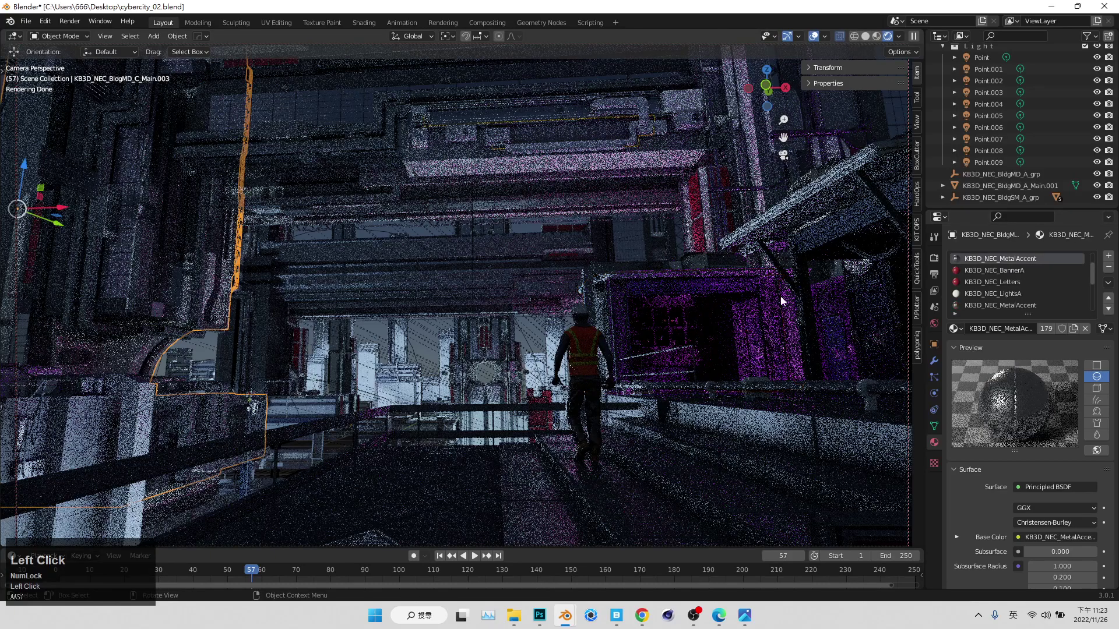
{"action": "key", "text": "ctrl+s"}
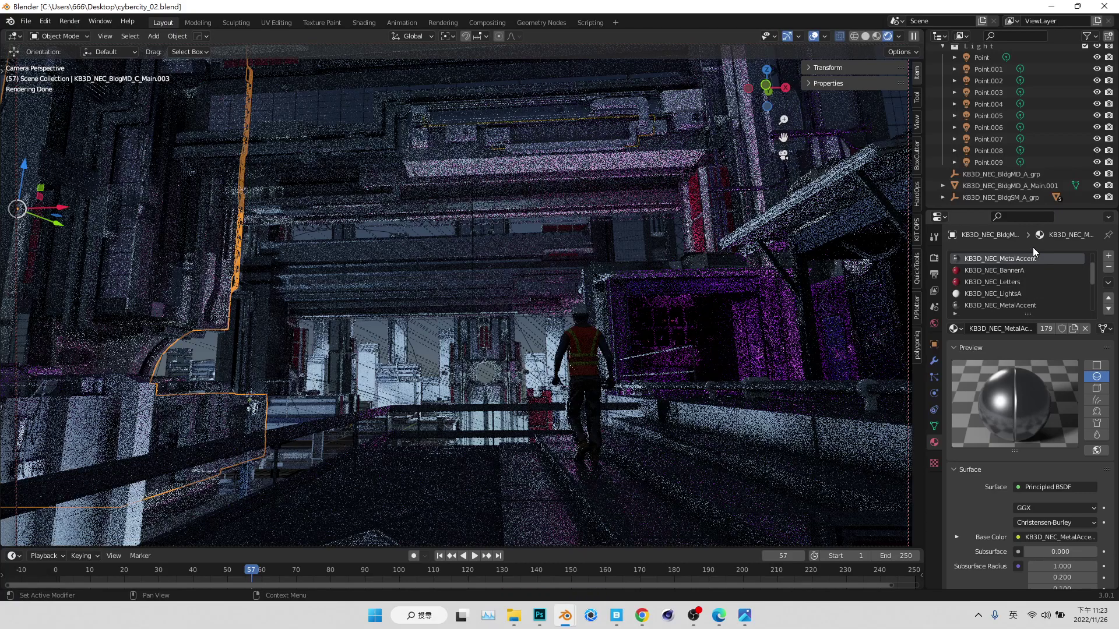
{"action": "key", "text": "ctrl+s"}
{"action": "scroll", "scroll_direction": "down", "scroll_amount": 3}
{"action": "left_click", "coordinate": [1020, 290]}
{"action": "scroll", "scroll_direction": "up", "scroll_amount": 3}
{"action": "left_click", "coordinate": [1035, 277]}
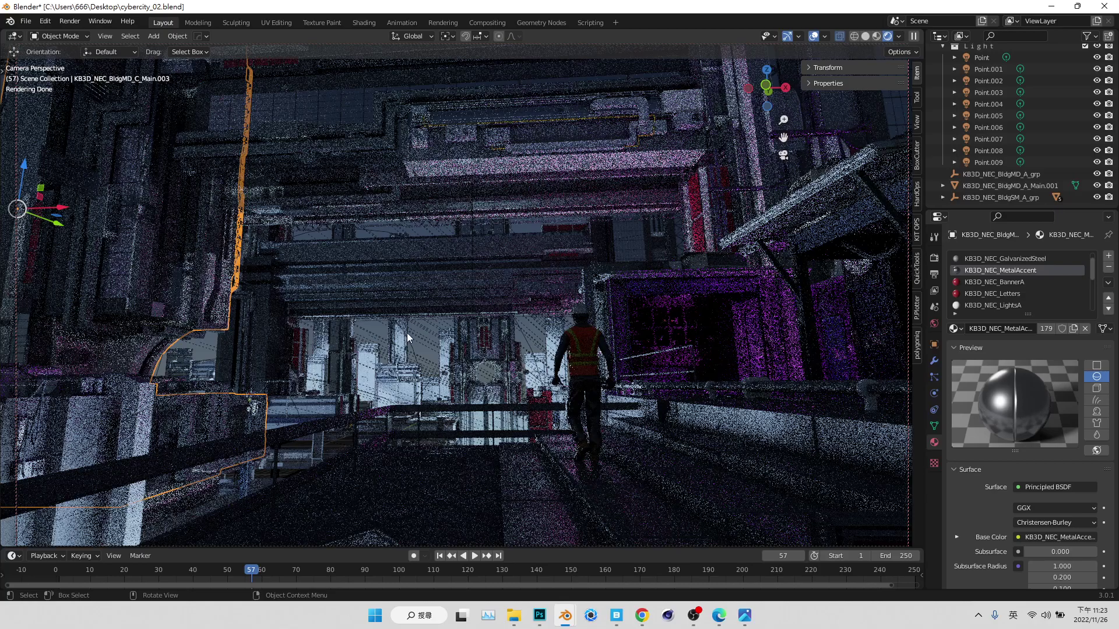
{"action": "double_click", "coordinate": [409, 336]}
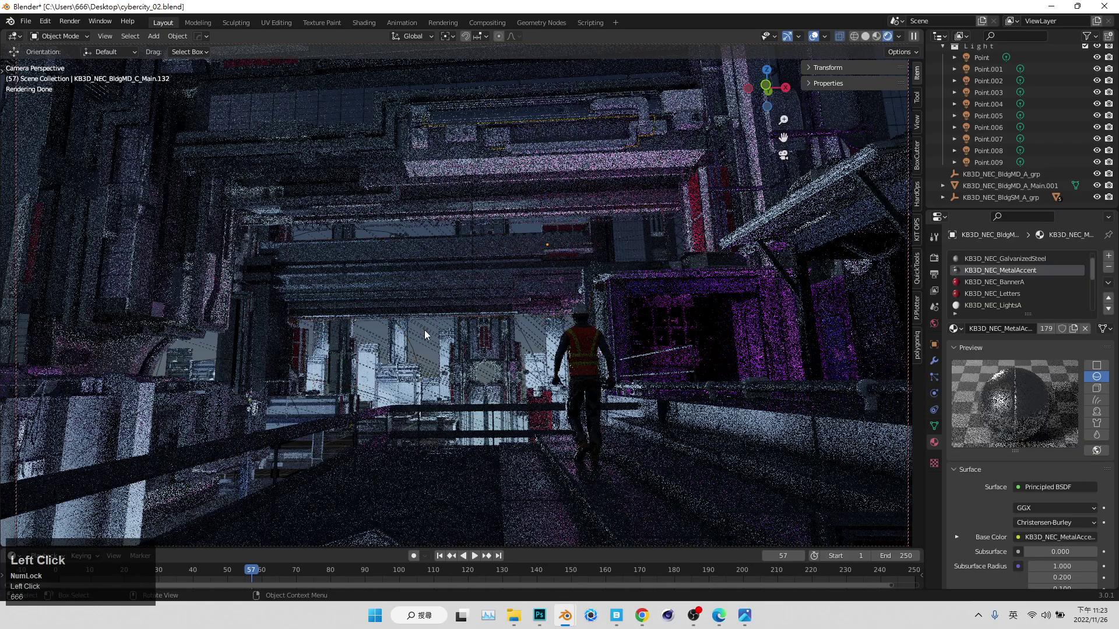